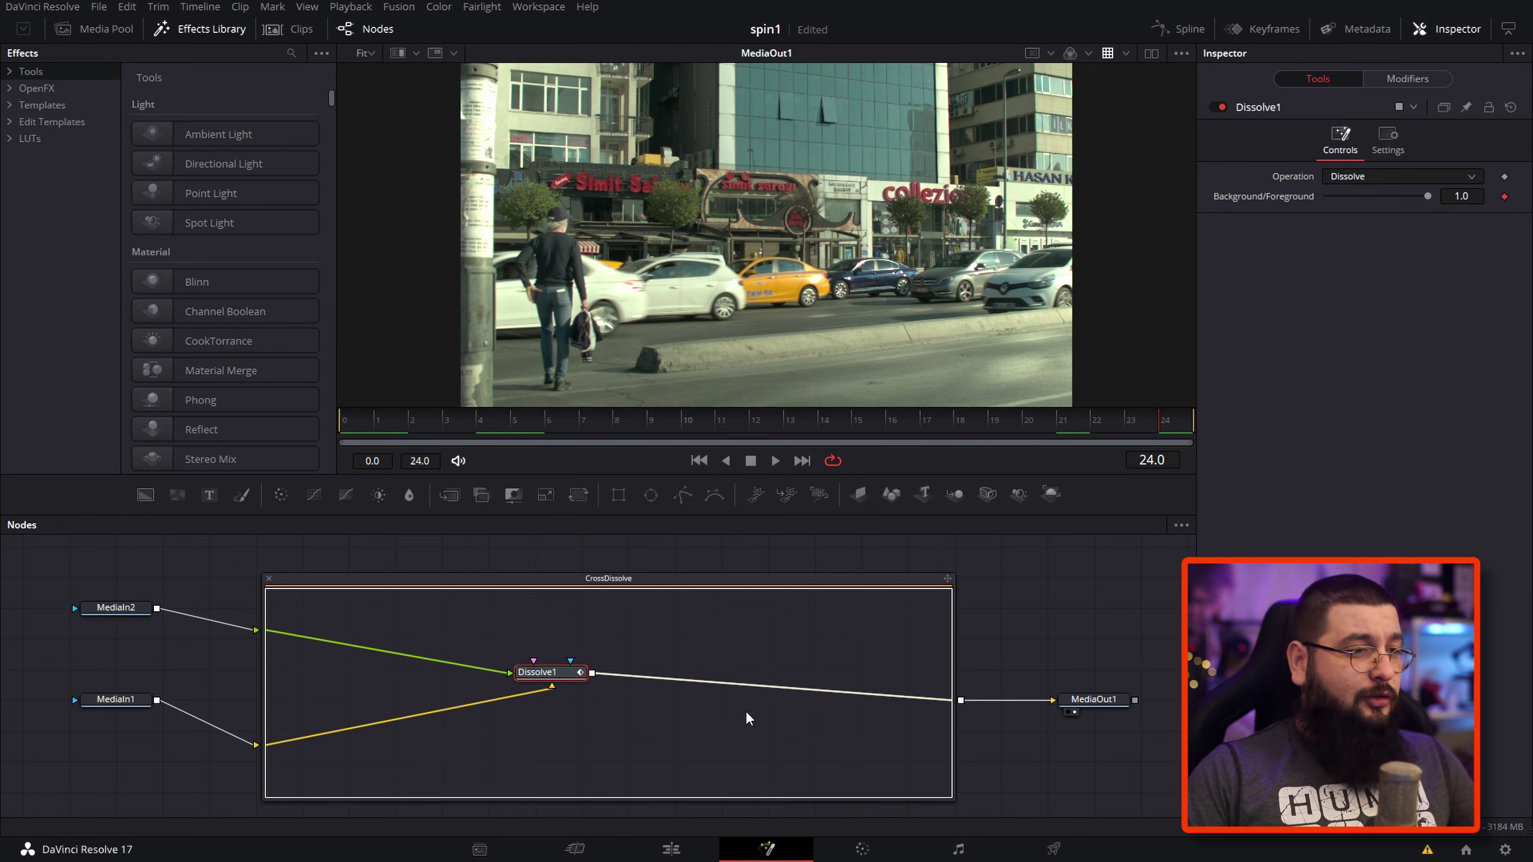
- Add a Transform node after Dissolve1 via the tool search filtered to 'xf'
key(space)
click(752, 716)
key(space)
click(886, 417)
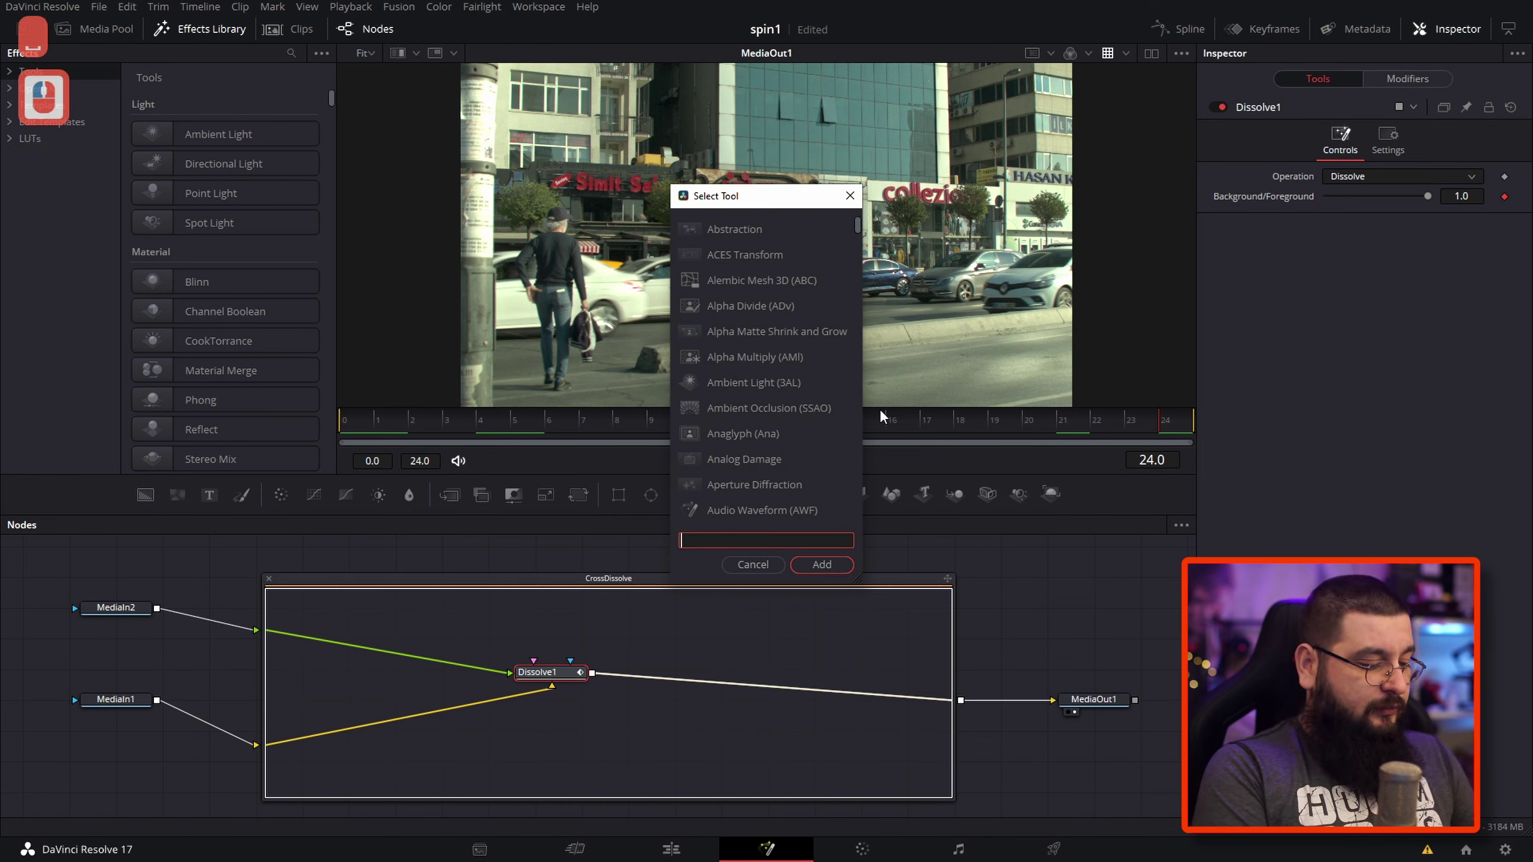
key(x)
key(f)
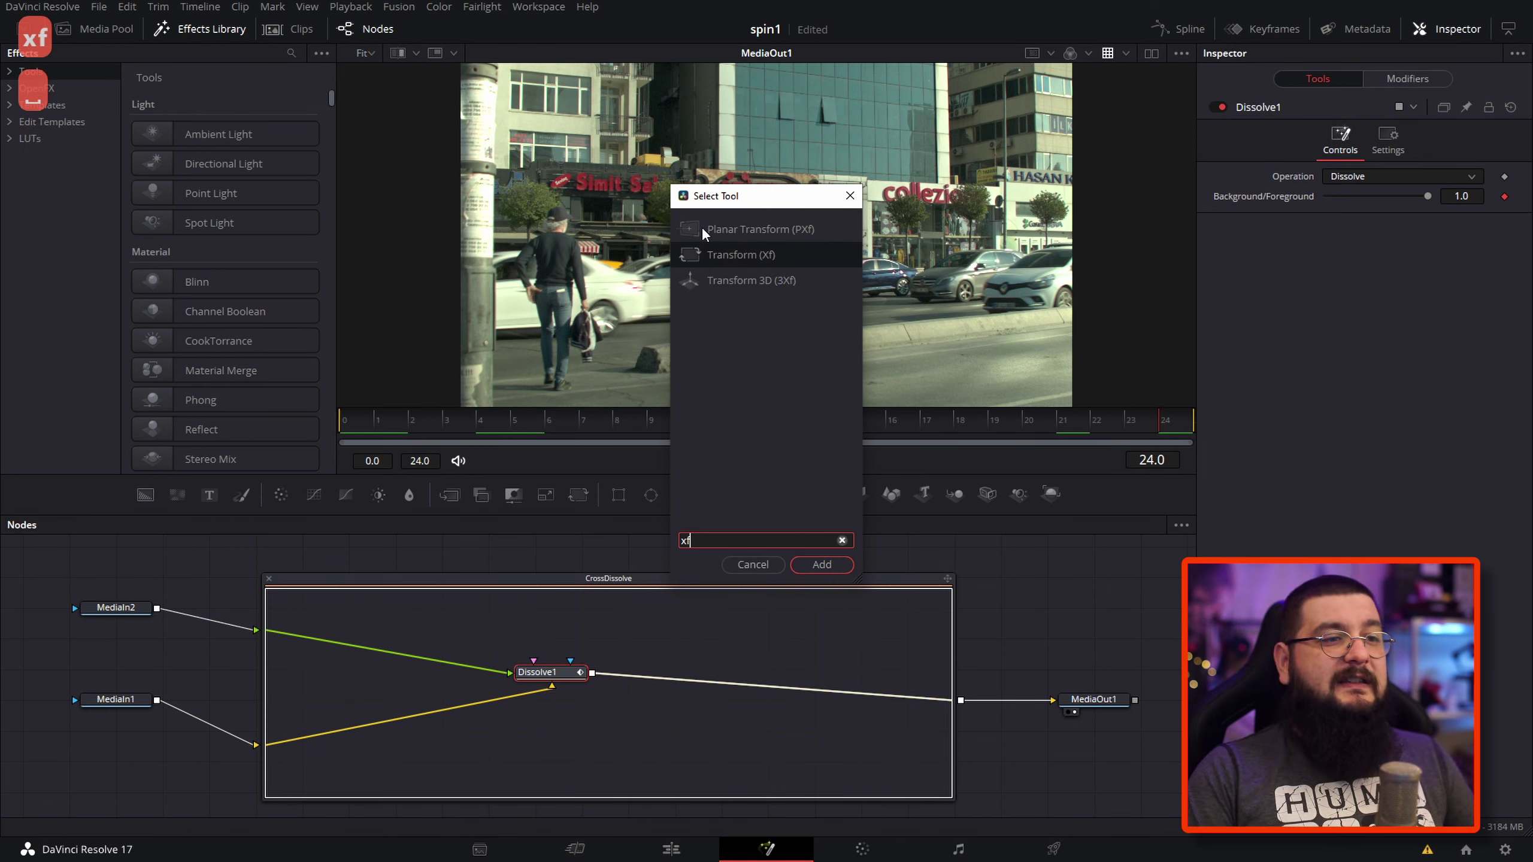
click(844, 571)
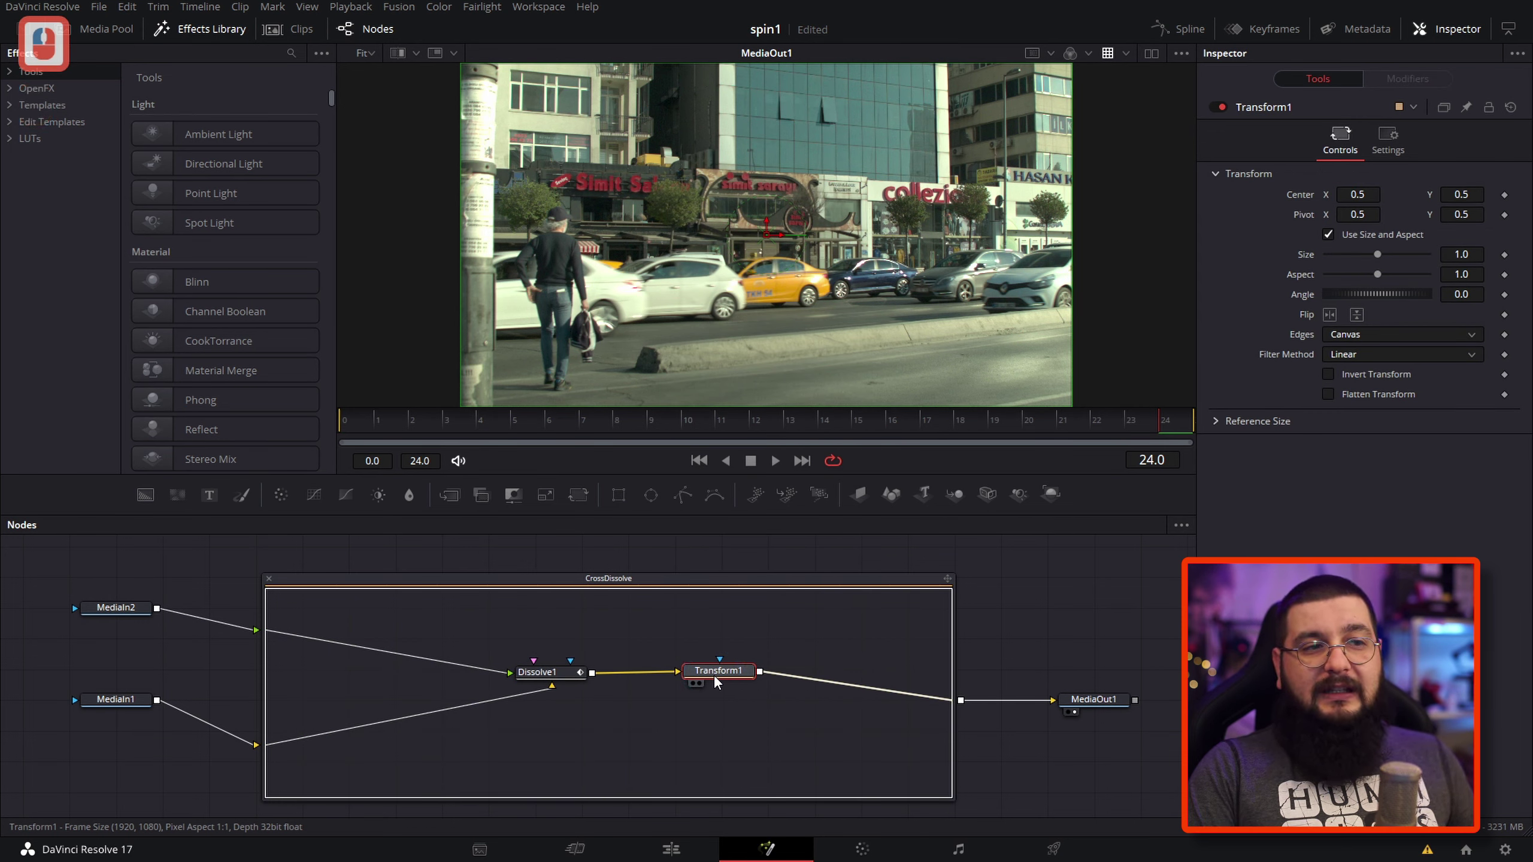
click(717, 689)
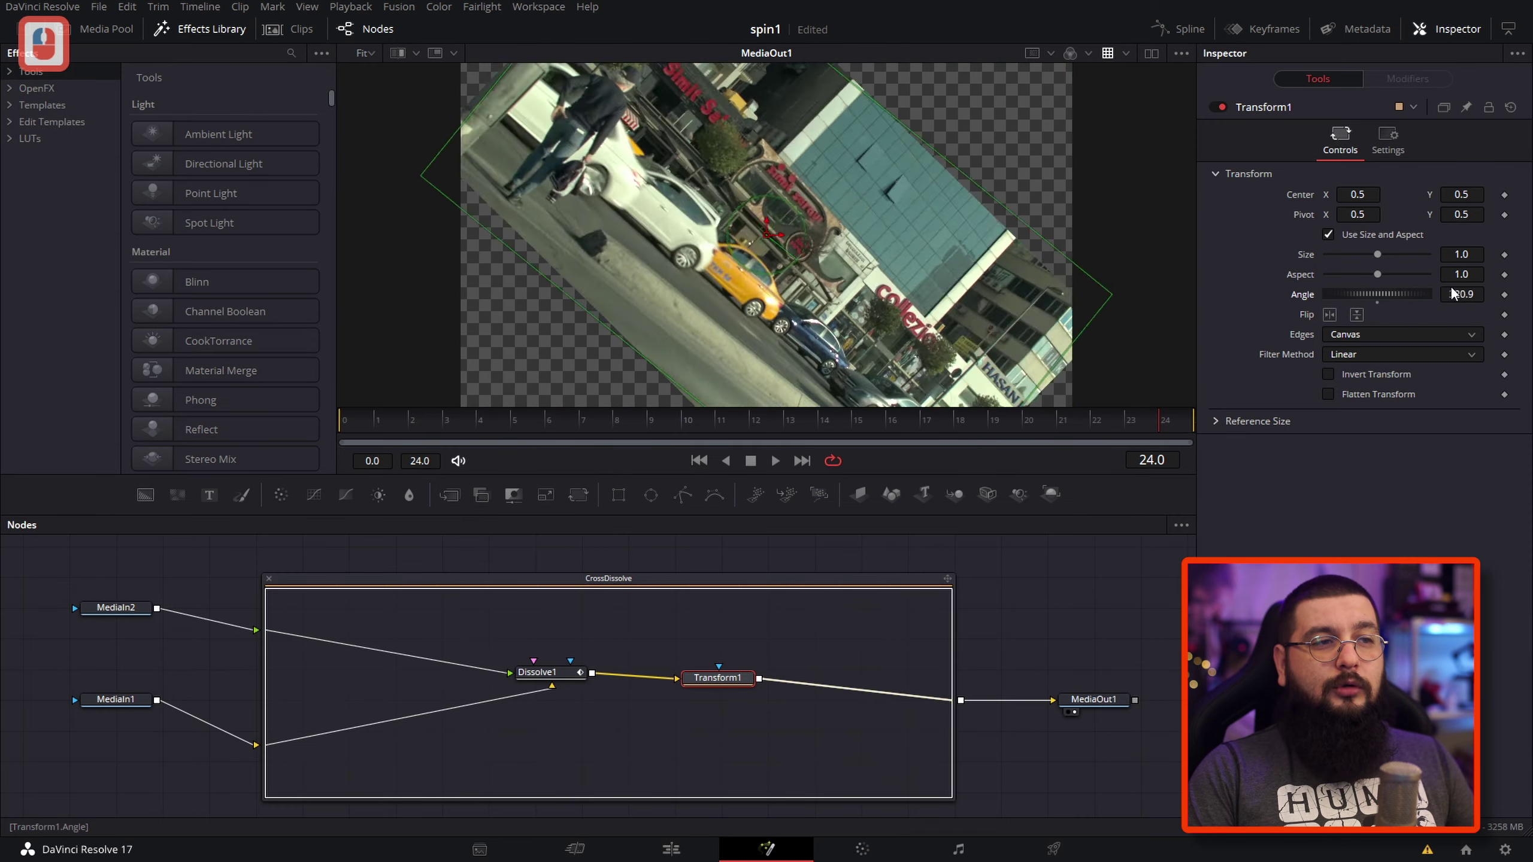
click(1305, 307)
click(799, 429)
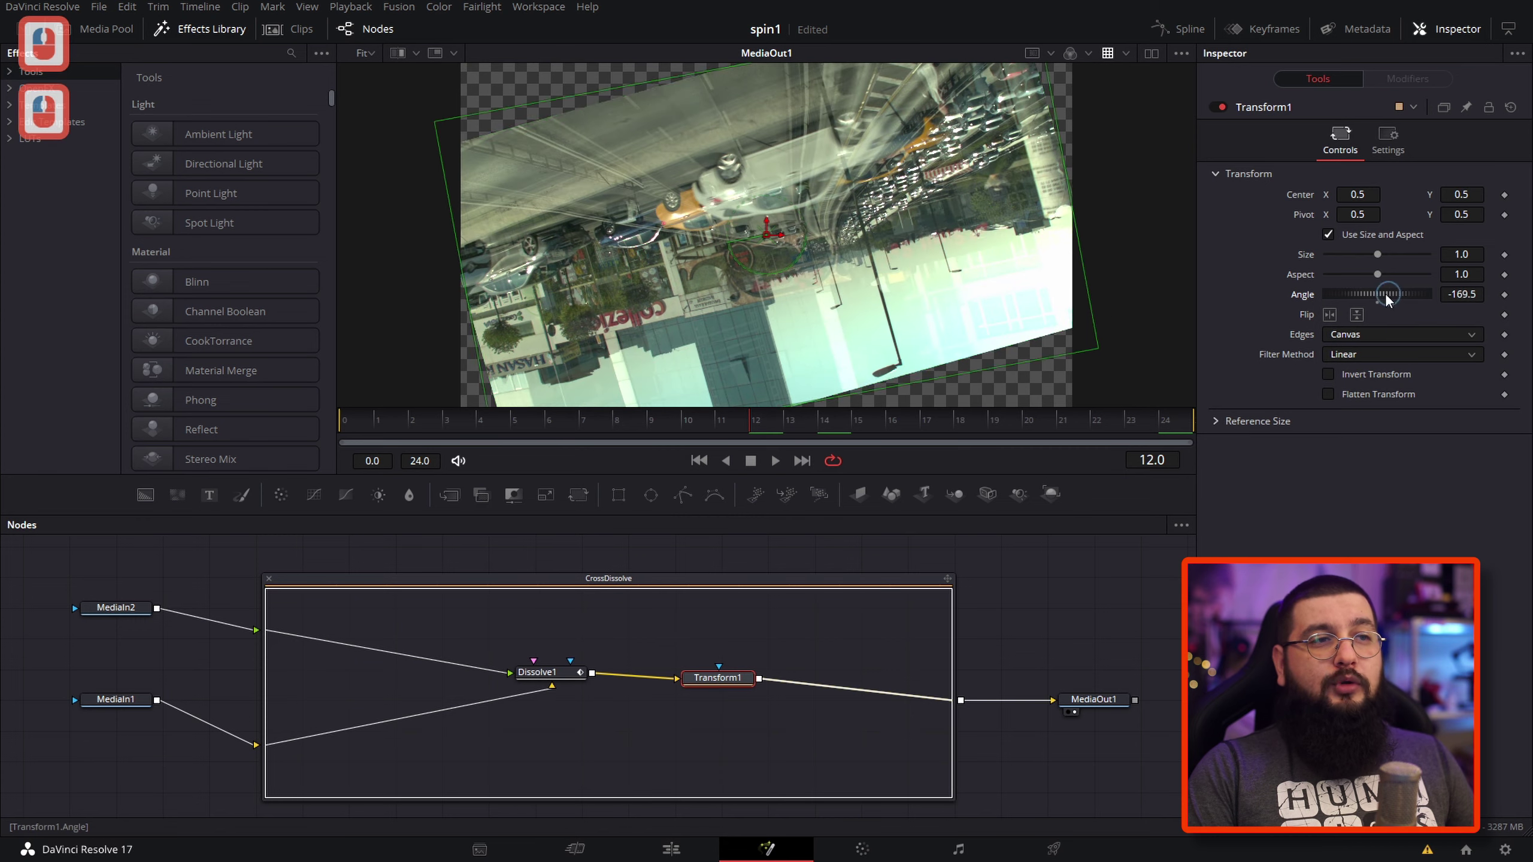
click(1213, 316)
click(1306, 303)
click(1297, 422)
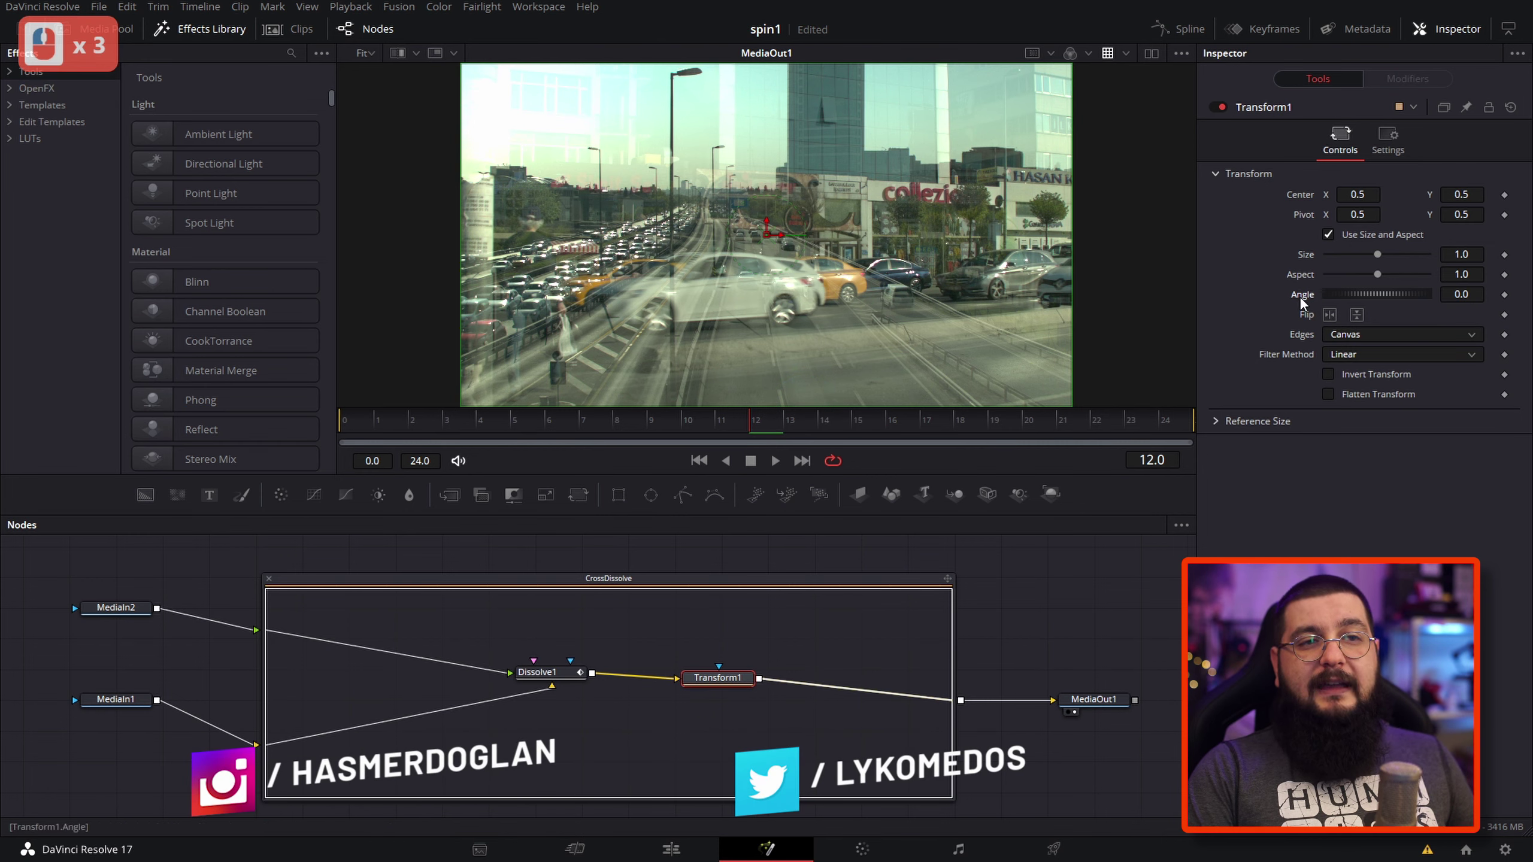
- Drive the Transform angle with an Anim Curves modifier scaled to 360 degrees
click(1308, 299)
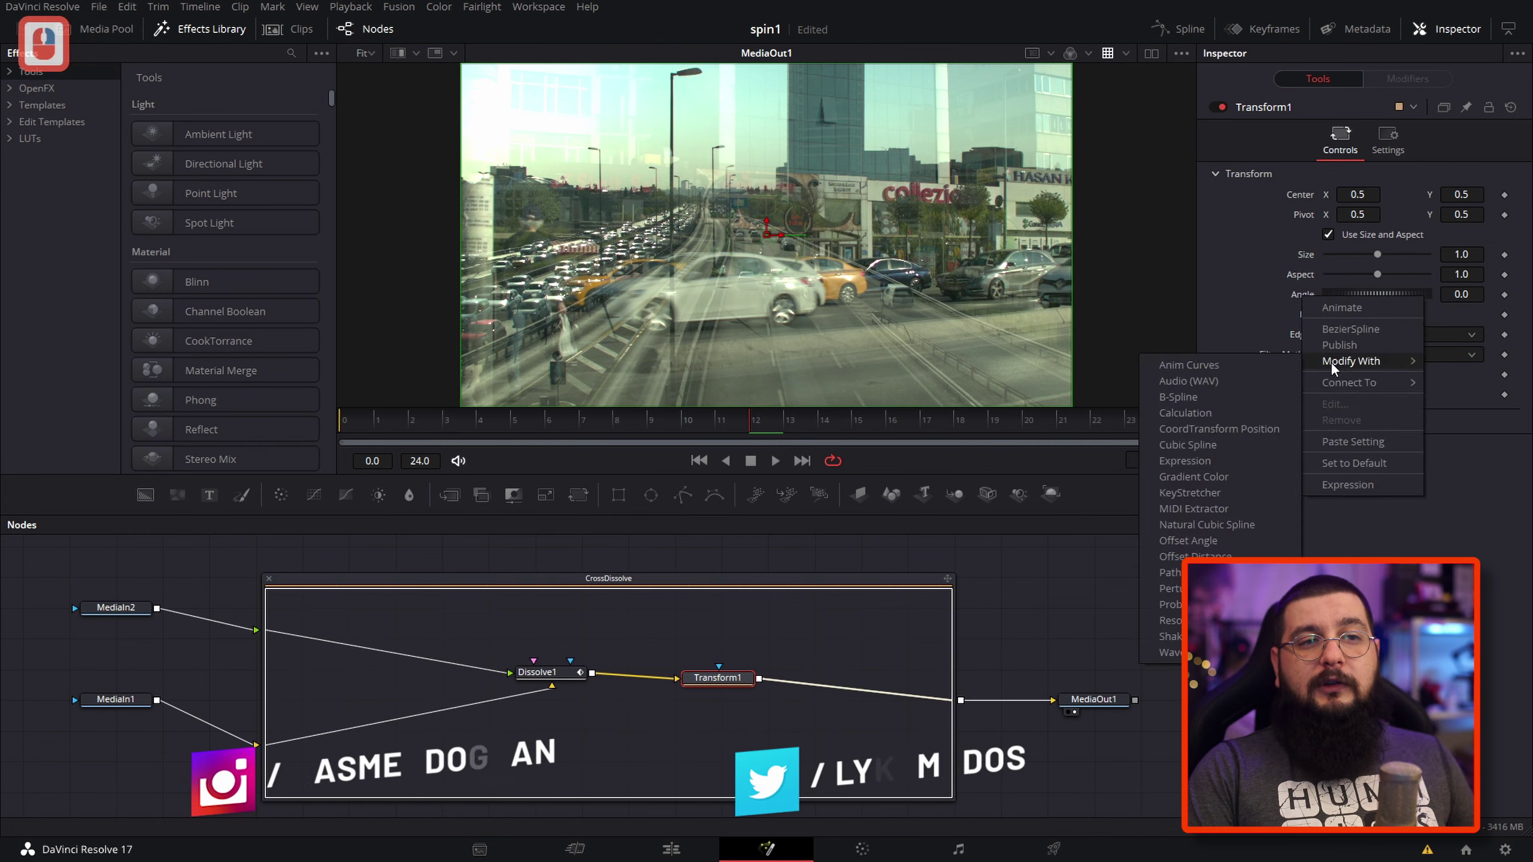
click(1254, 372)
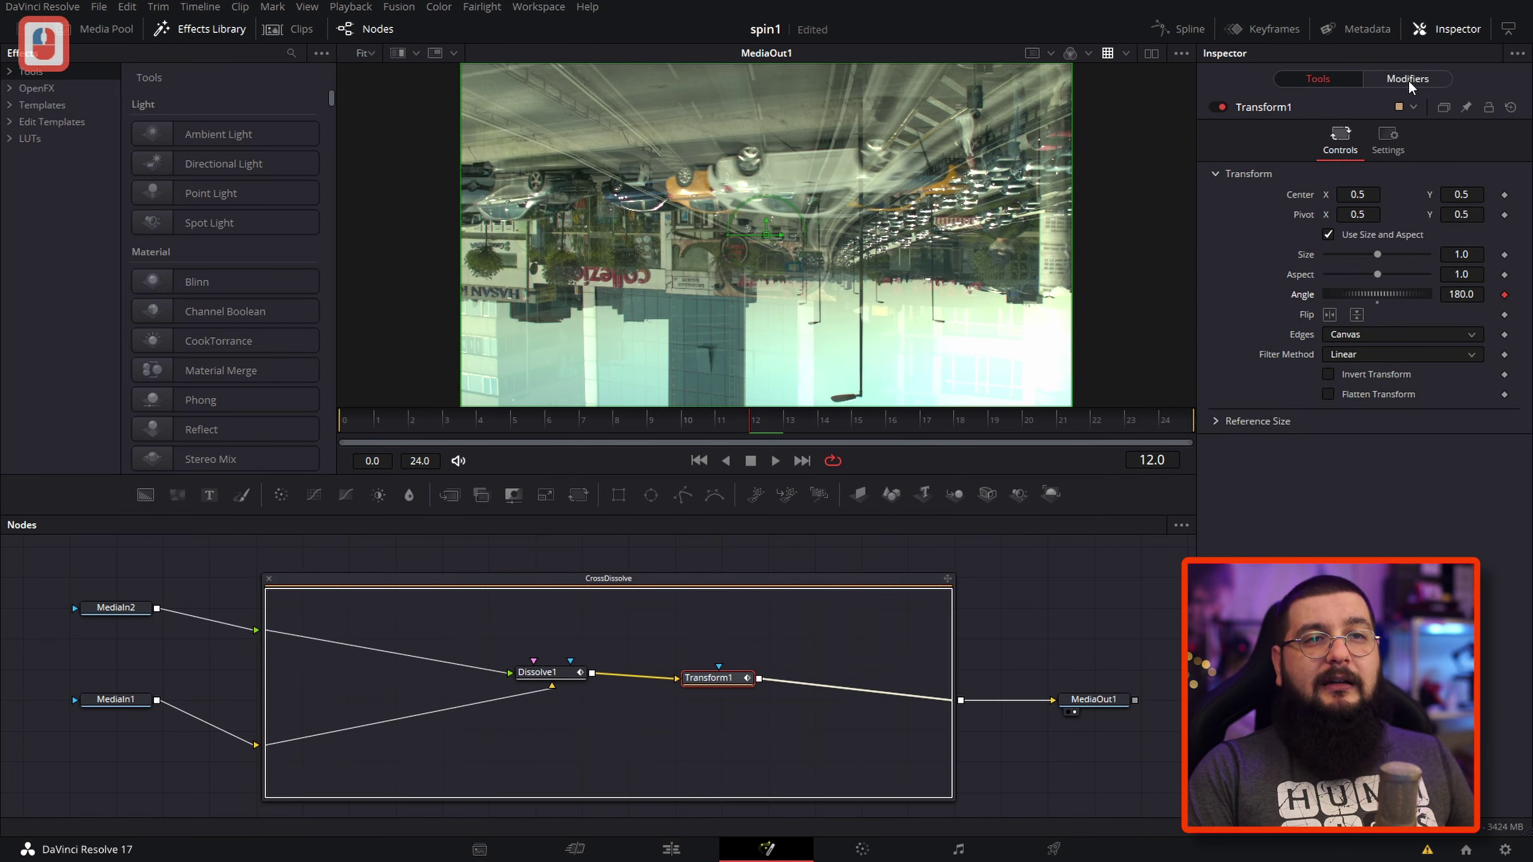
click(1412, 87)
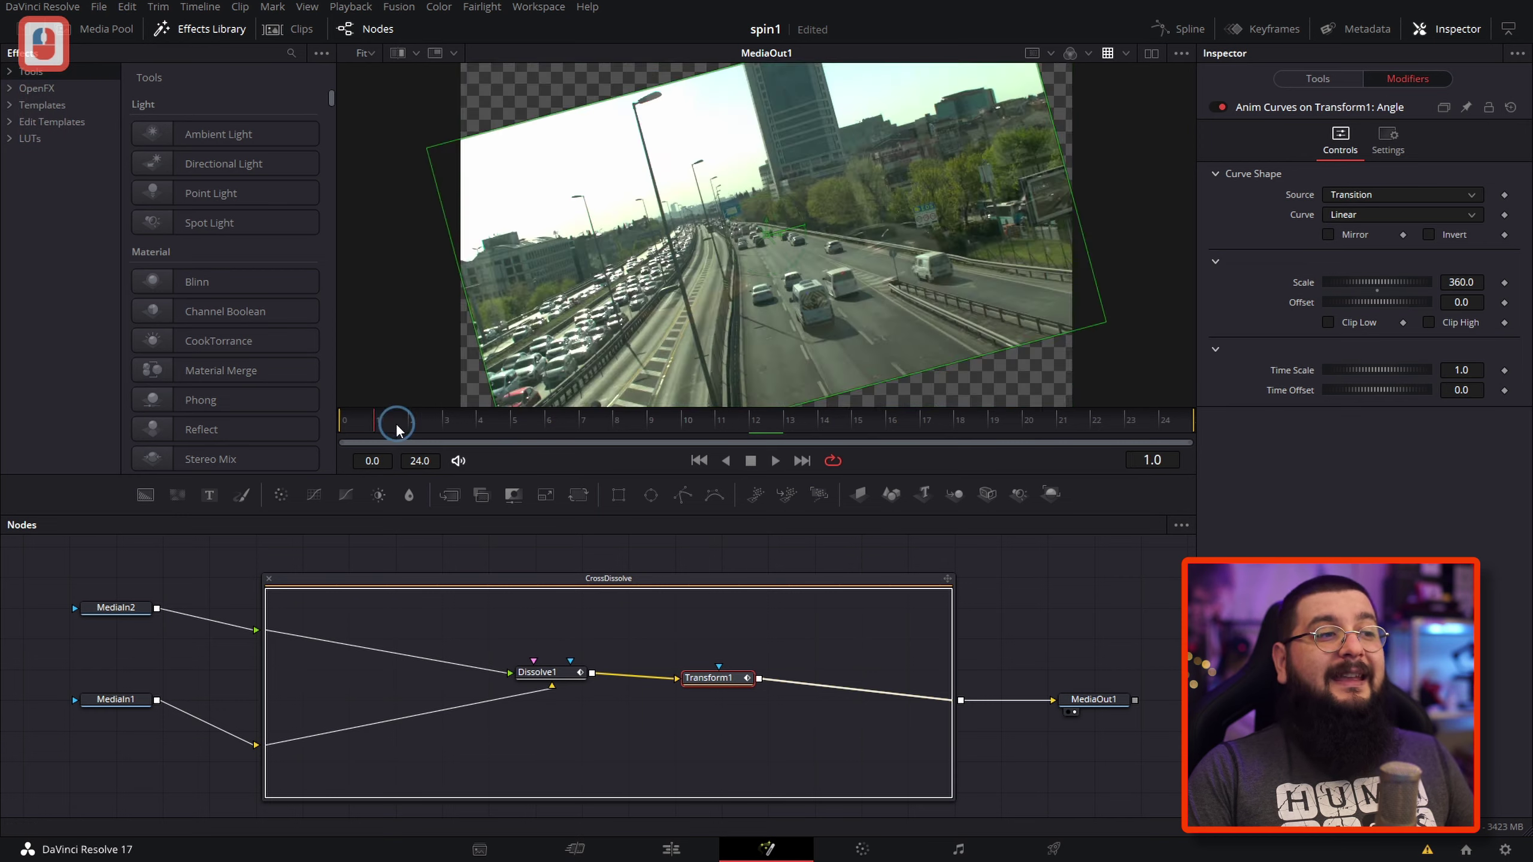
- Play the spinning transition from its first frame, then return to the Transform's own controls
click(317, 432)
click(634, 556)
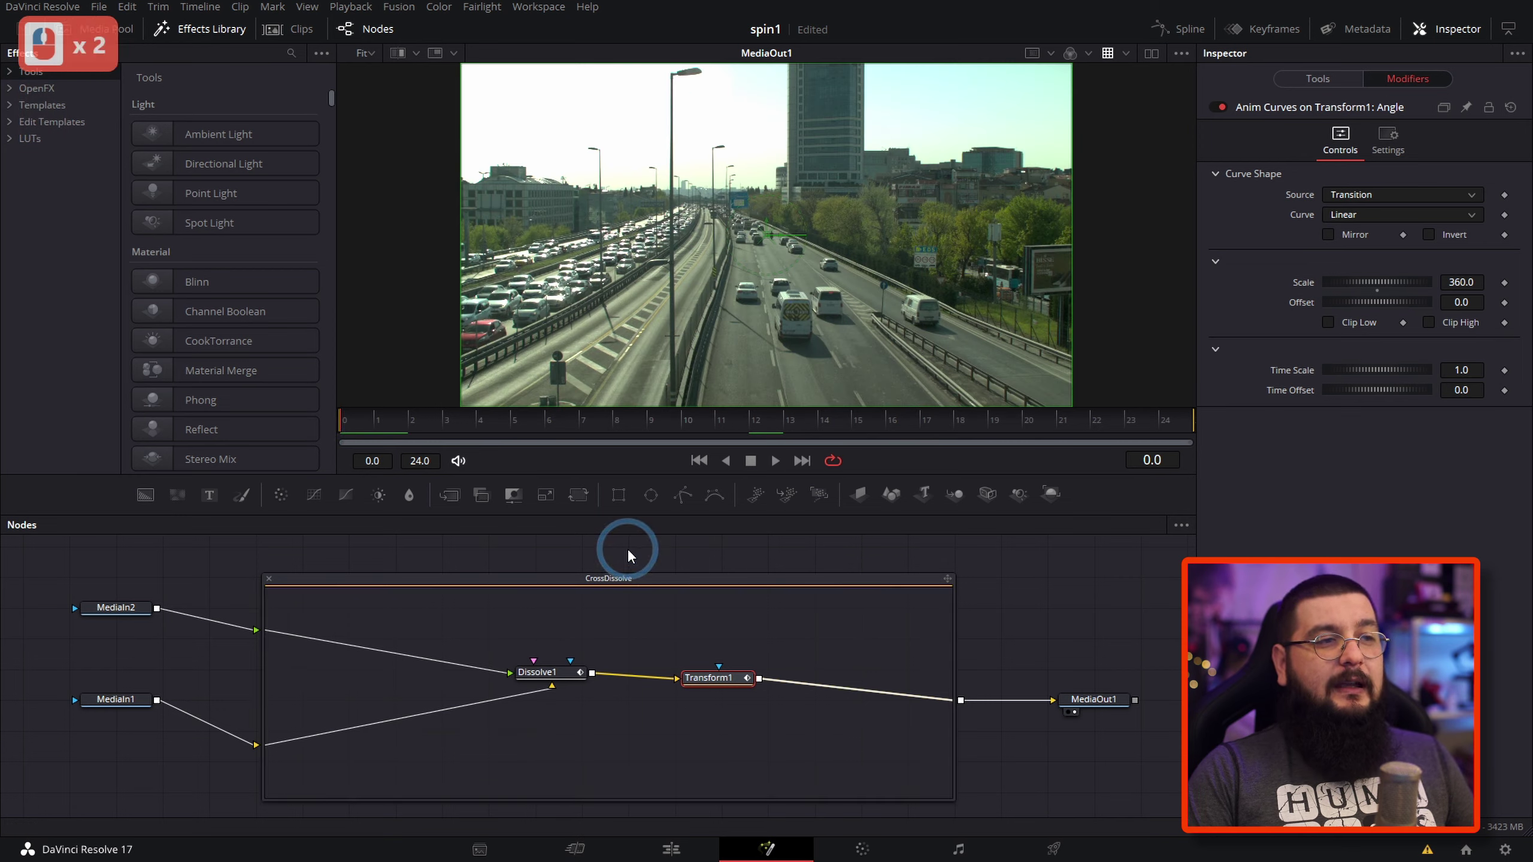
click(633, 557)
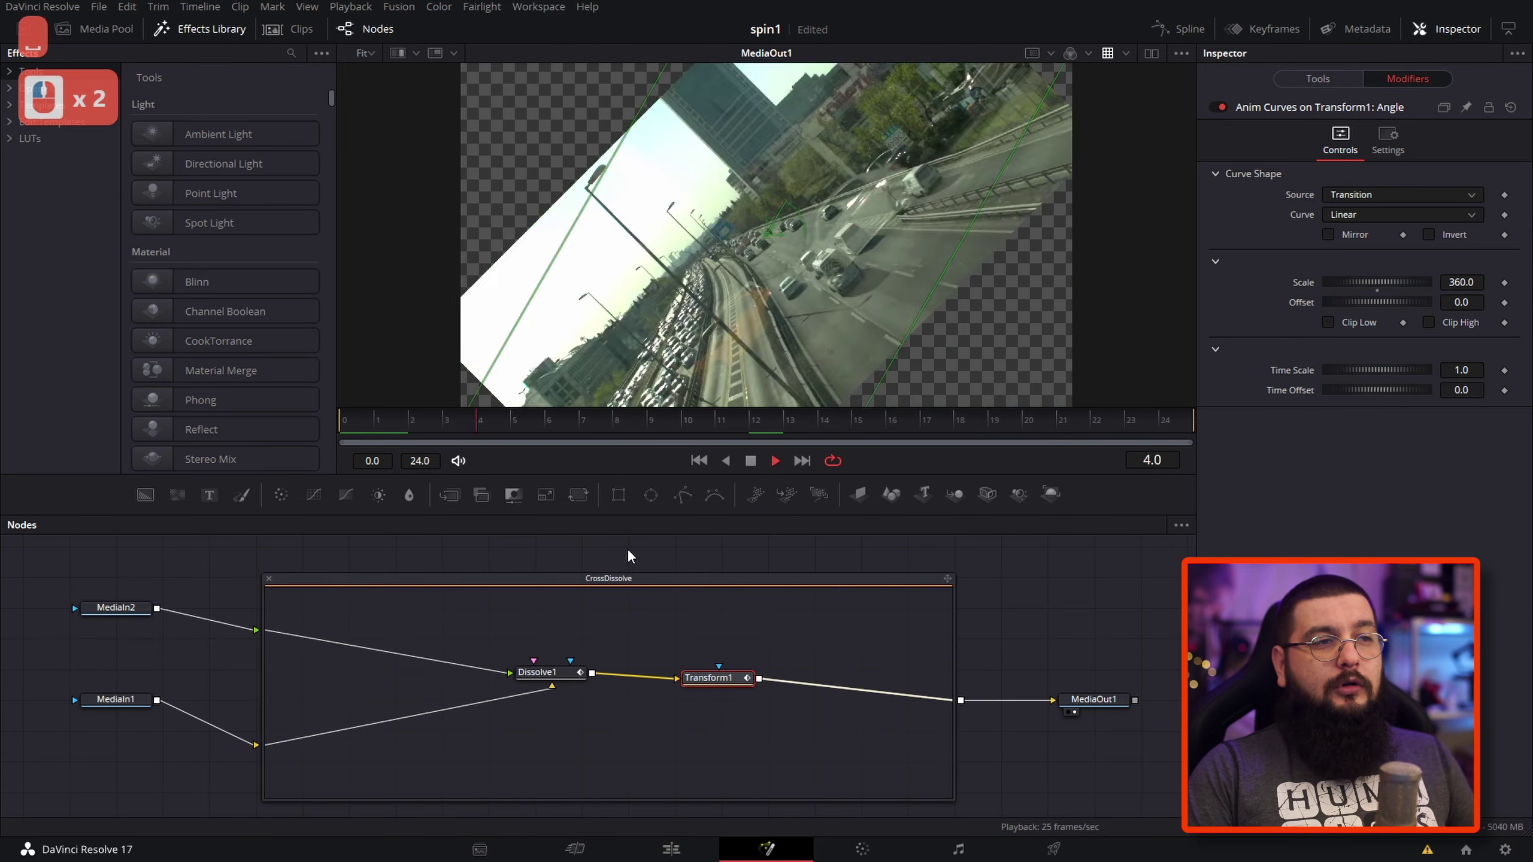
key(space)
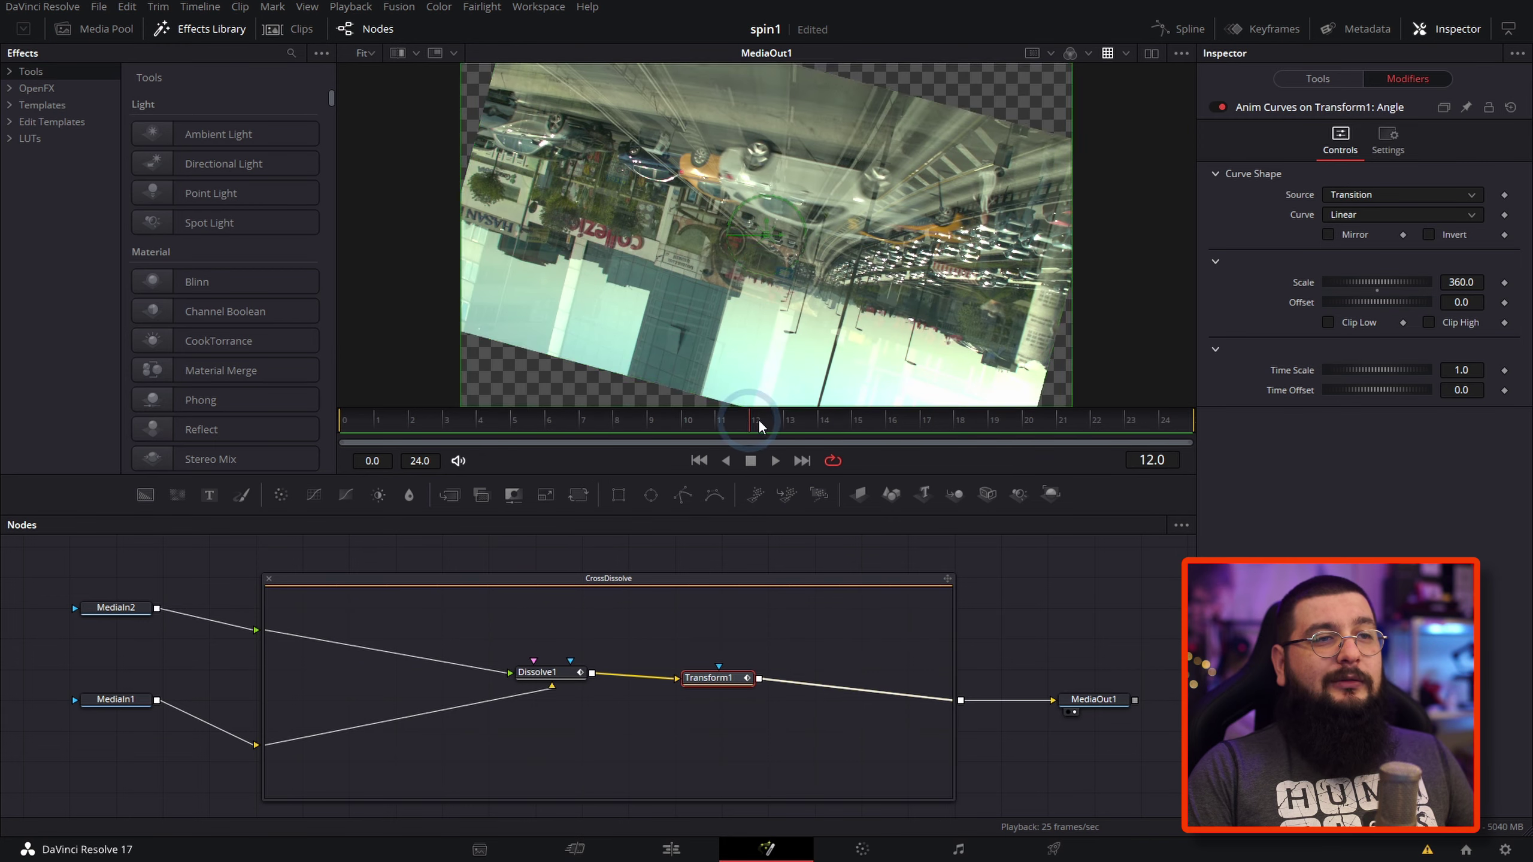
click(1011, 389)
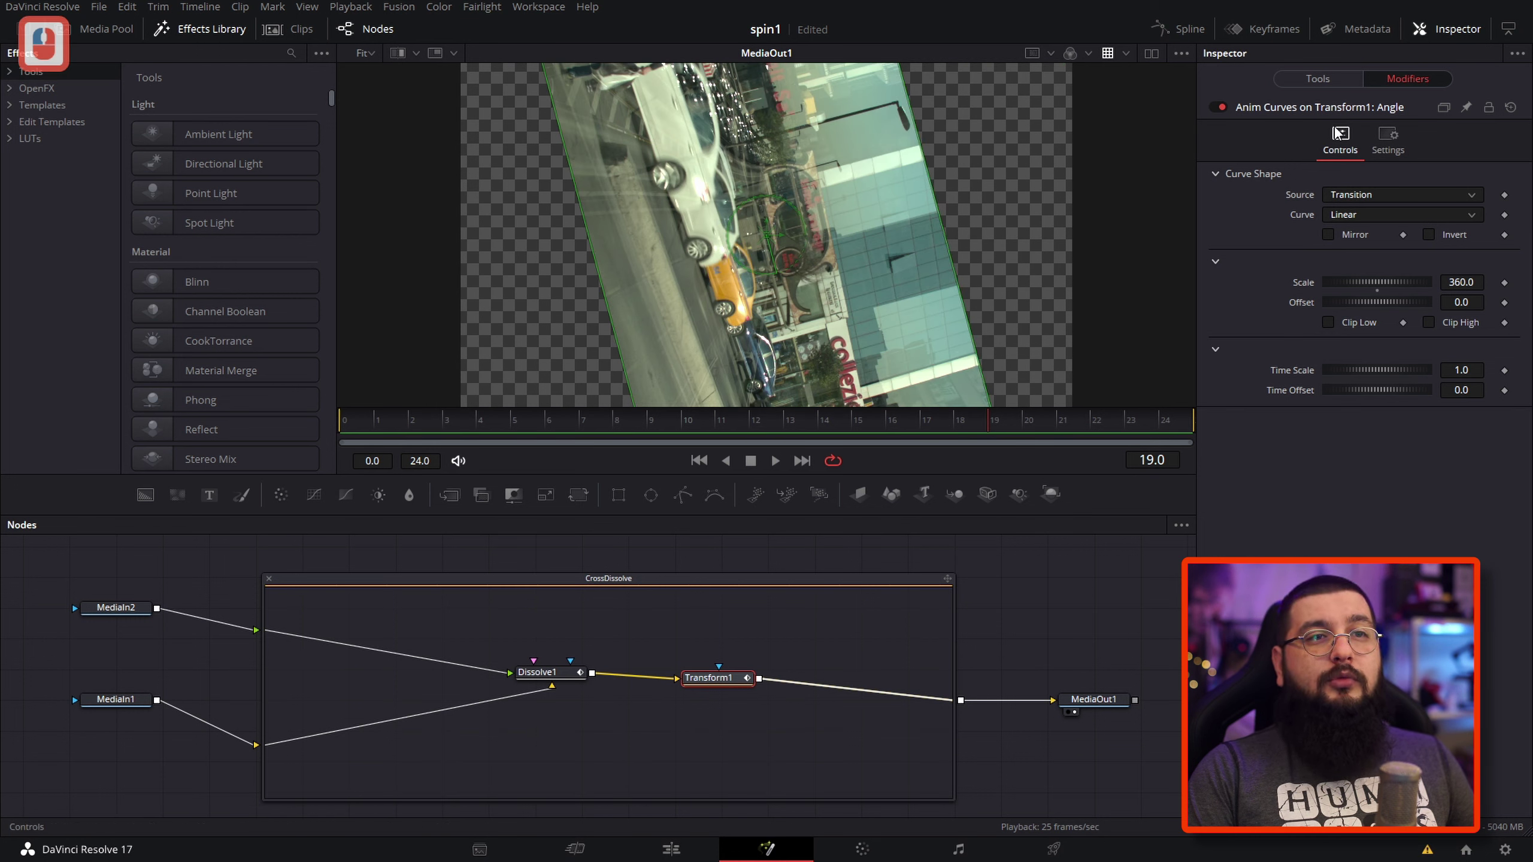
click(1320, 84)
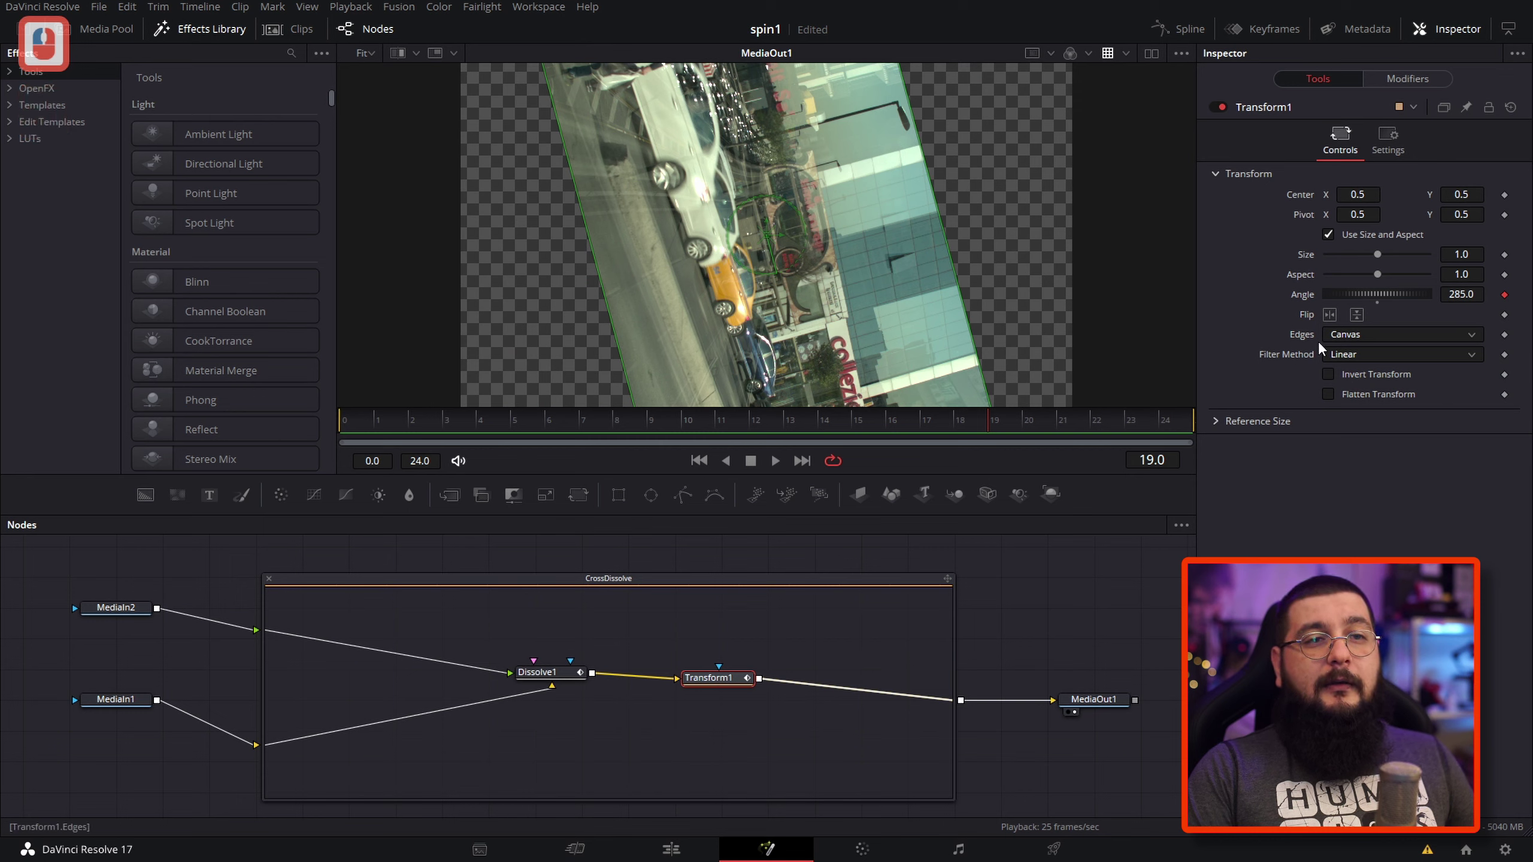
- Set the Transform's Edges mode to Mirror so rotated corners fill with reflected image
click(1342, 341)
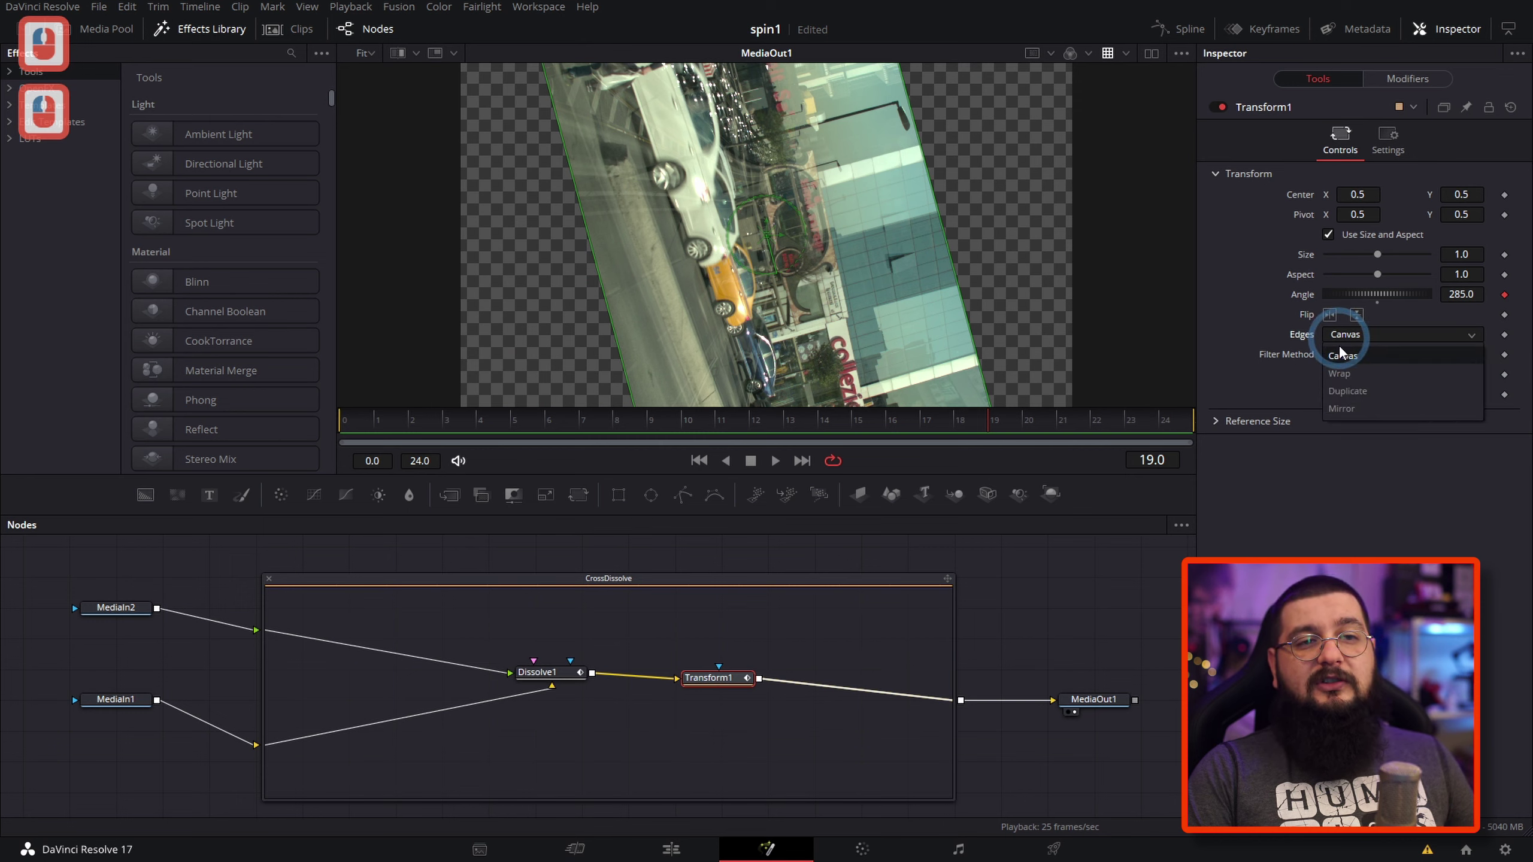
click(1343, 413)
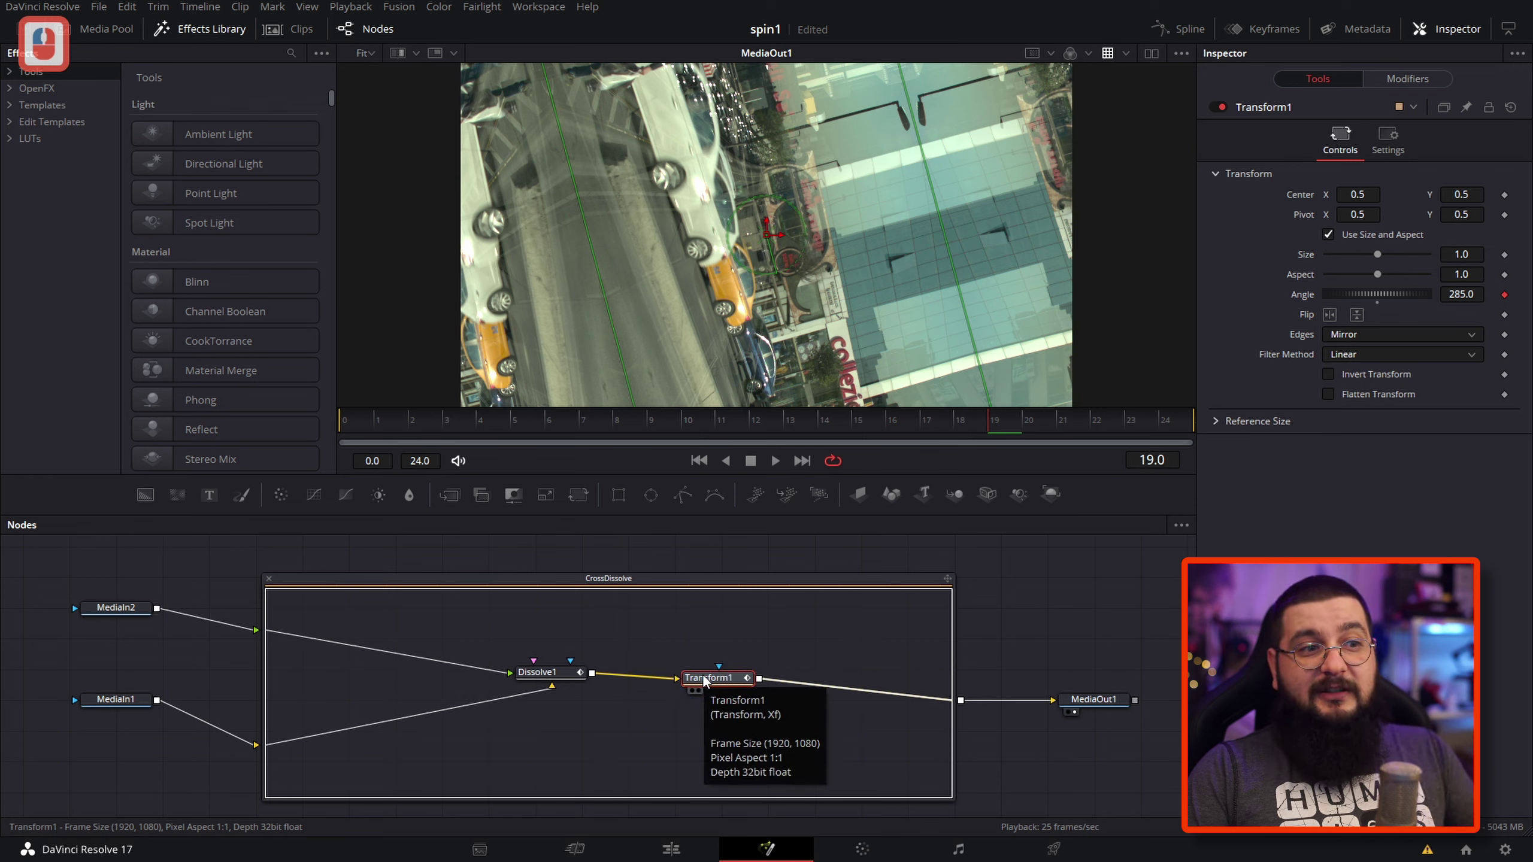
- Switch the angle's Anim Curve to Easing with Expo ease-in and Expo ease-out
click(1392, 91)
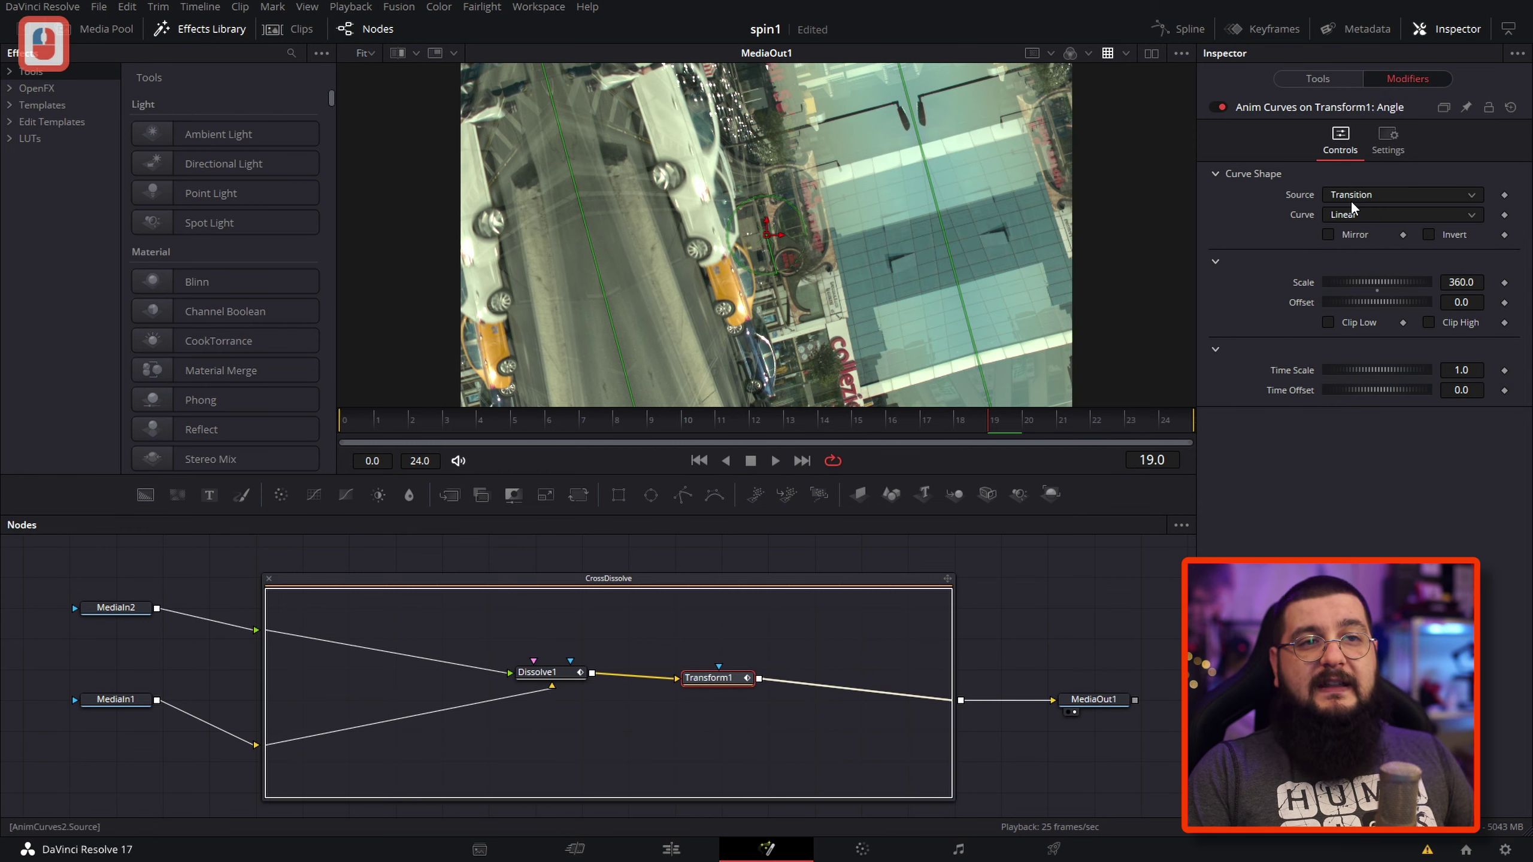
click(1347, 218)
click(1346, 257)
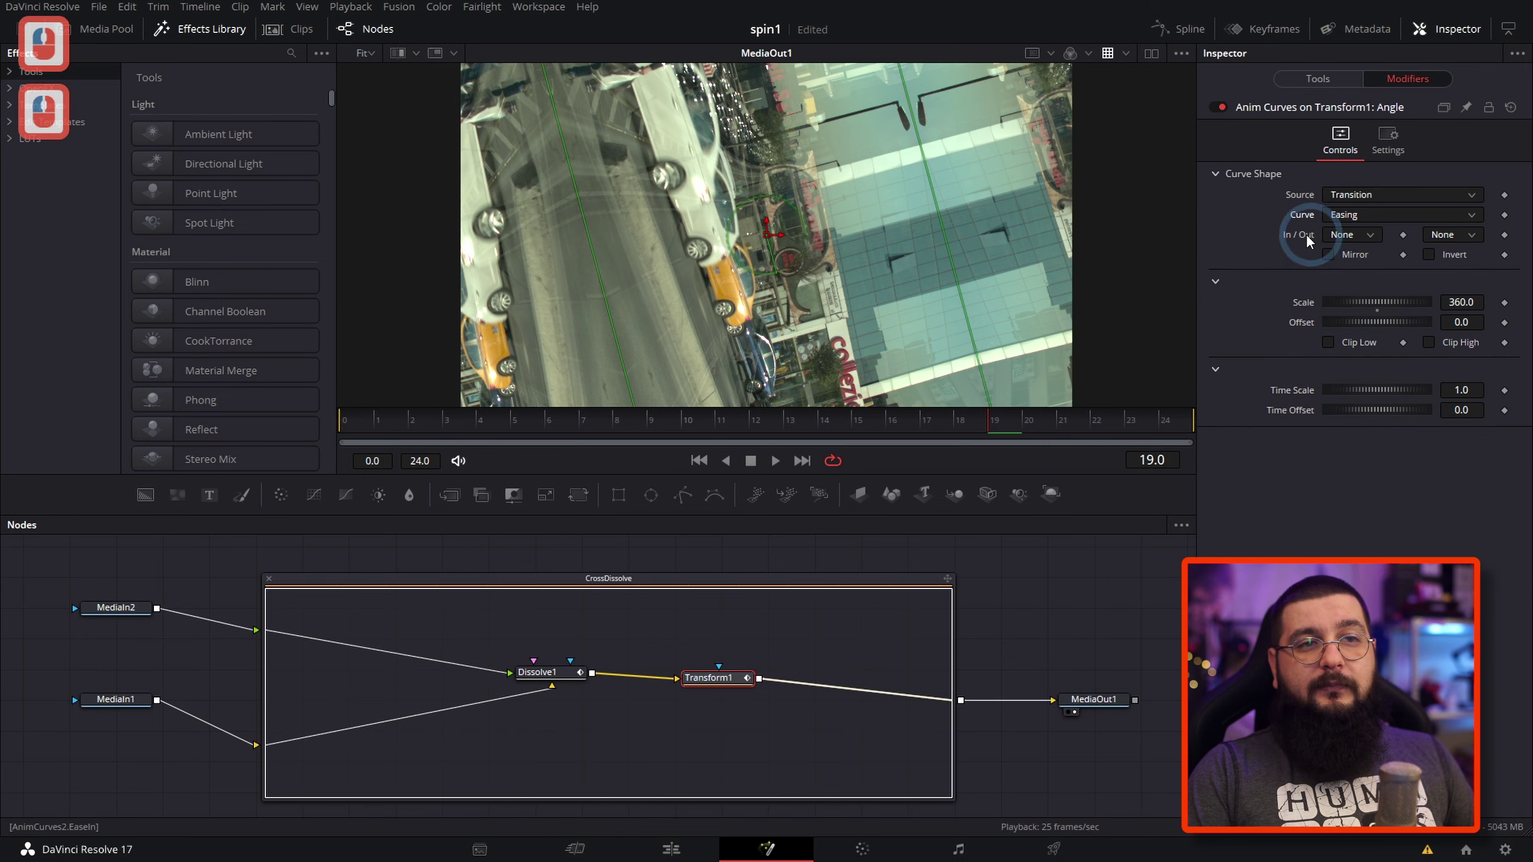
click(1364, 236)
click(1349, 362)
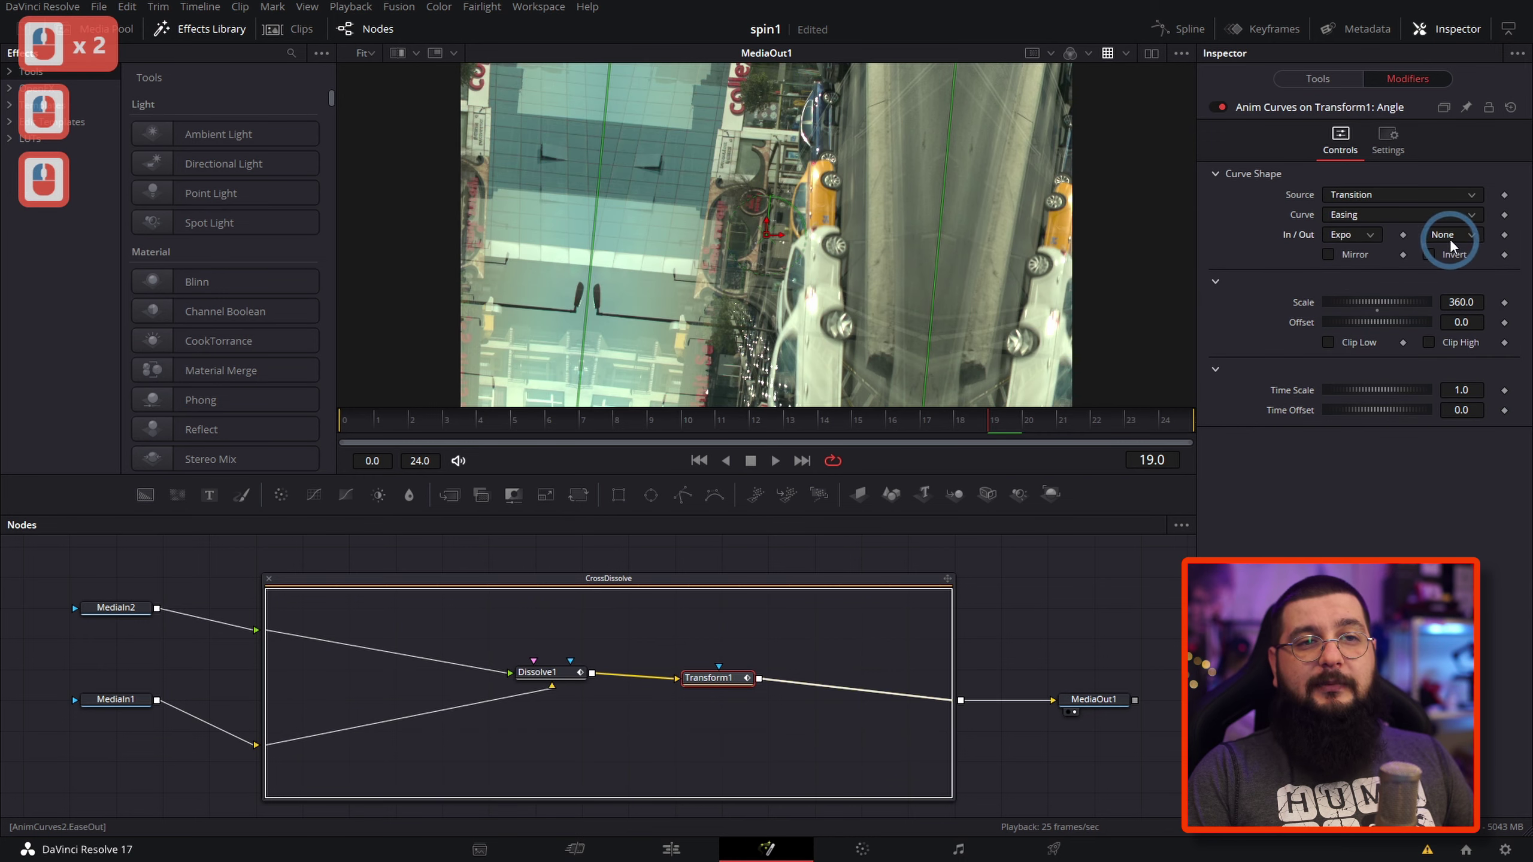
click(1455, 246)
click(1441, 360)
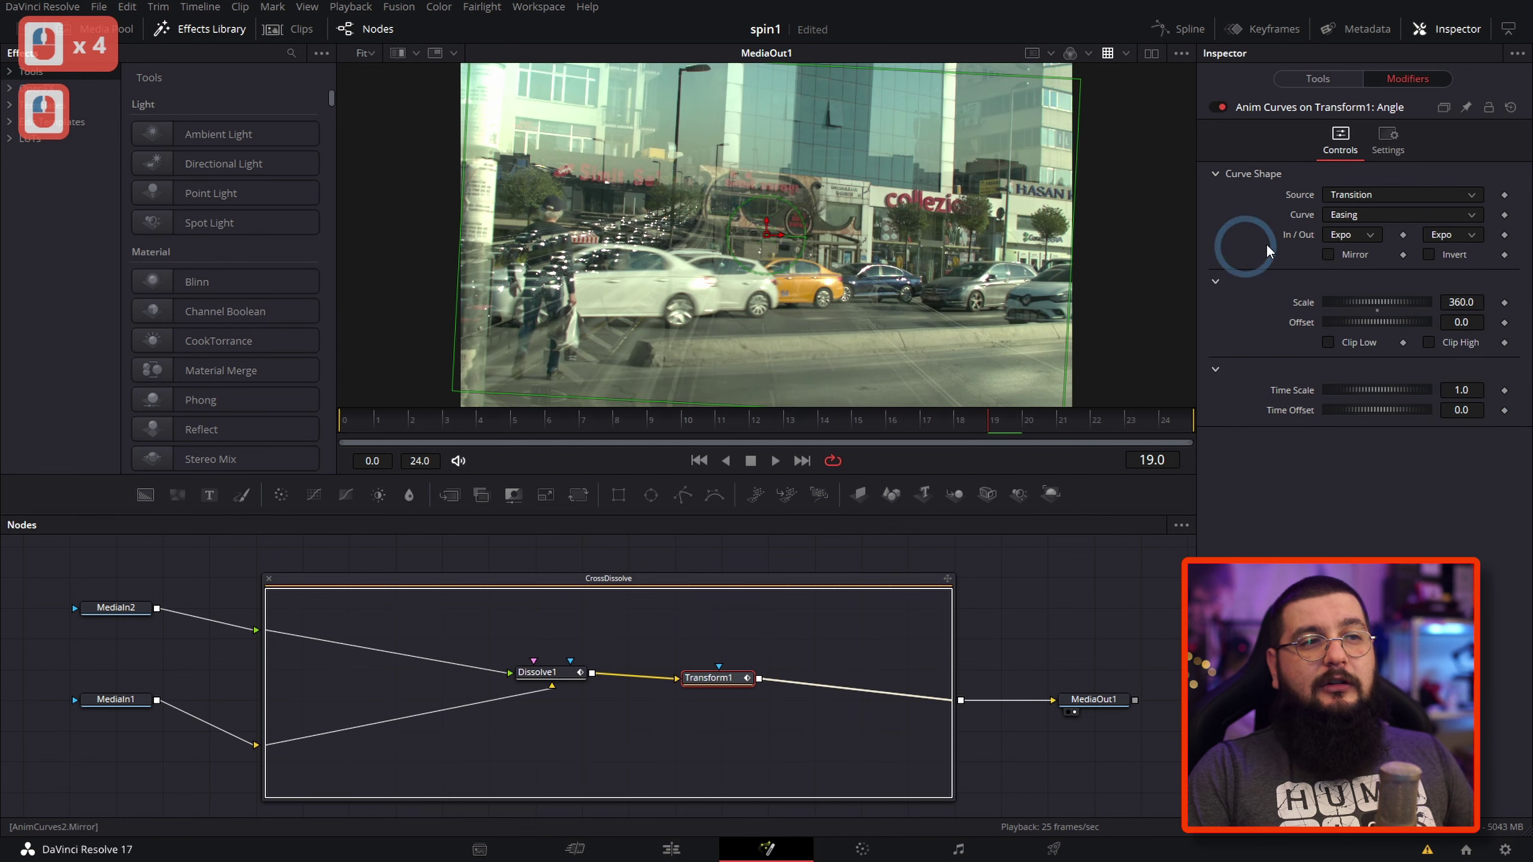
- Select the Dissolve1 node and bring up its blend curve shape choices
click(557, 677)
click(1349, 220)
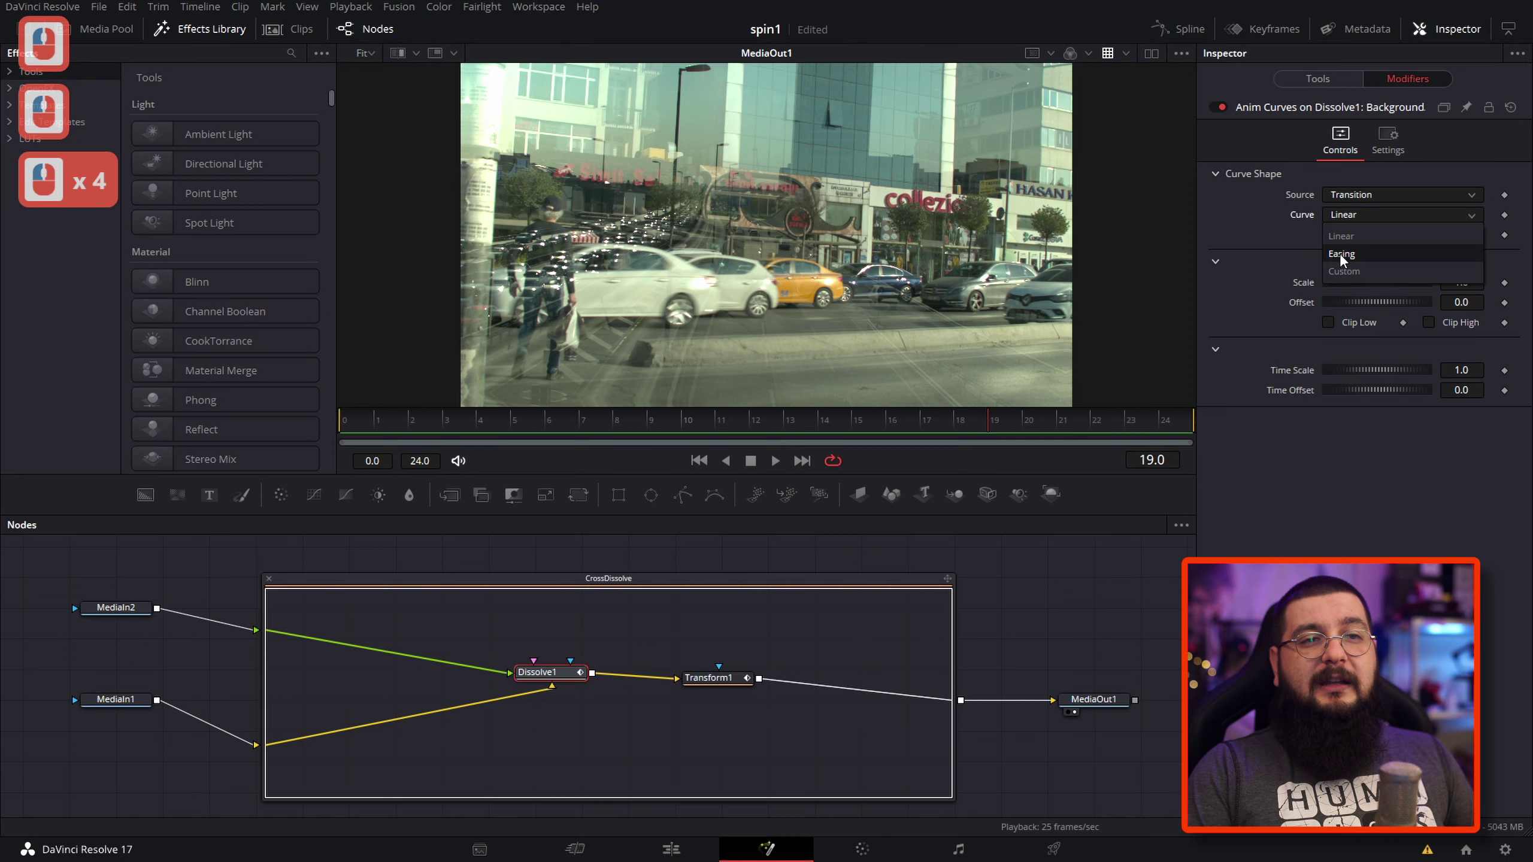
- Set the dissolve's curve to Easing with Expo in and out, then return to the Edit page
click(1345, 260)
click(1347, 242)
click(1356, 348)
click(1442, 243)
click(1442, 375)
click(1046, 629)
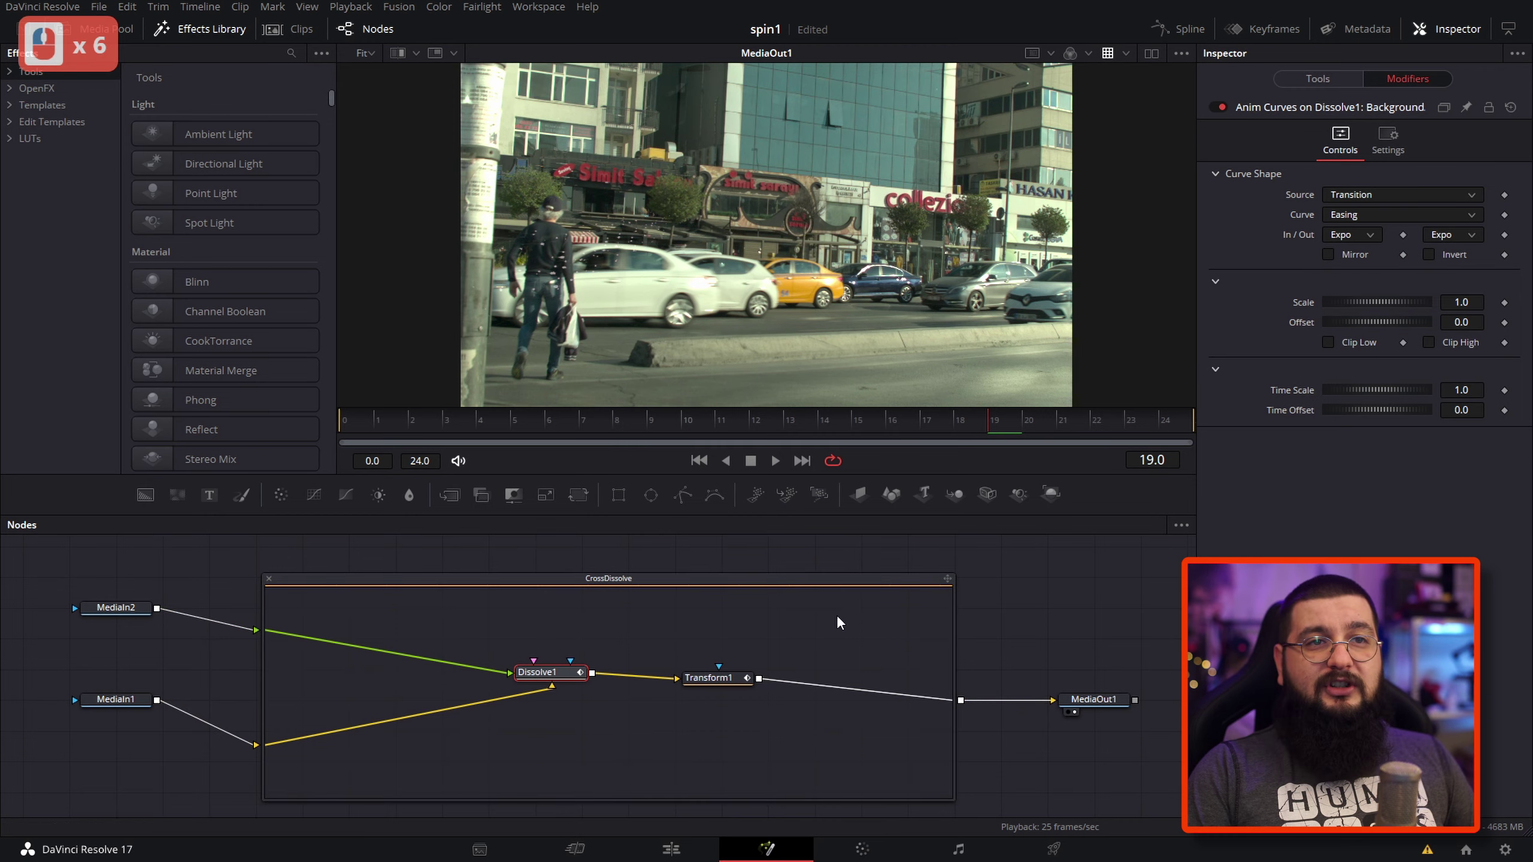
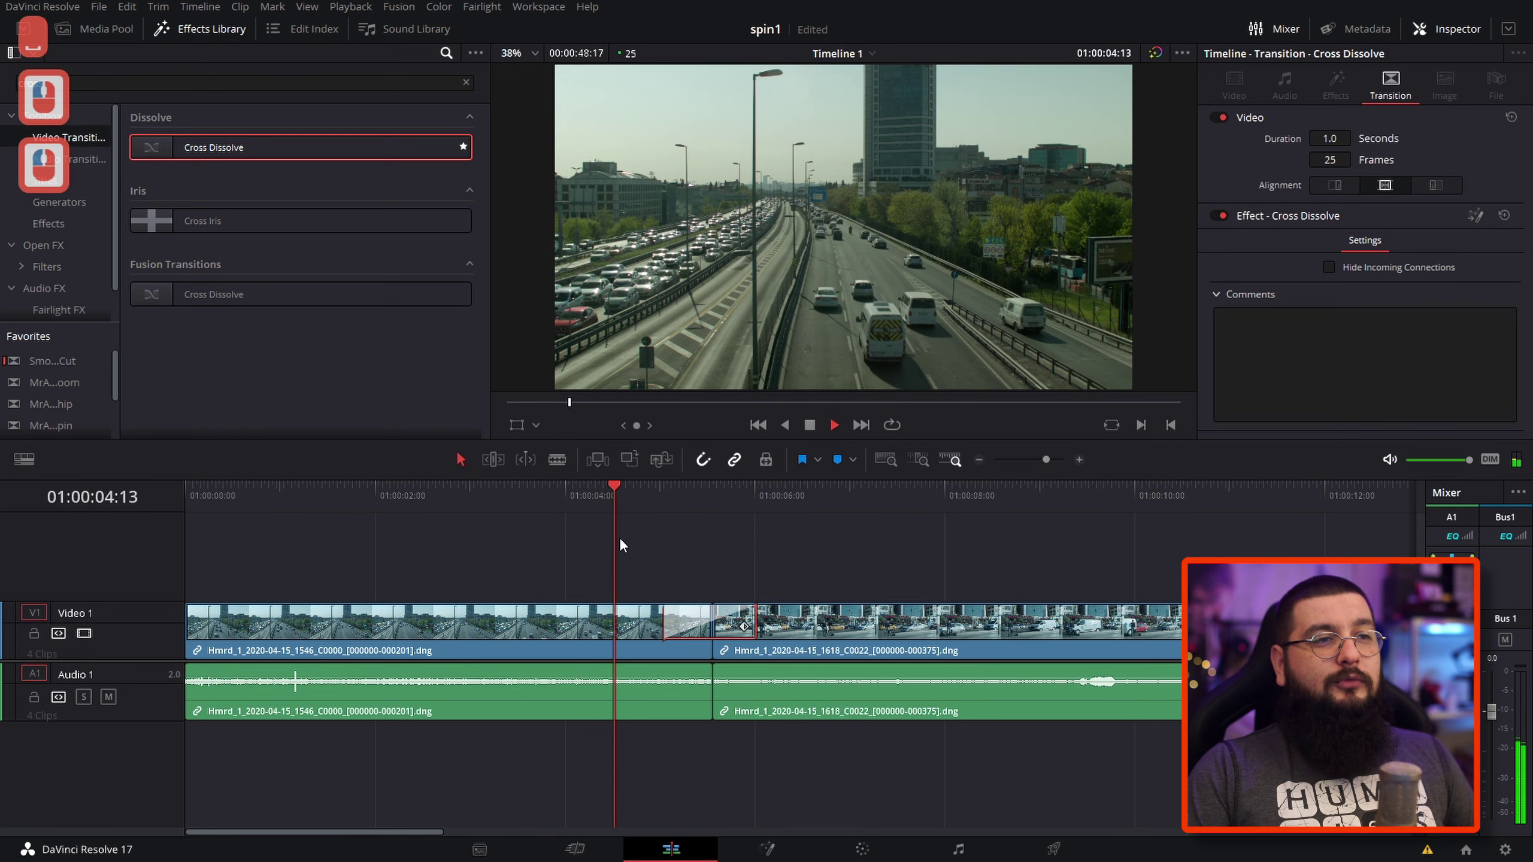
- Play across the spin transition on the timeline and select it between the two clips
key(space)
middle_click(626, 544)
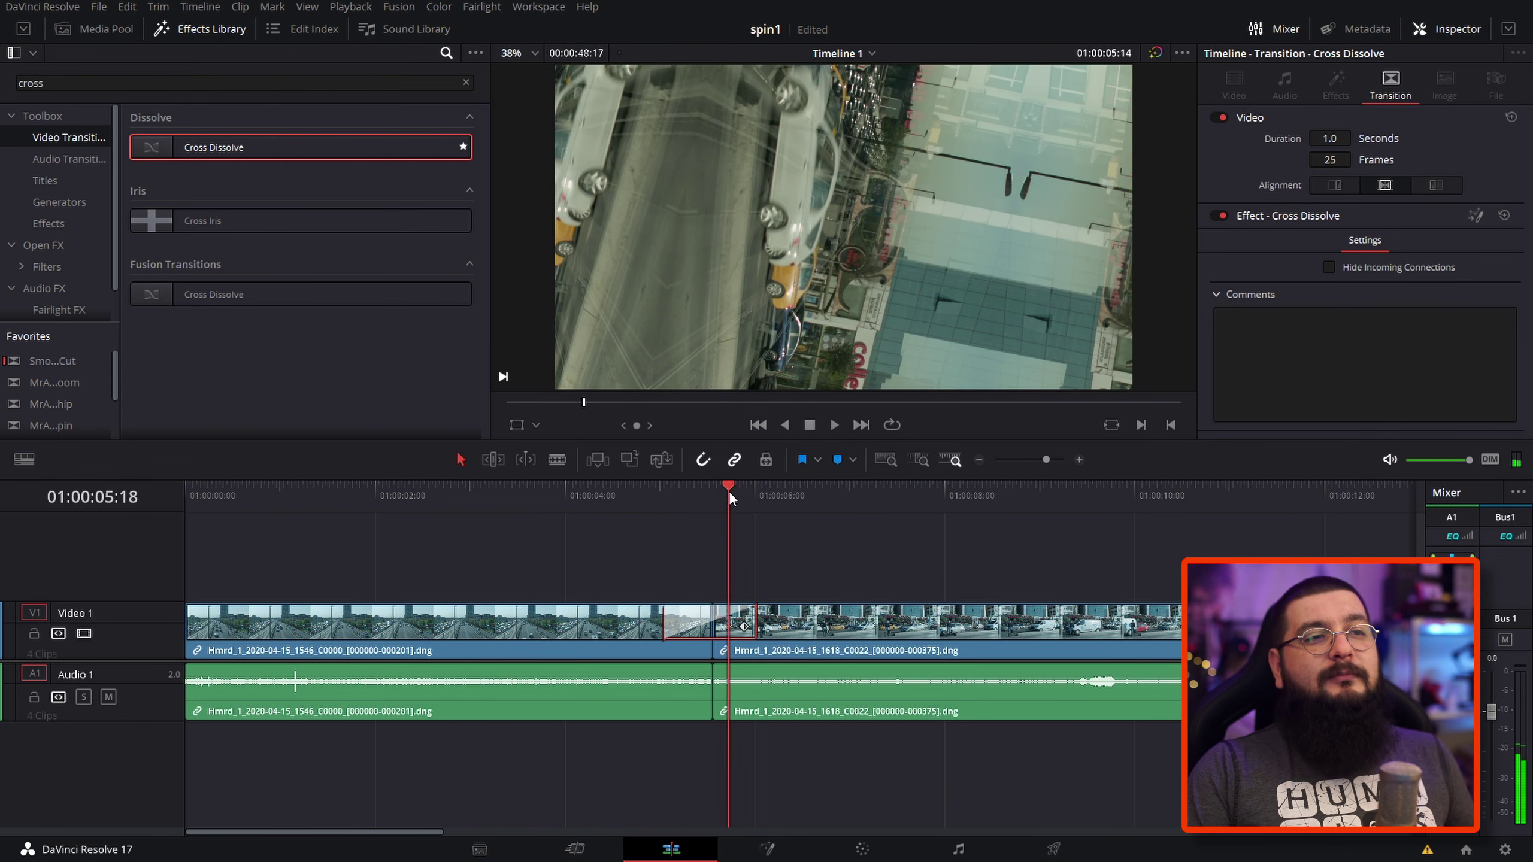
click(689, 500)
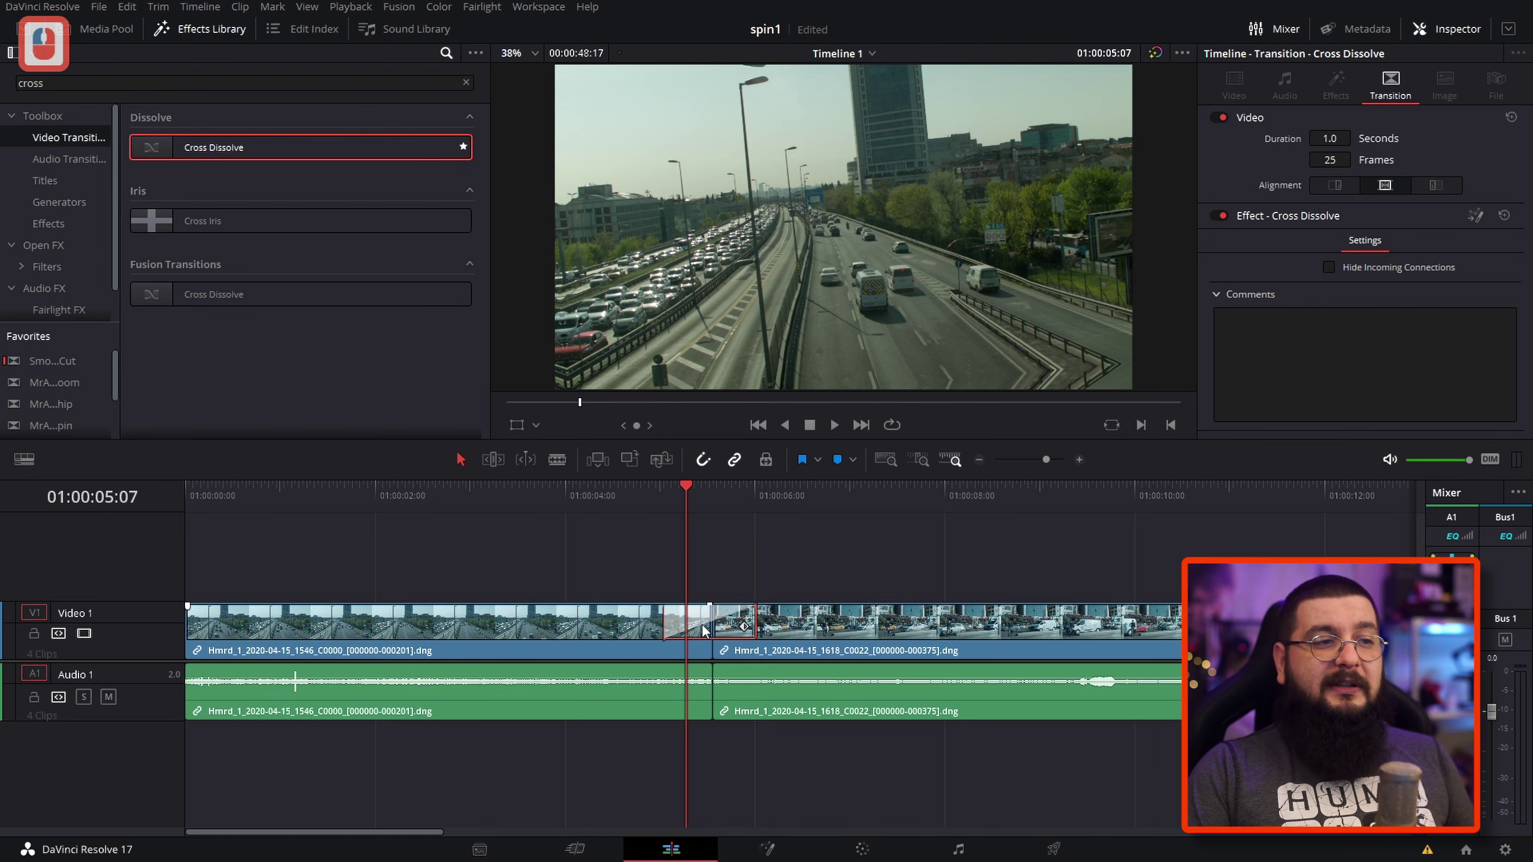
click(679, 623)
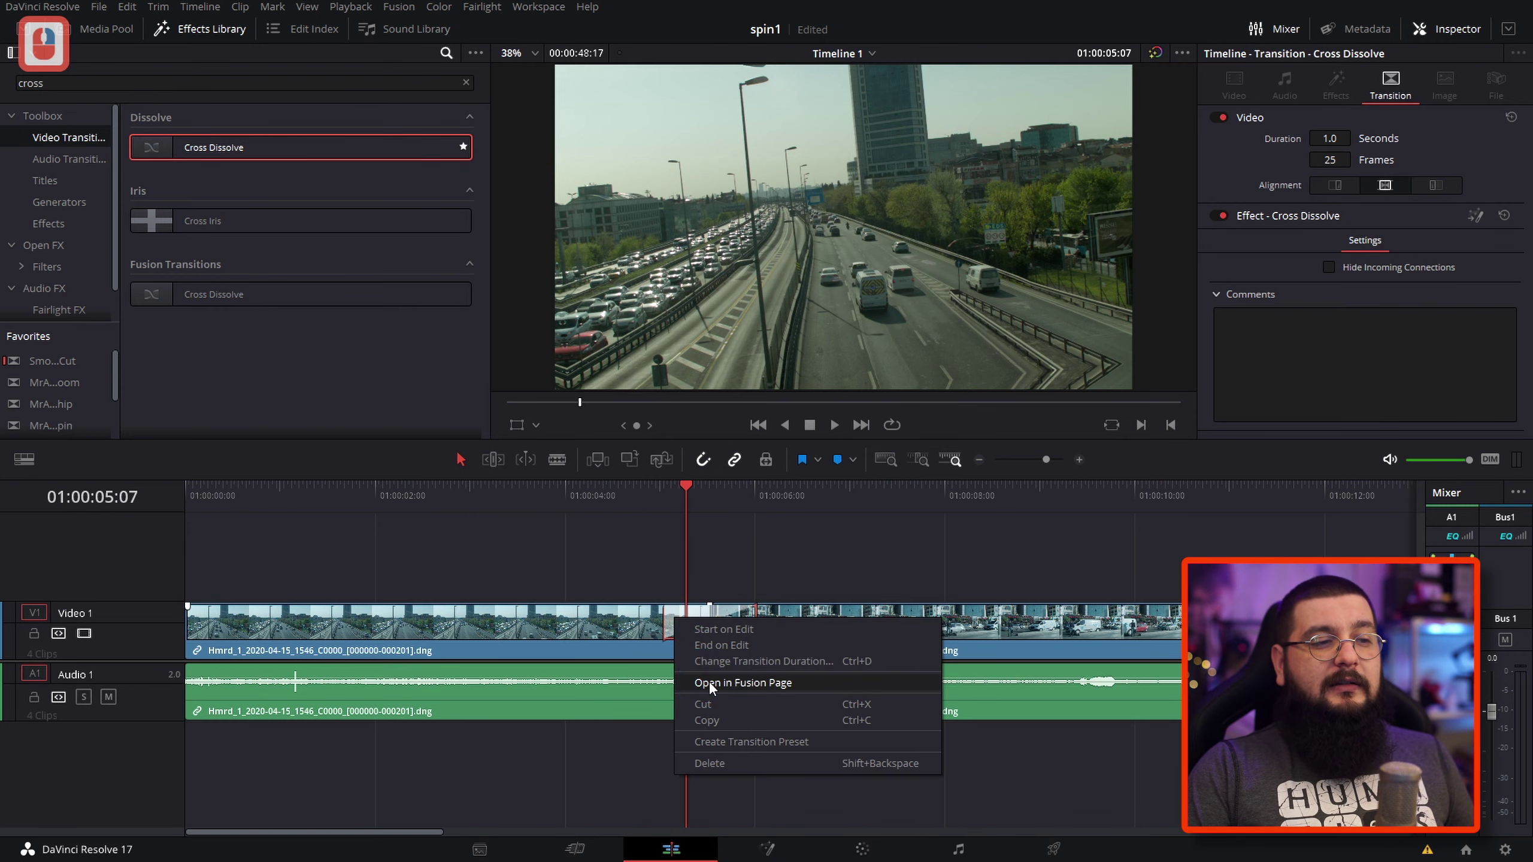
- Open the transition in Fusion and show Transform1's Settings controls
click(714, 688)
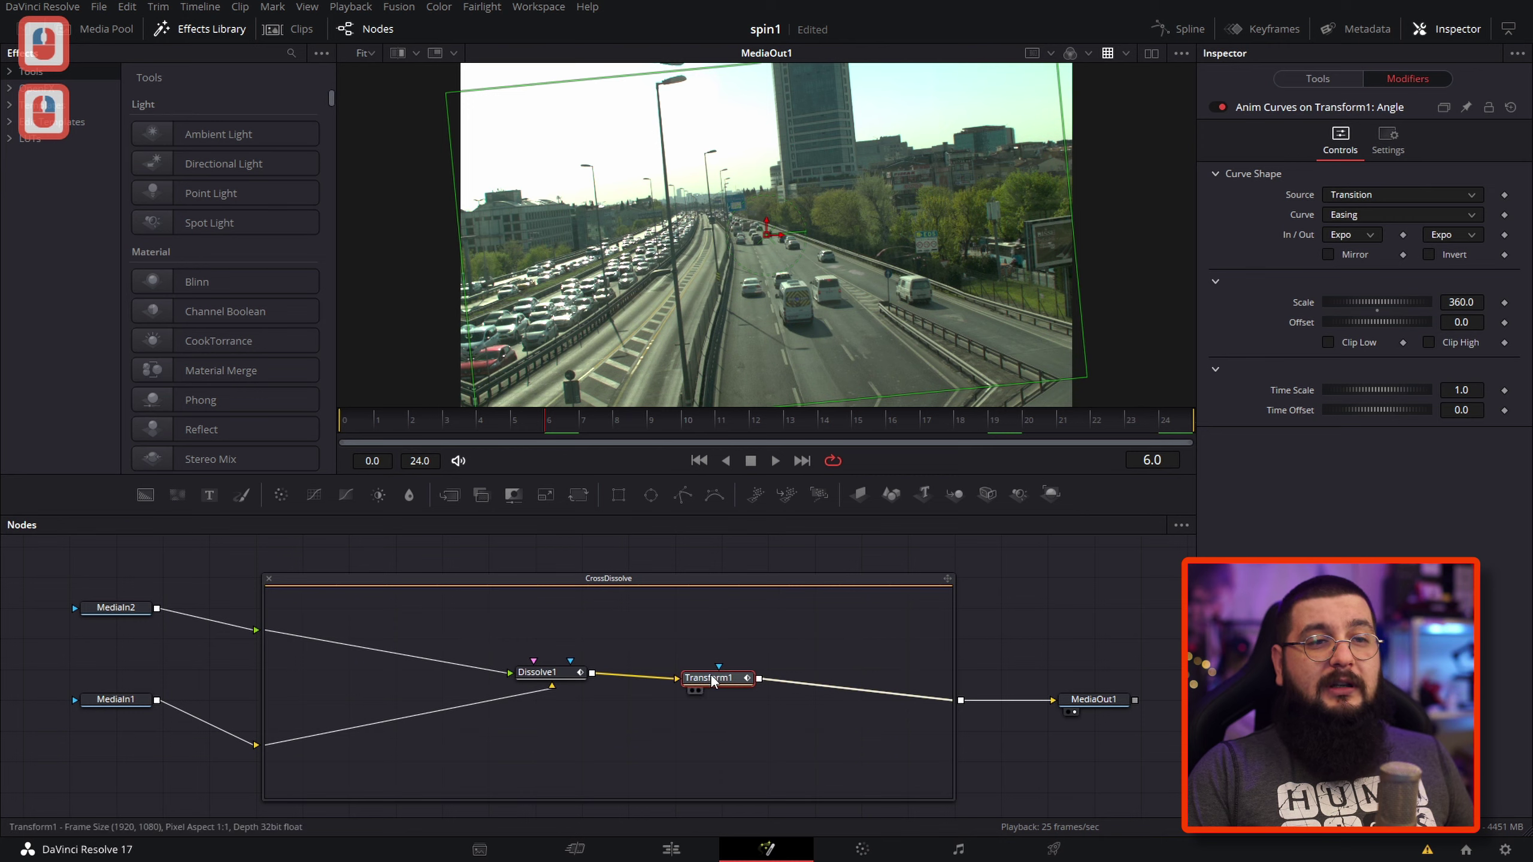
right_click(716, 680)
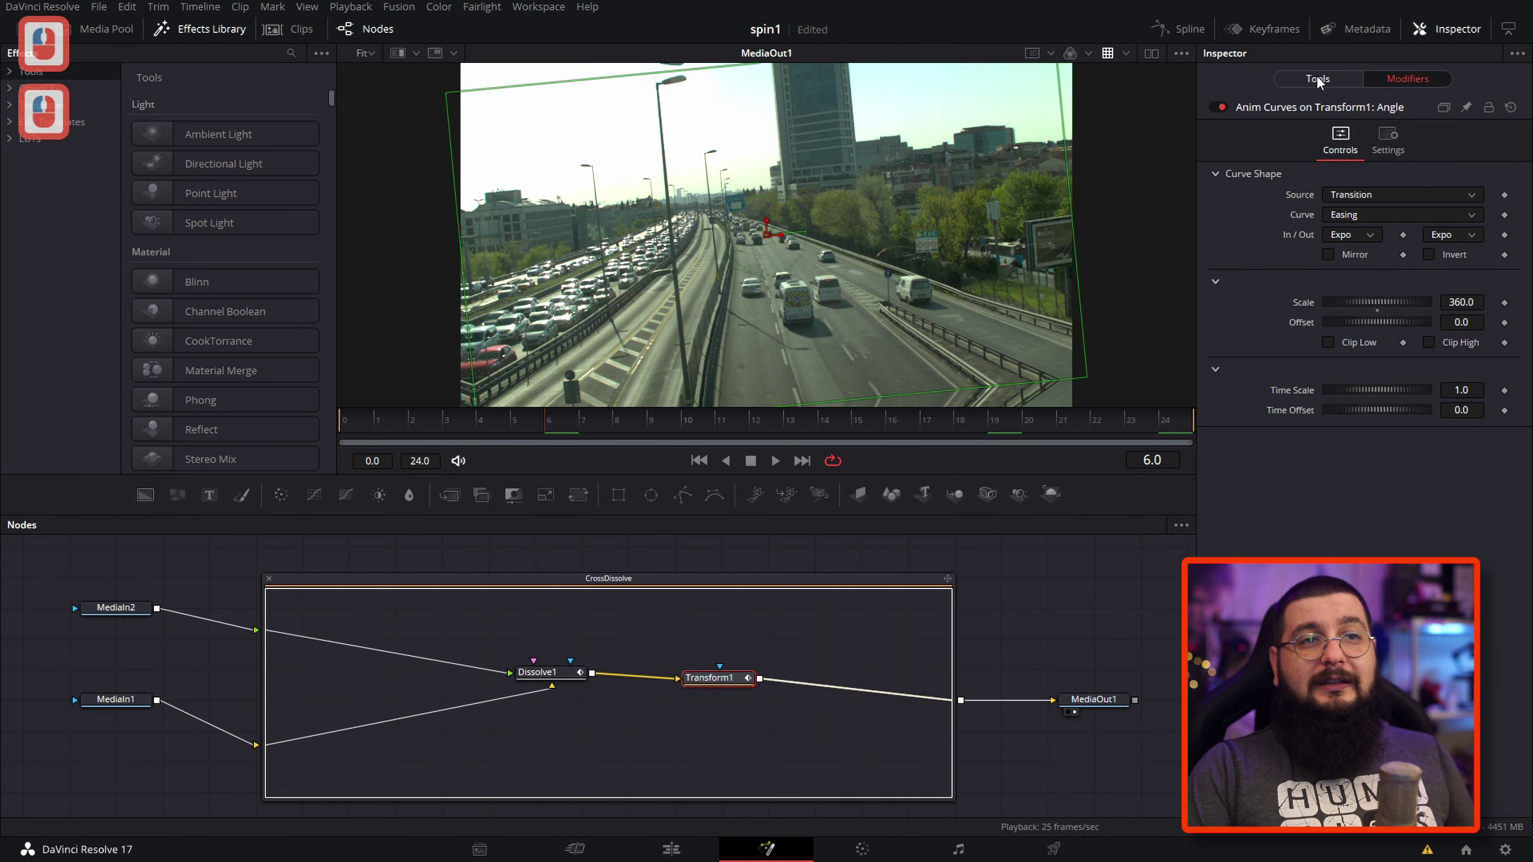
click(1322, 82)
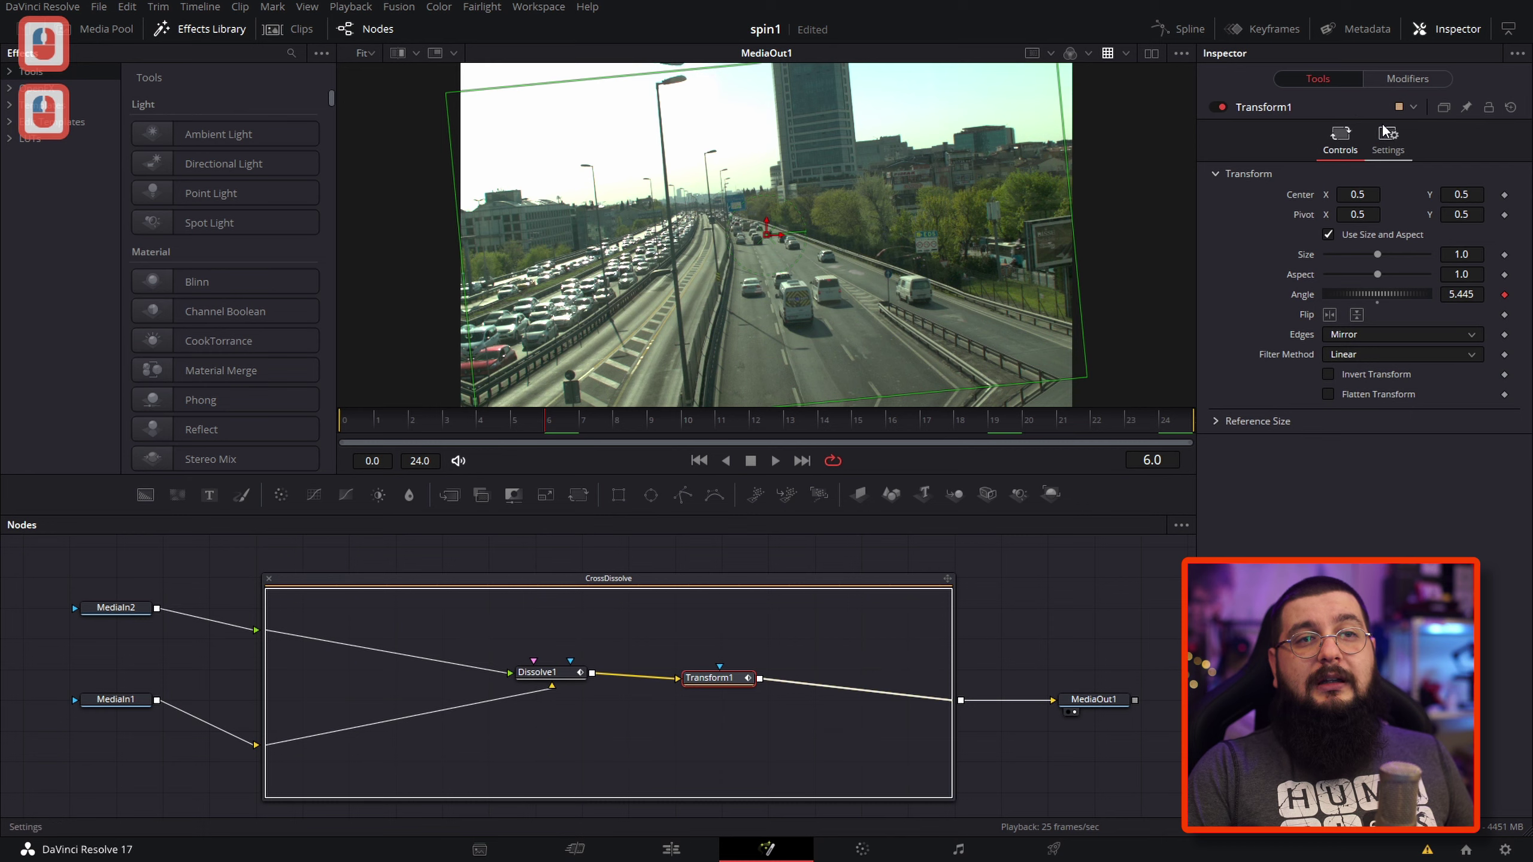
click(1381, 149)
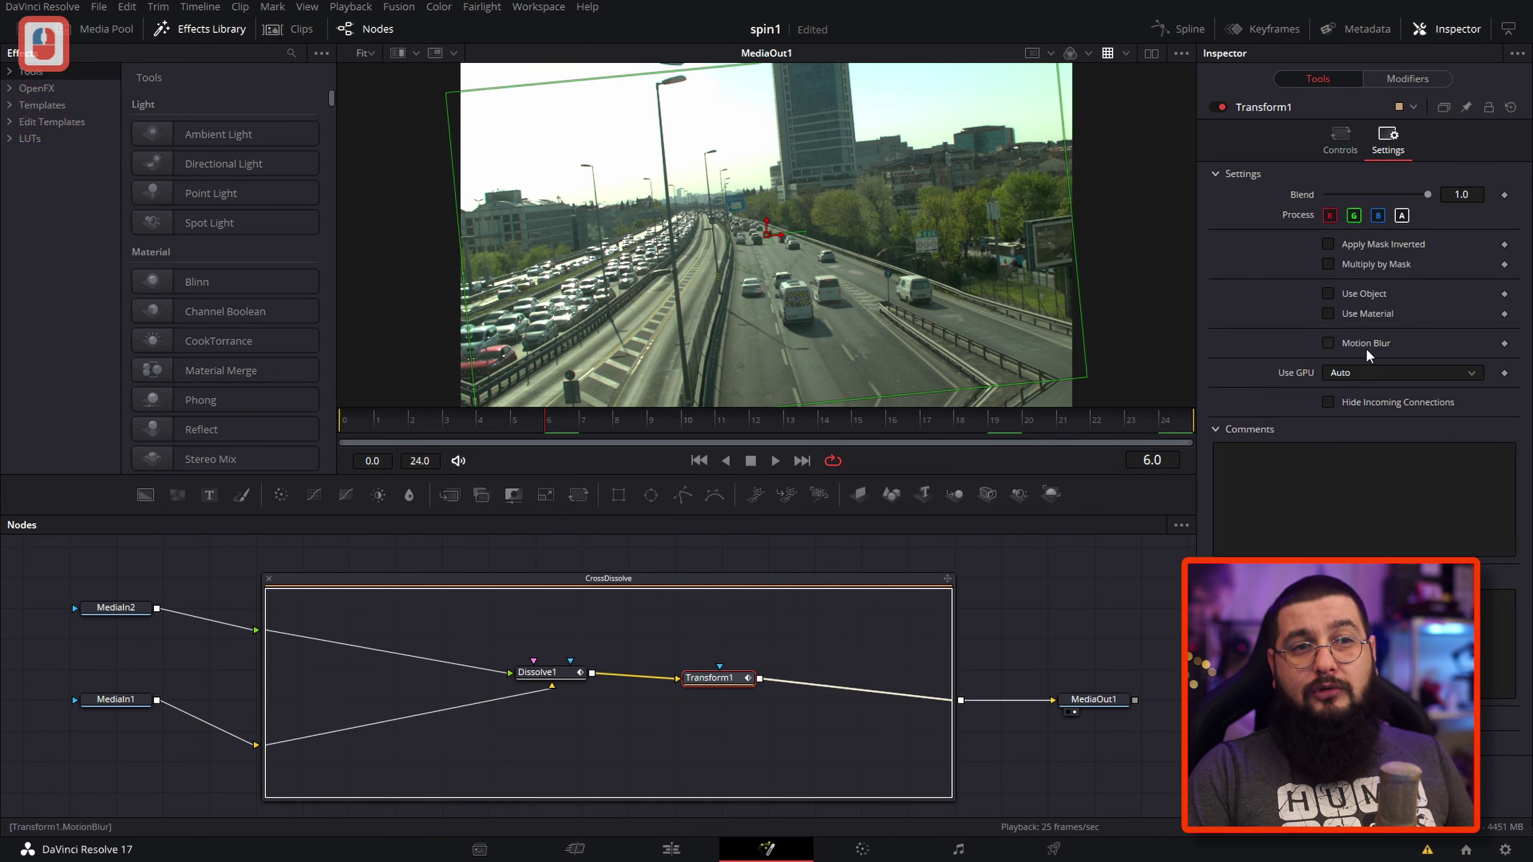
- Enable Motion Blur on the spin and raise its Quality to 5
click(1337, 347)
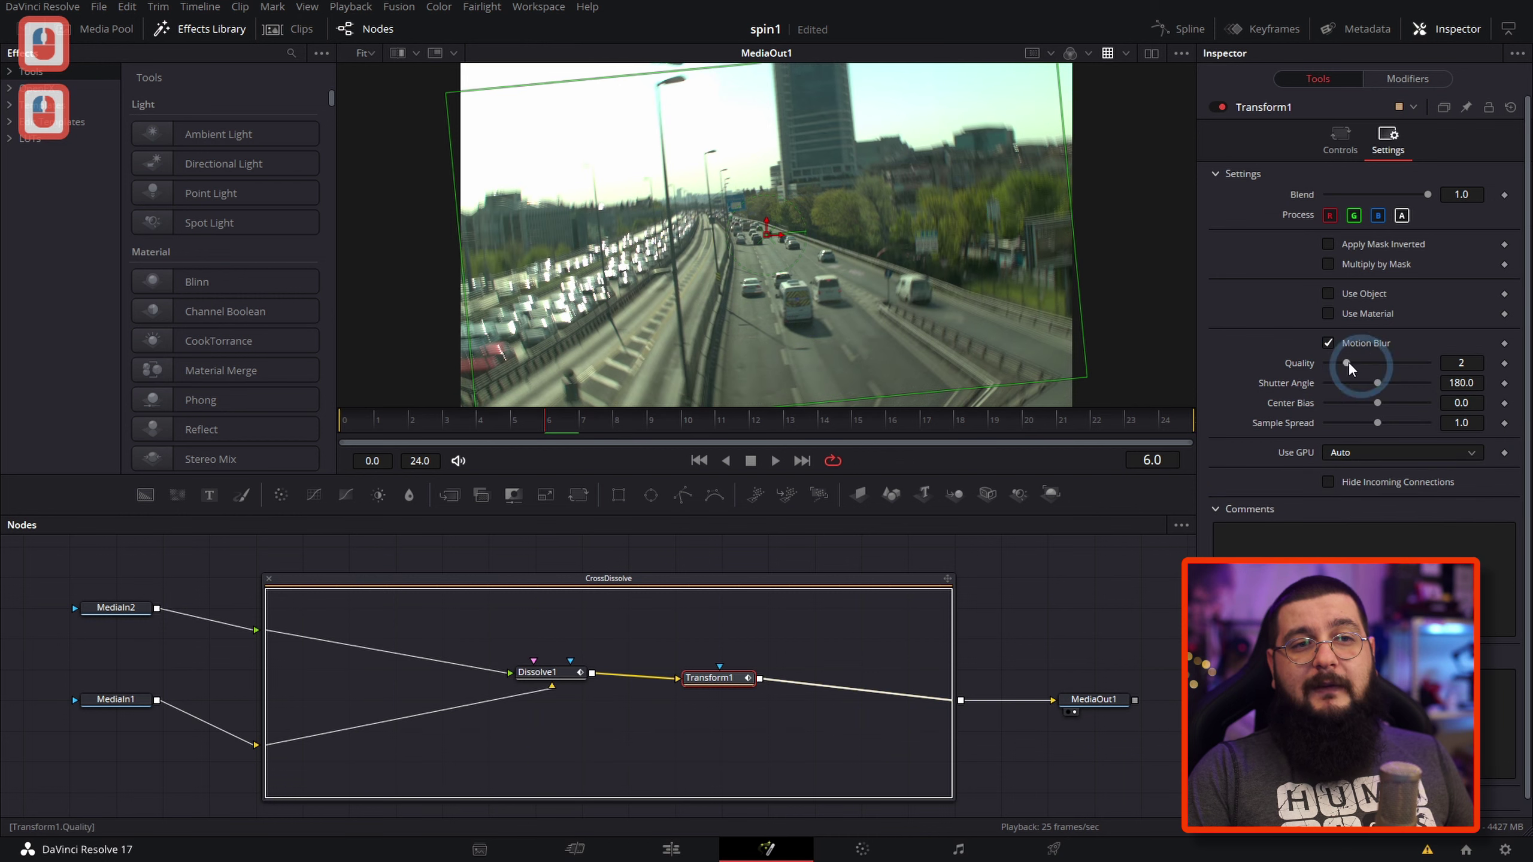
click(1386, 368)
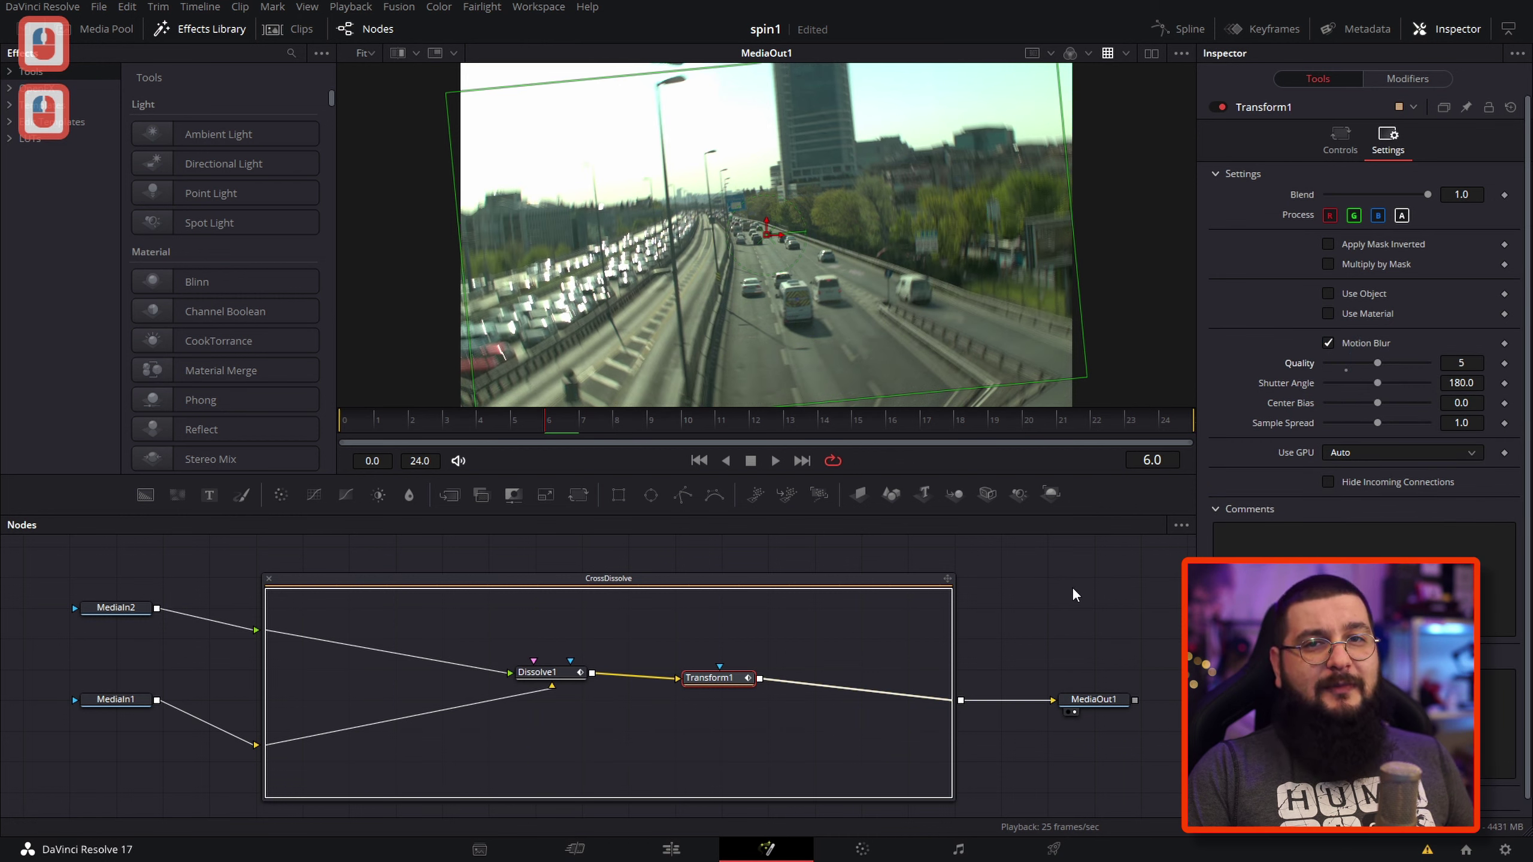
- Back on the Edit page, play the motion-blurred spin transition from before the cut, twice
drag(1079, 595, 744, 543)
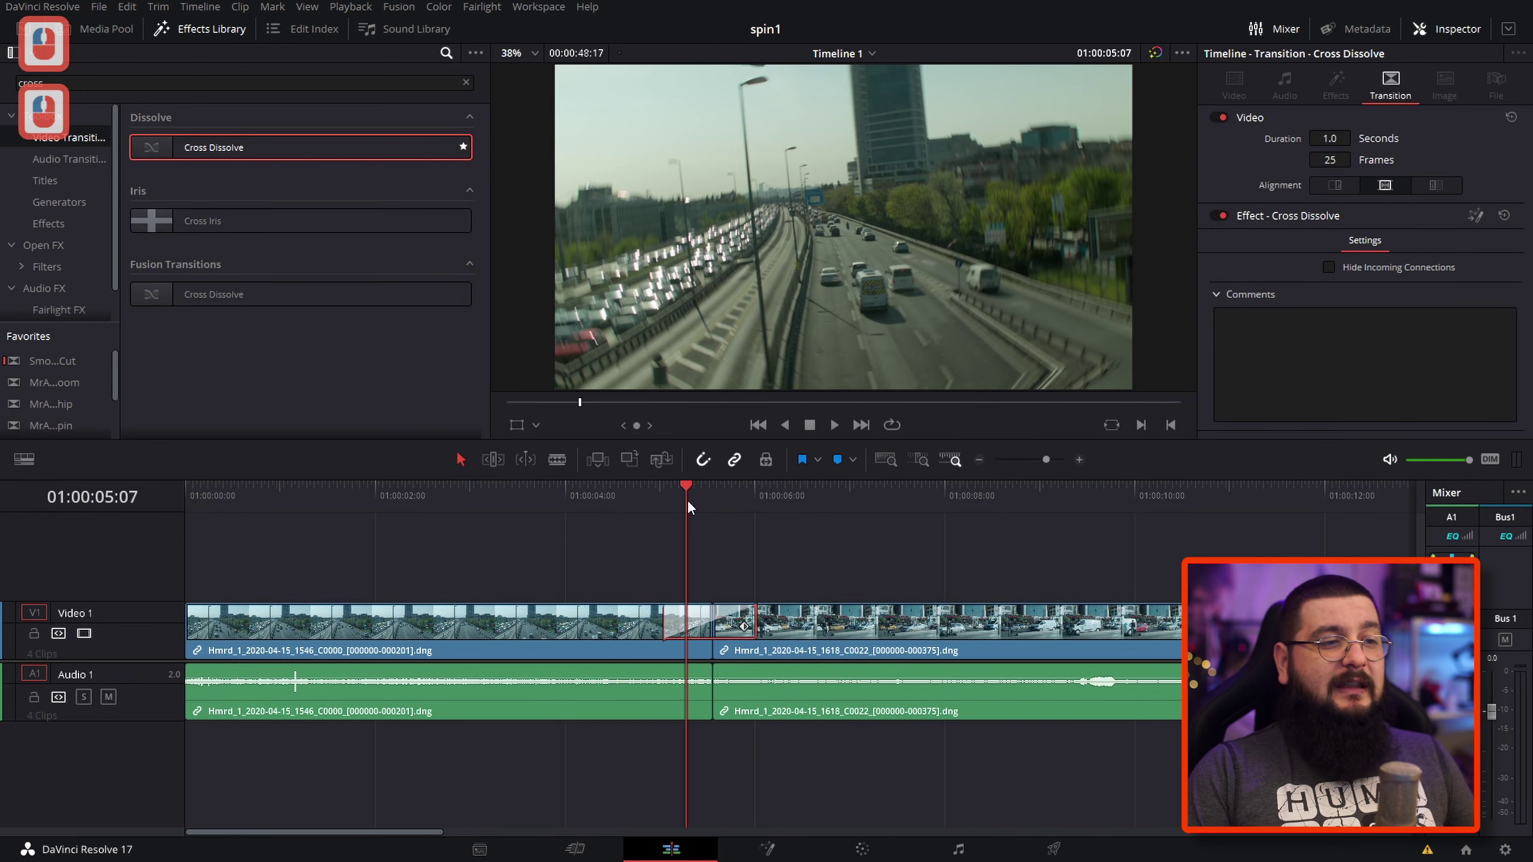
click(749, 568)
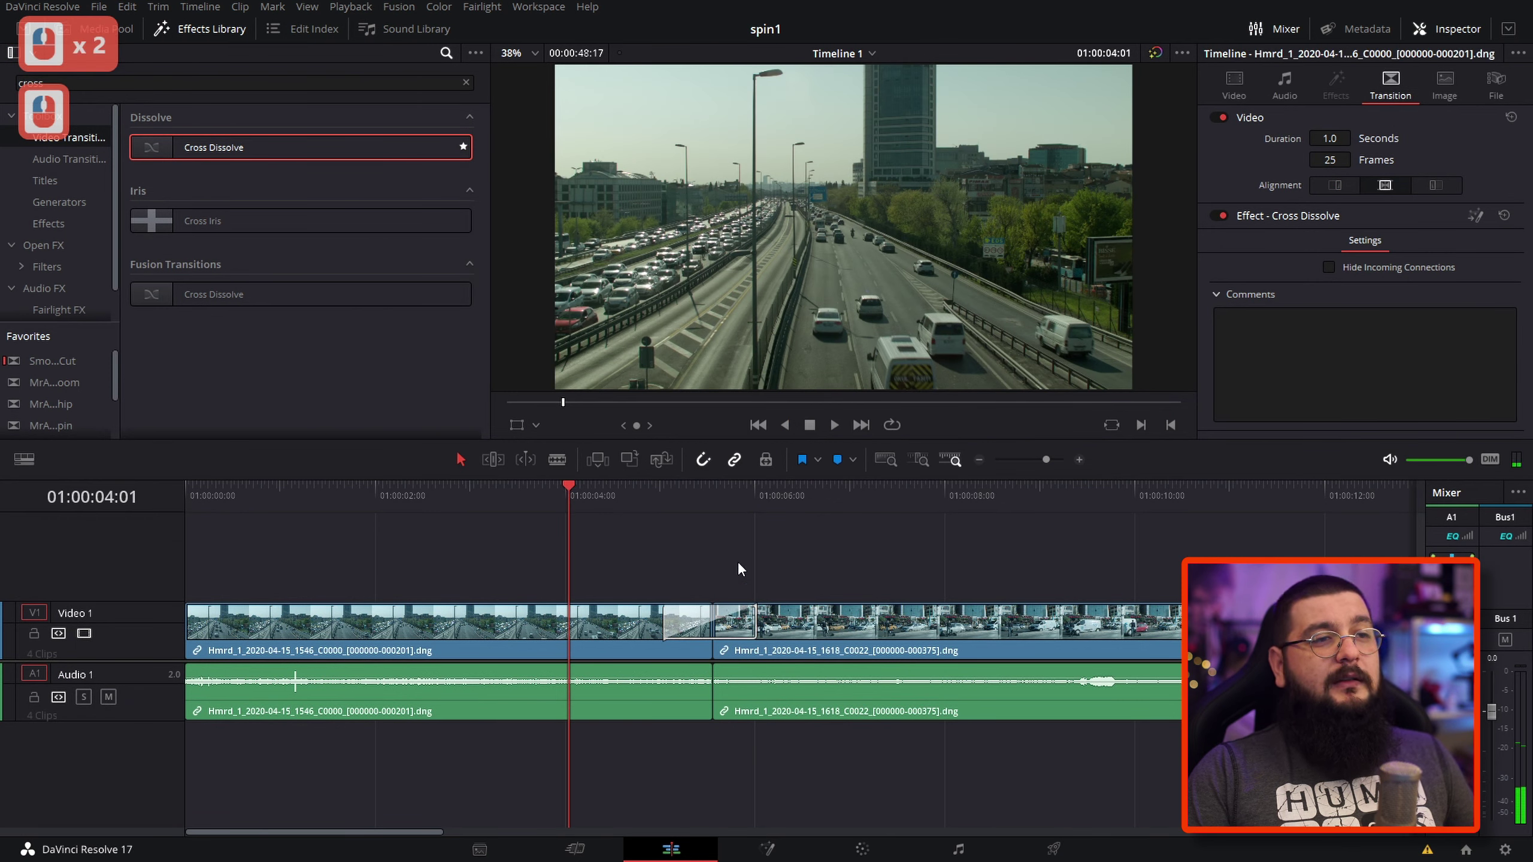
key(space)
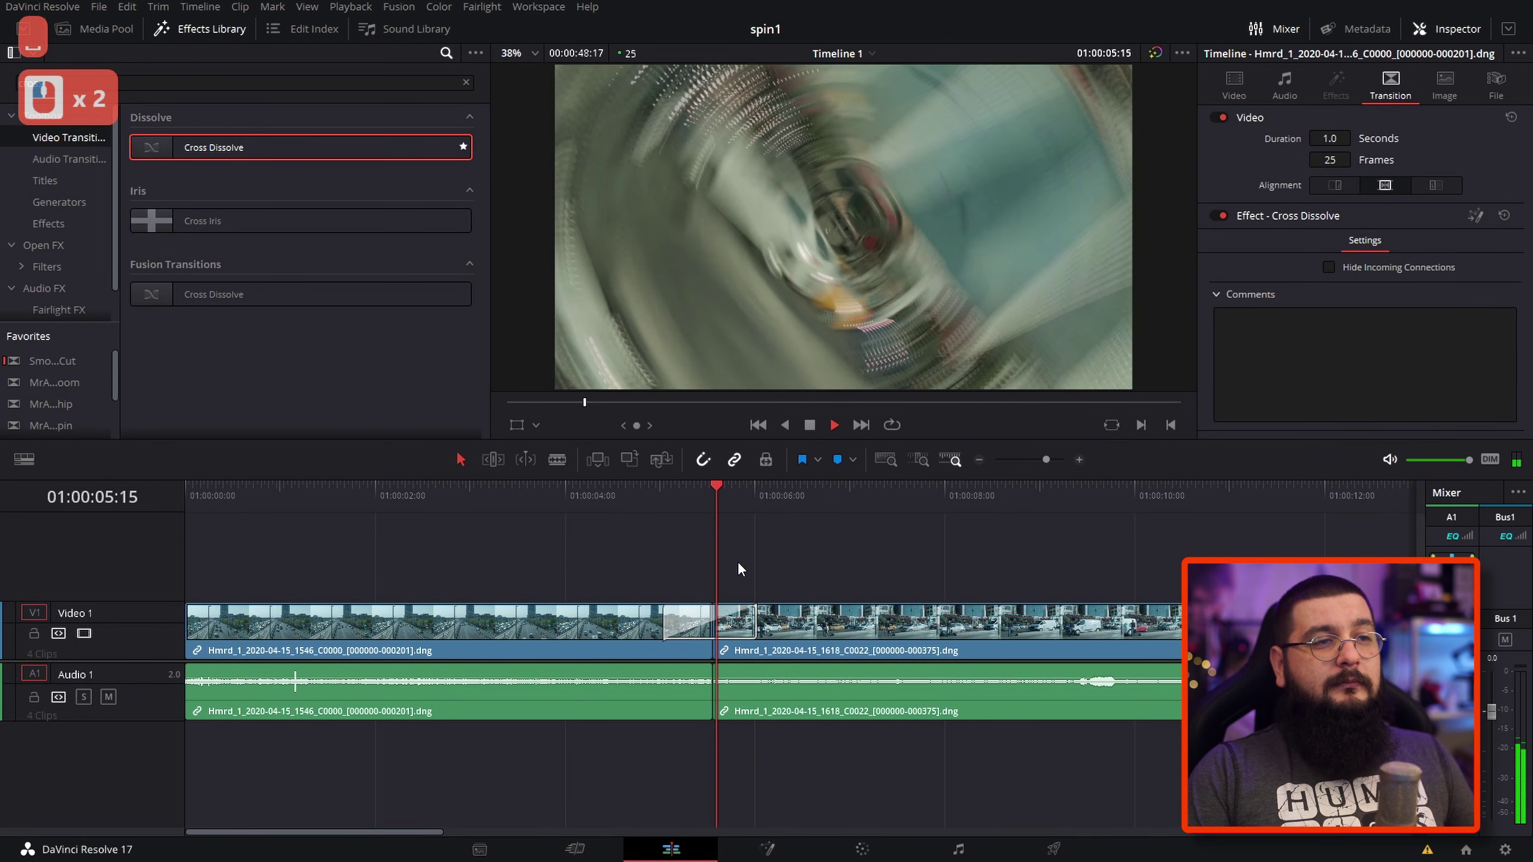
key(space)
click(441, 511)
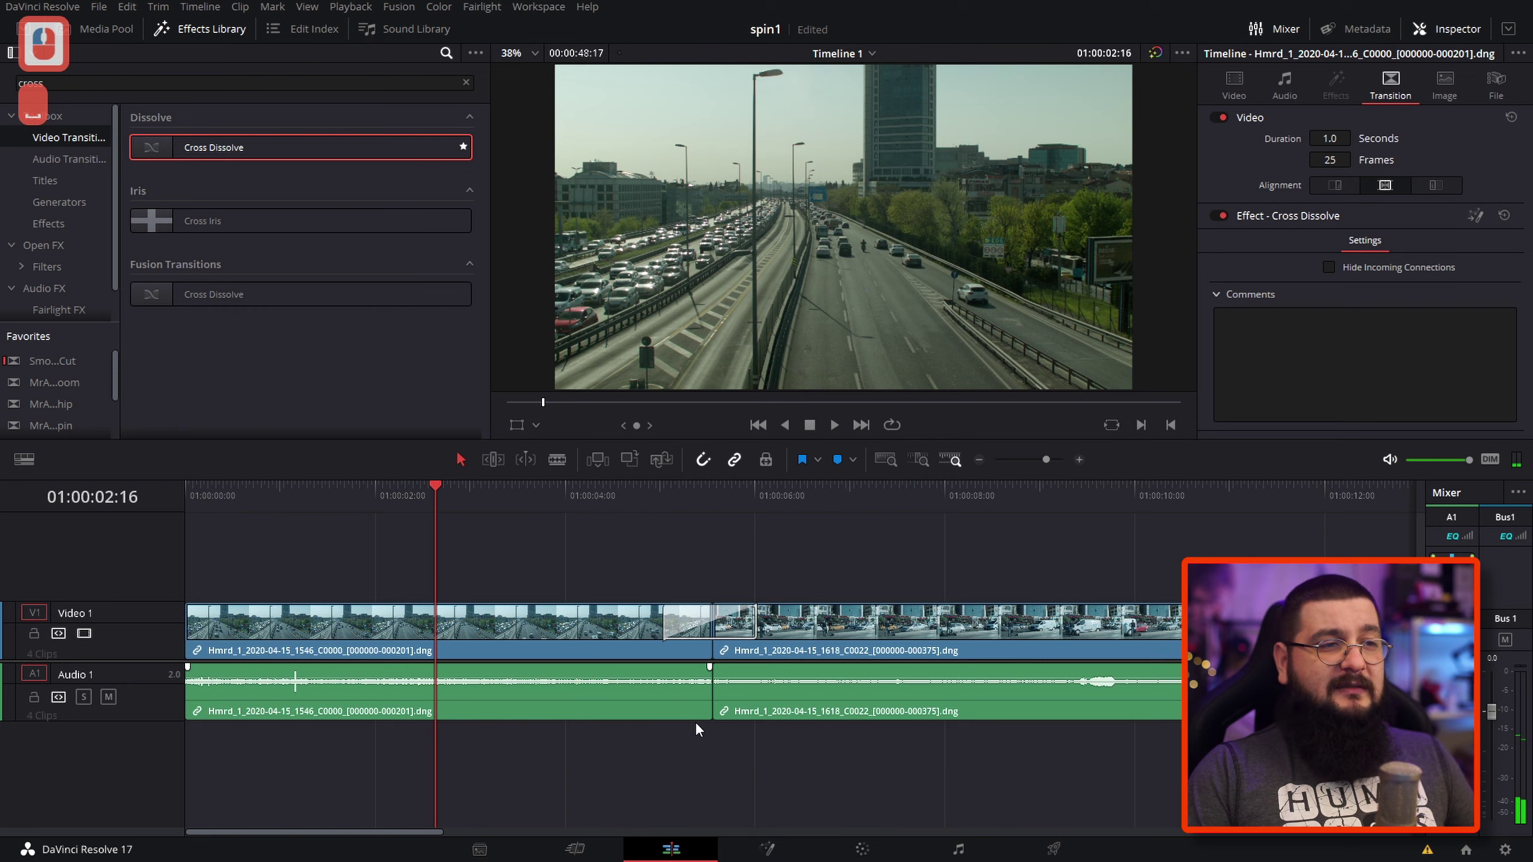
key(space)
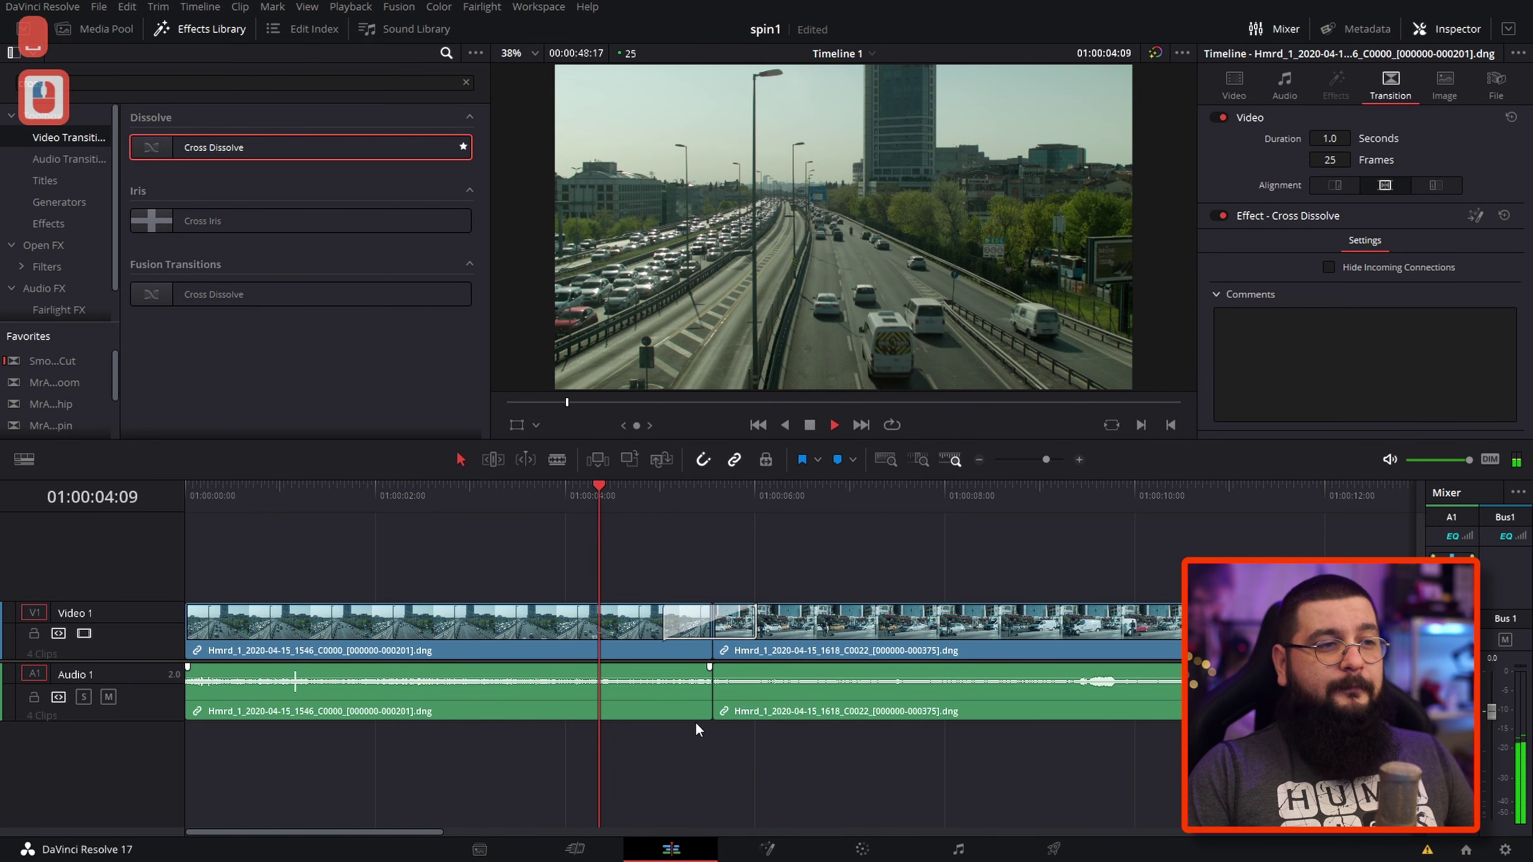
- Save the transition as a new Cross Spin transition preset and confirm its name
key(space)
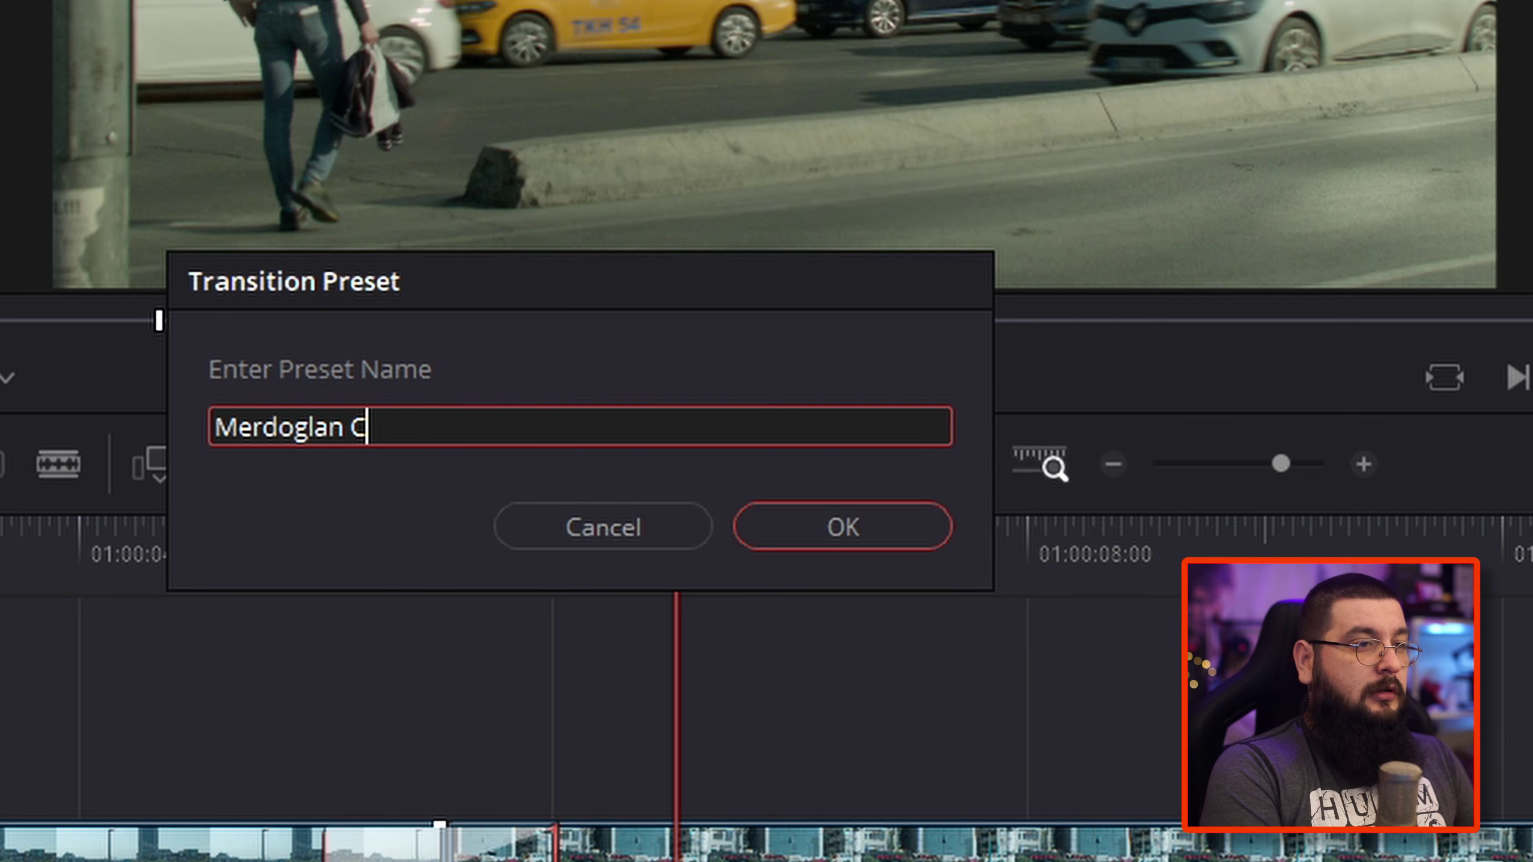
text(c)
key(BackSpace)
key(Return)
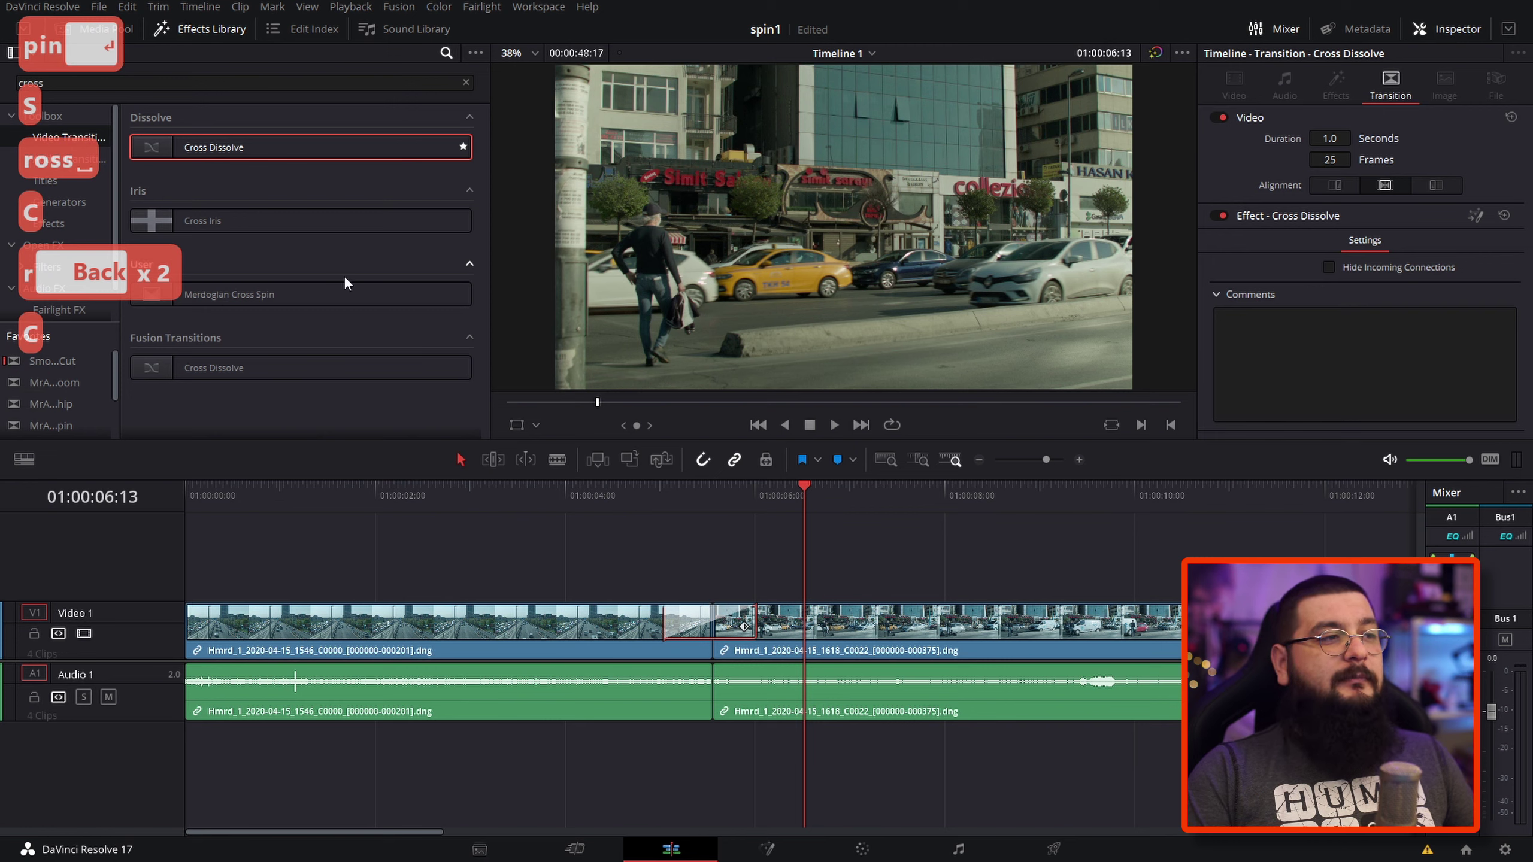
- Bring the Media Pool back into view beside the timeline
double_click(52, 83)
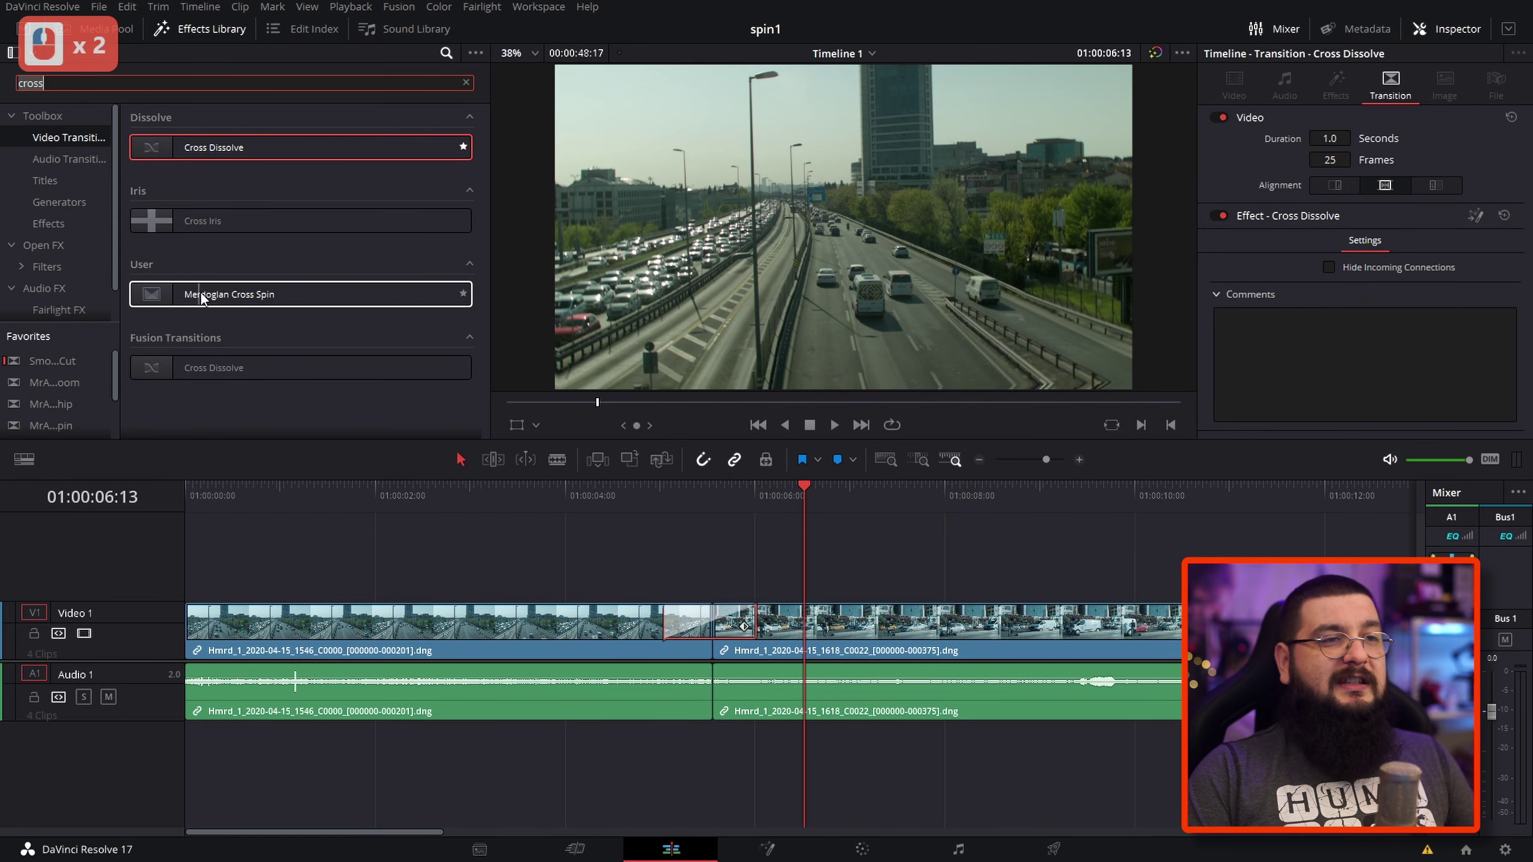
double_click(957, 548)
- Place the first highway clip after the second on Video 1 and drop its separate audio
click(122, 44)
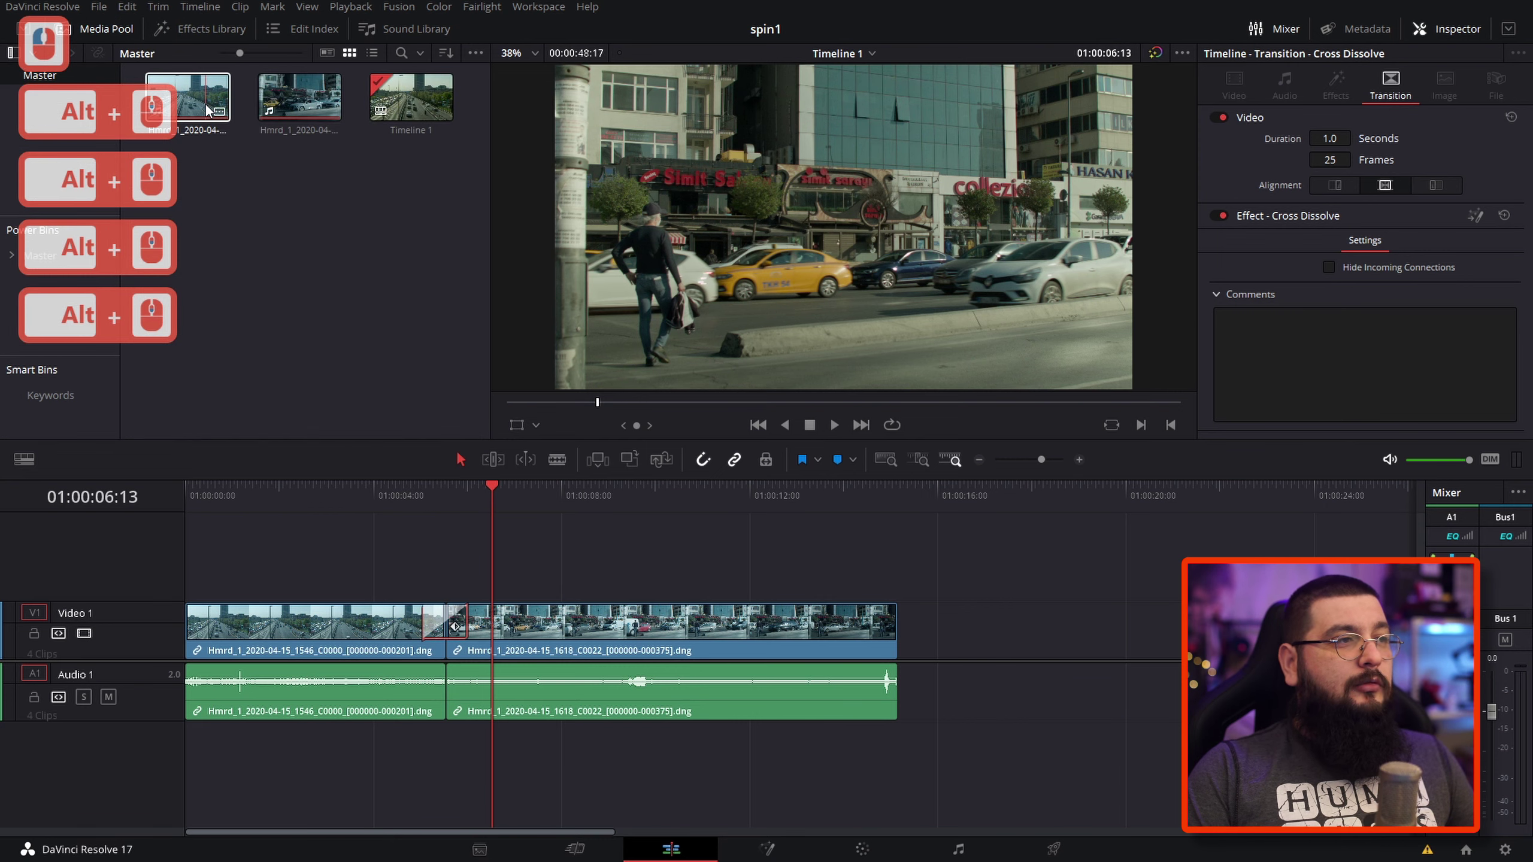
double_click(210, 109)
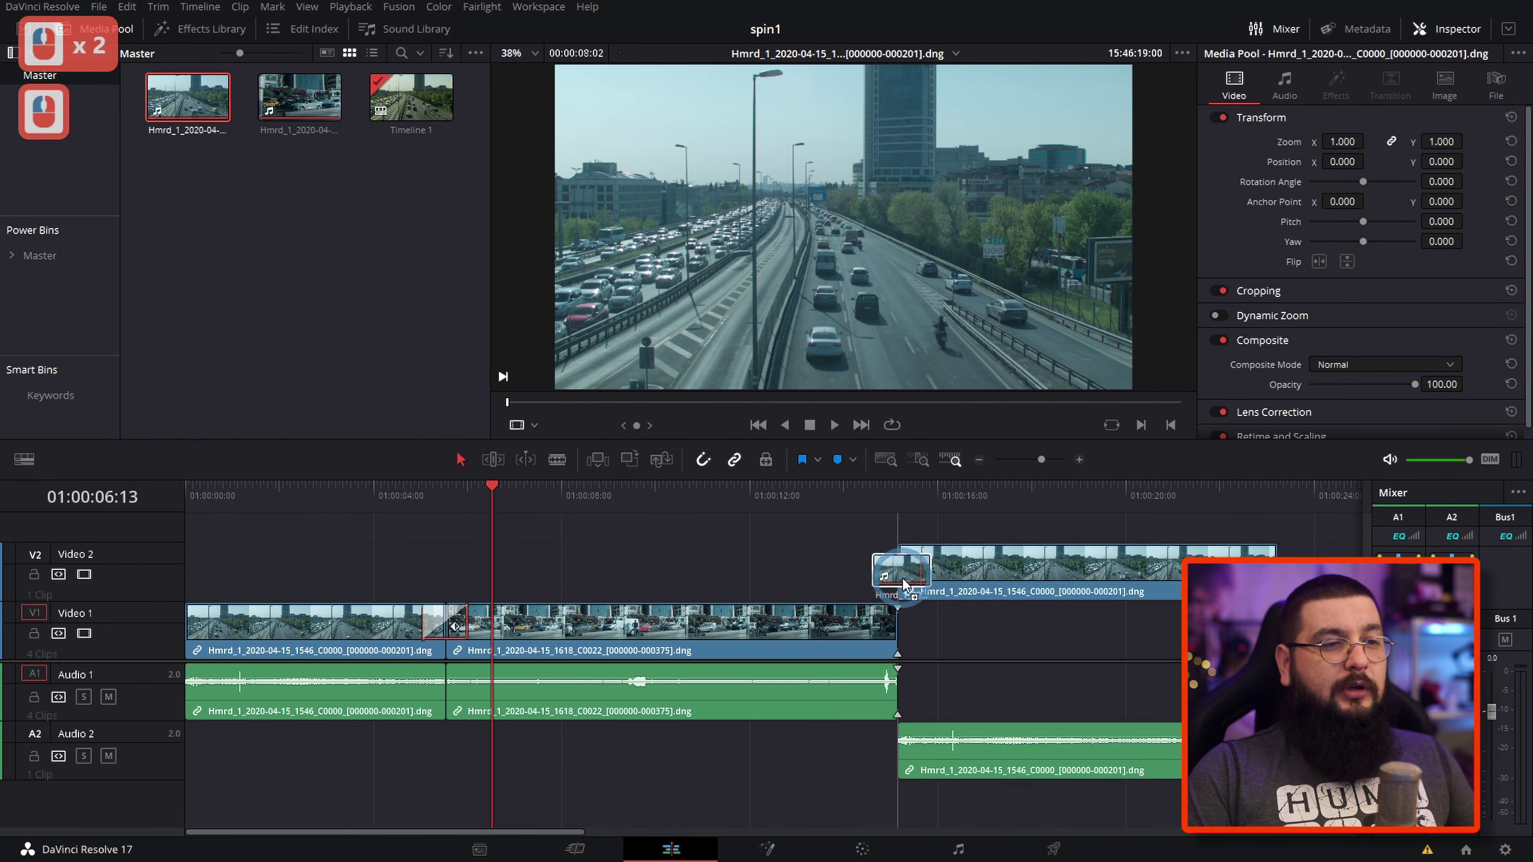
click(994, 609)
key(ctrl+z)
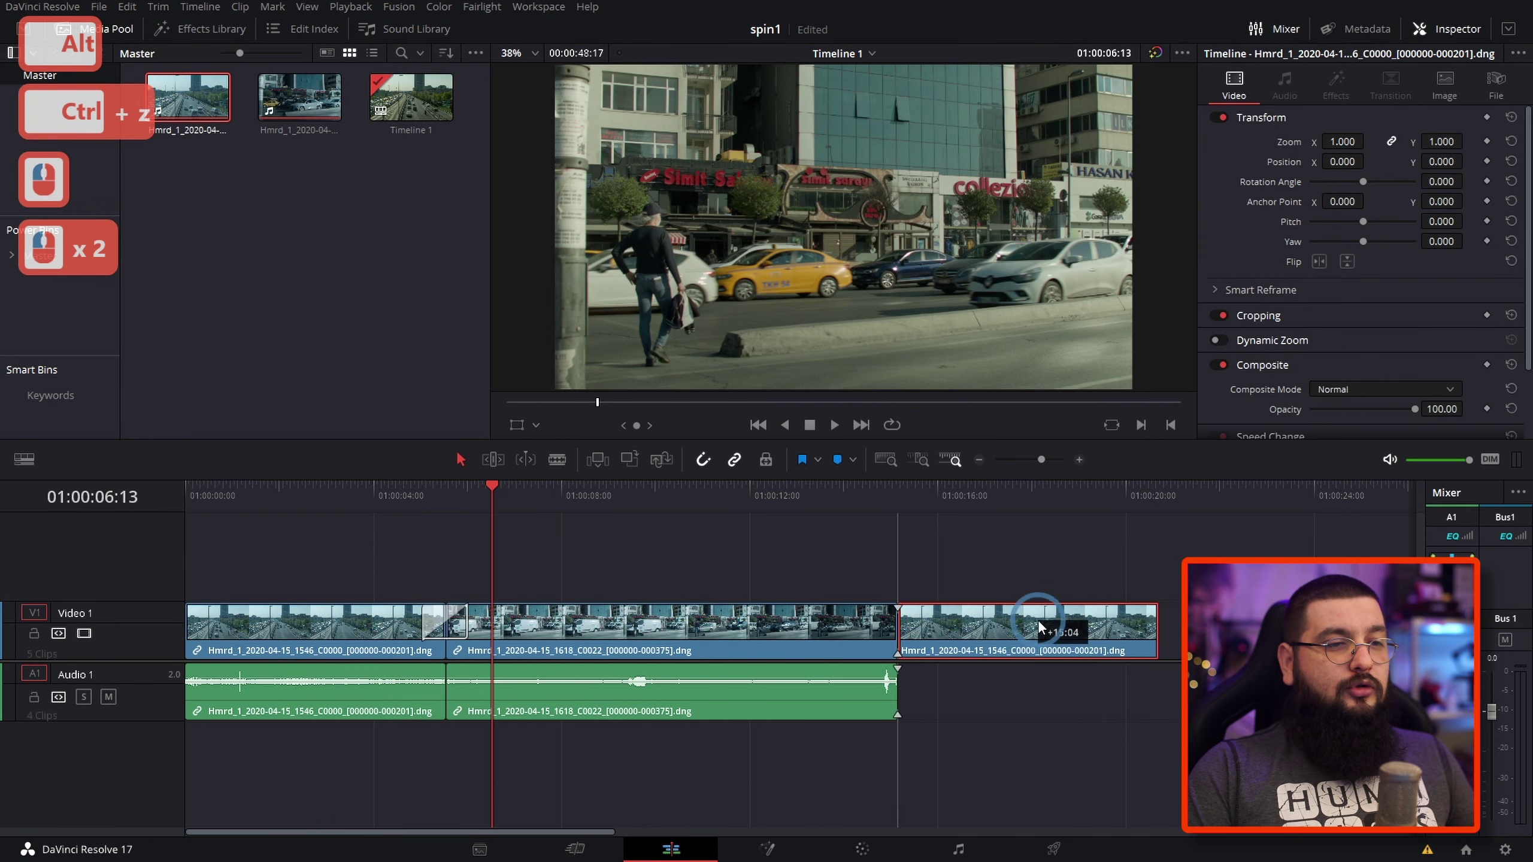
click(1084, 629)
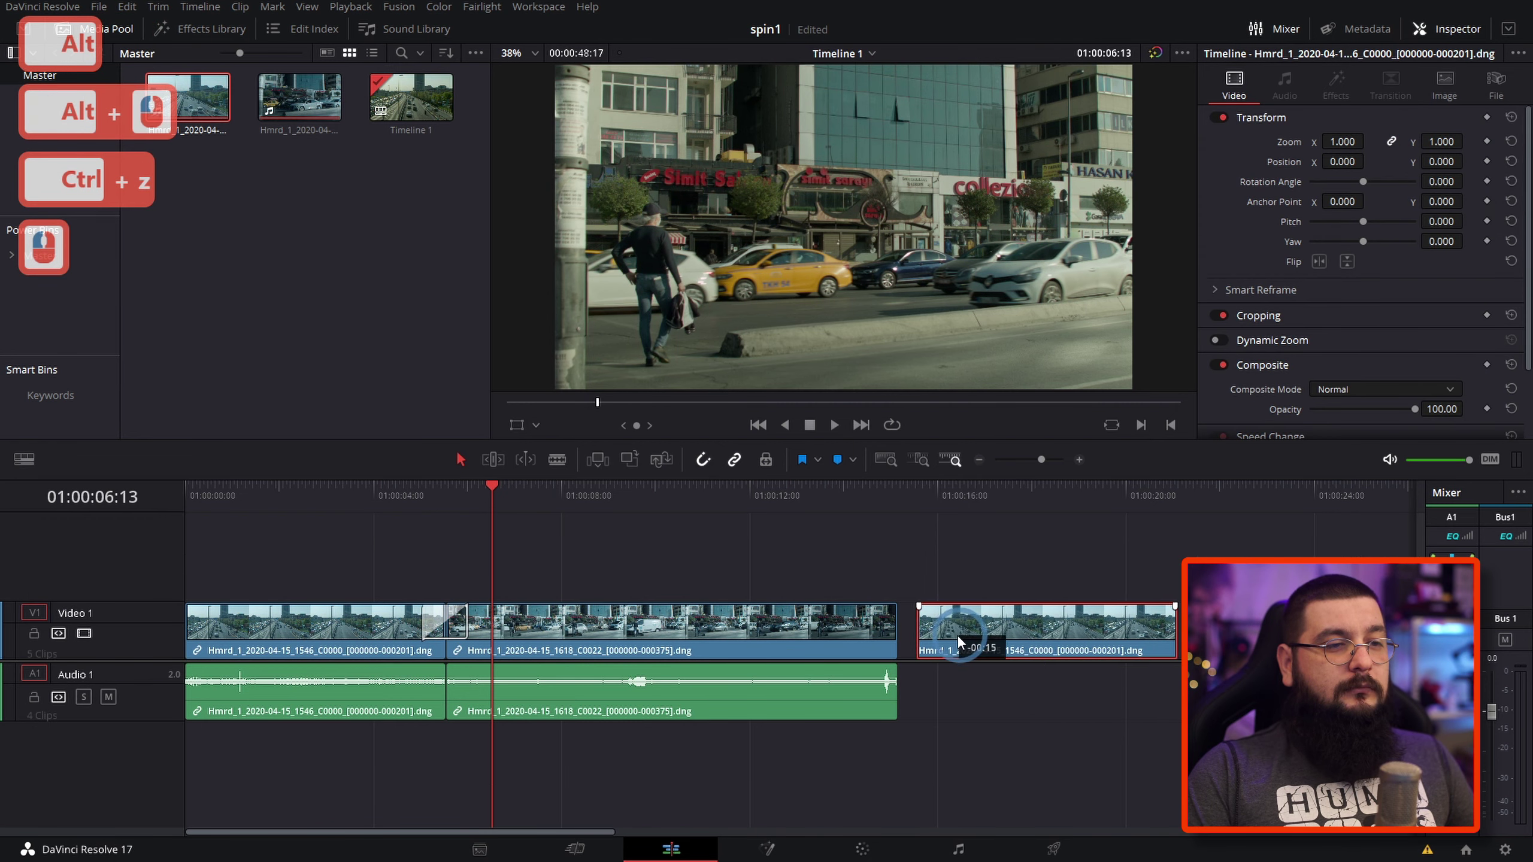
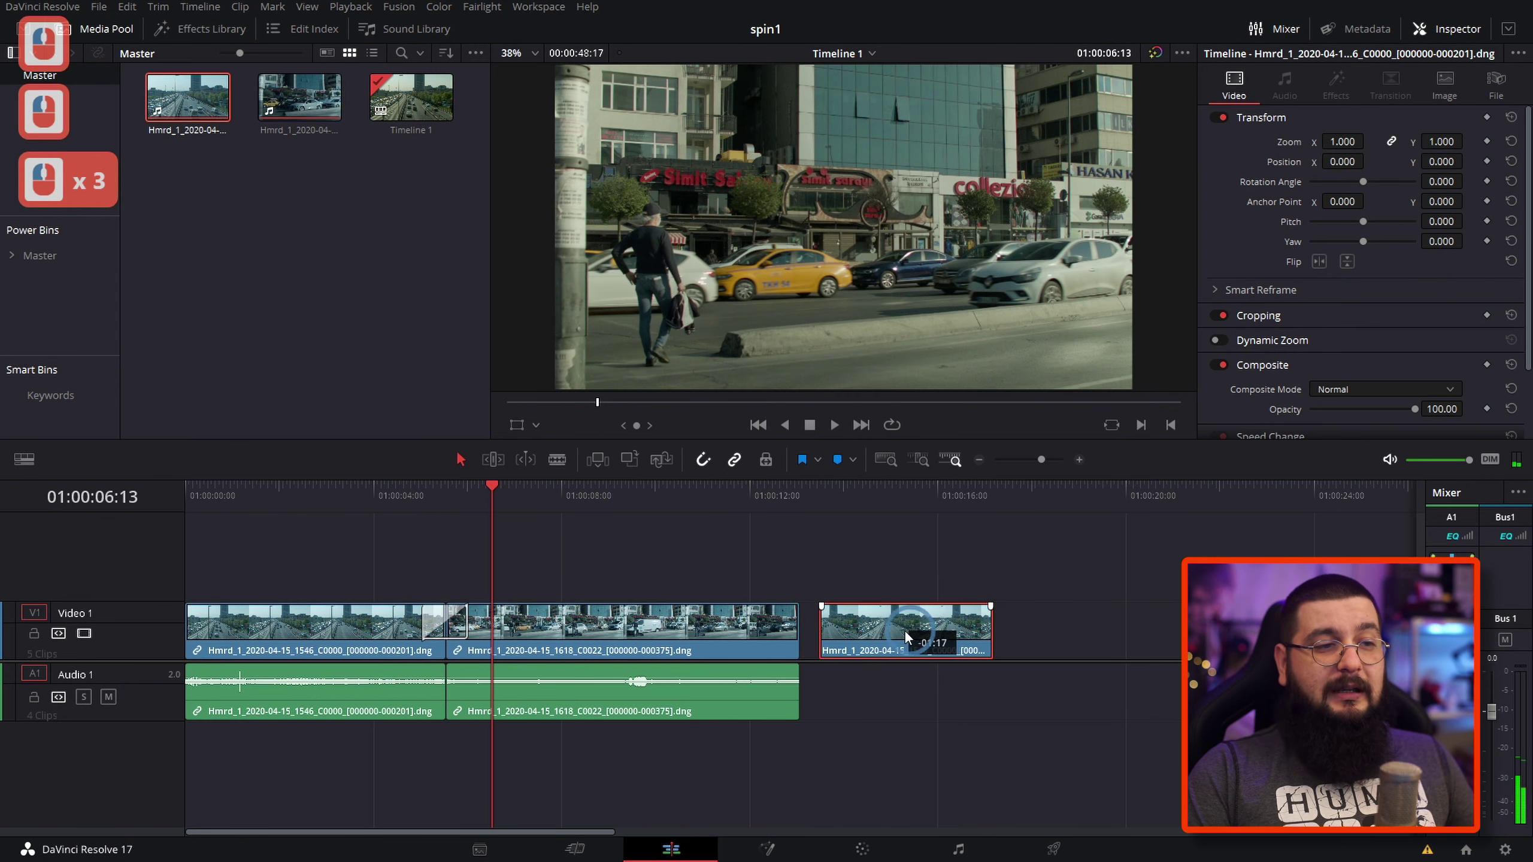
- Show the Effects Library so the SuperSpin transition preset is available to drag onto the cuts
click(906, 637)
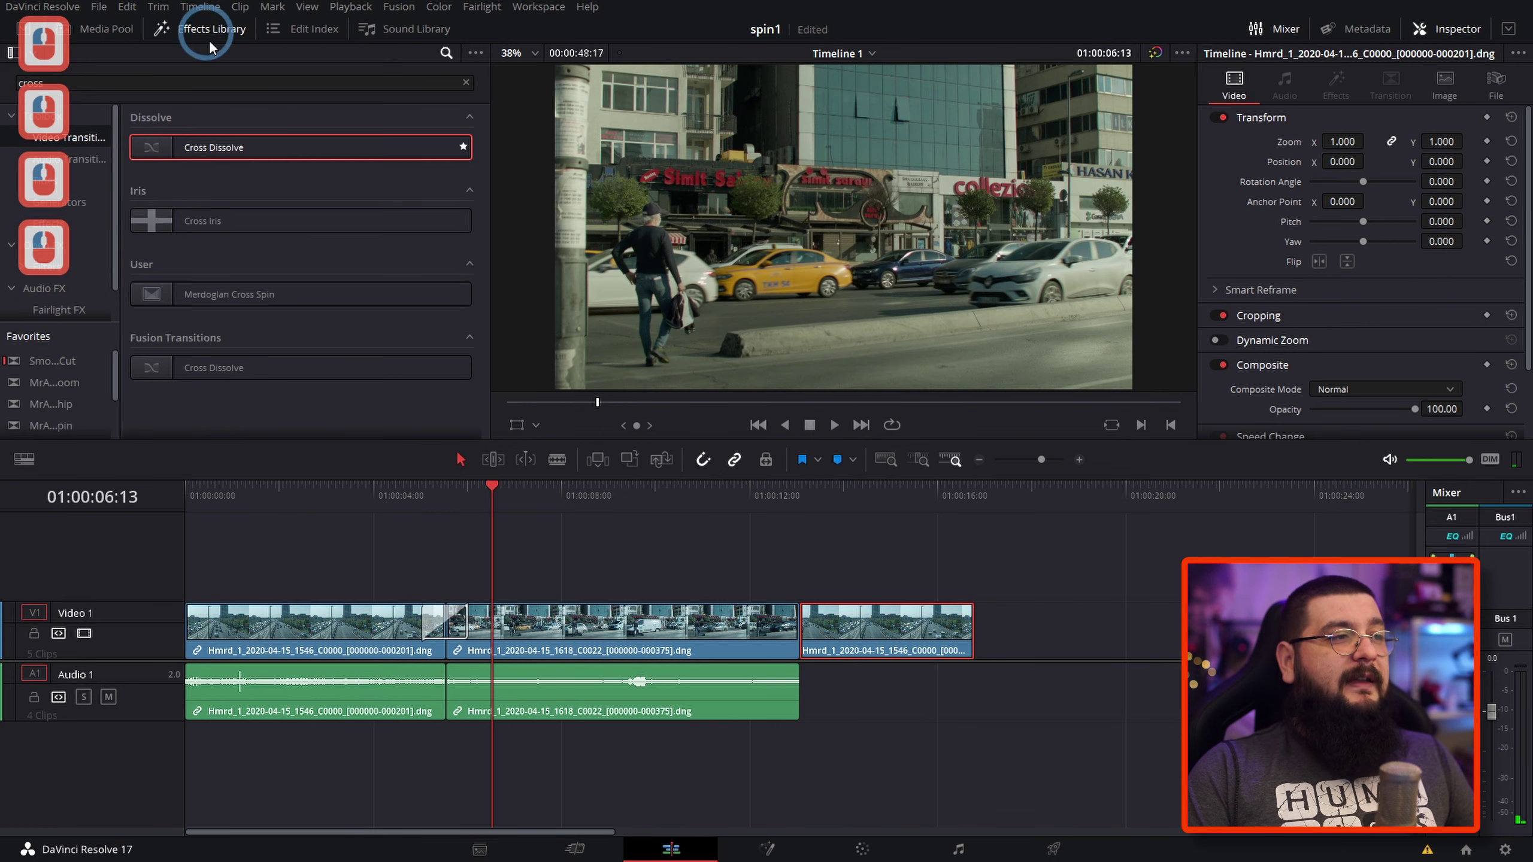
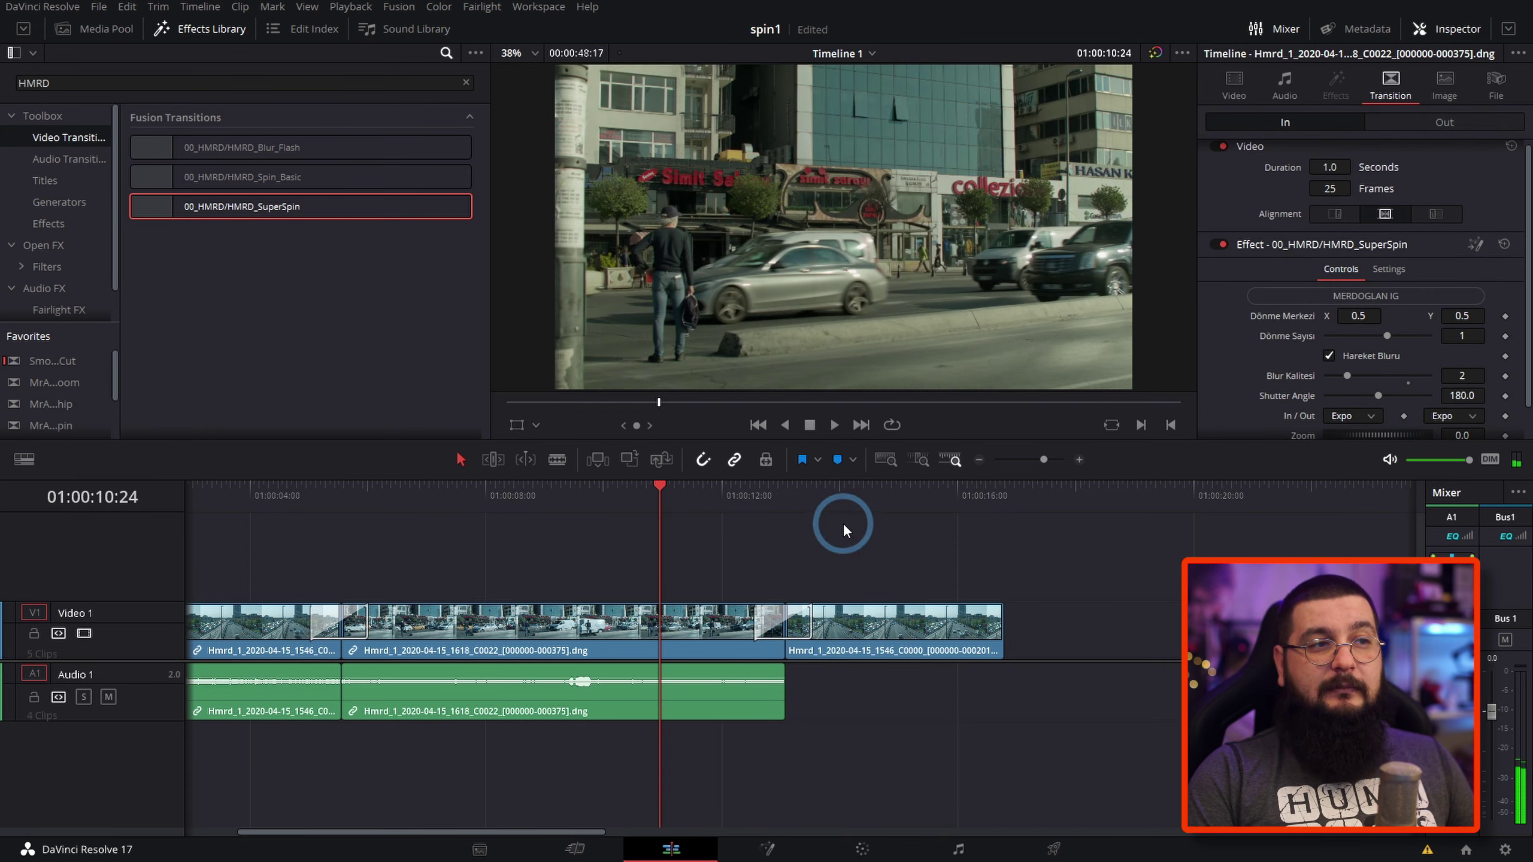
- Play and stop the timeline repeatedly to review the SuperSpin transitions at each clip junction
key(space)
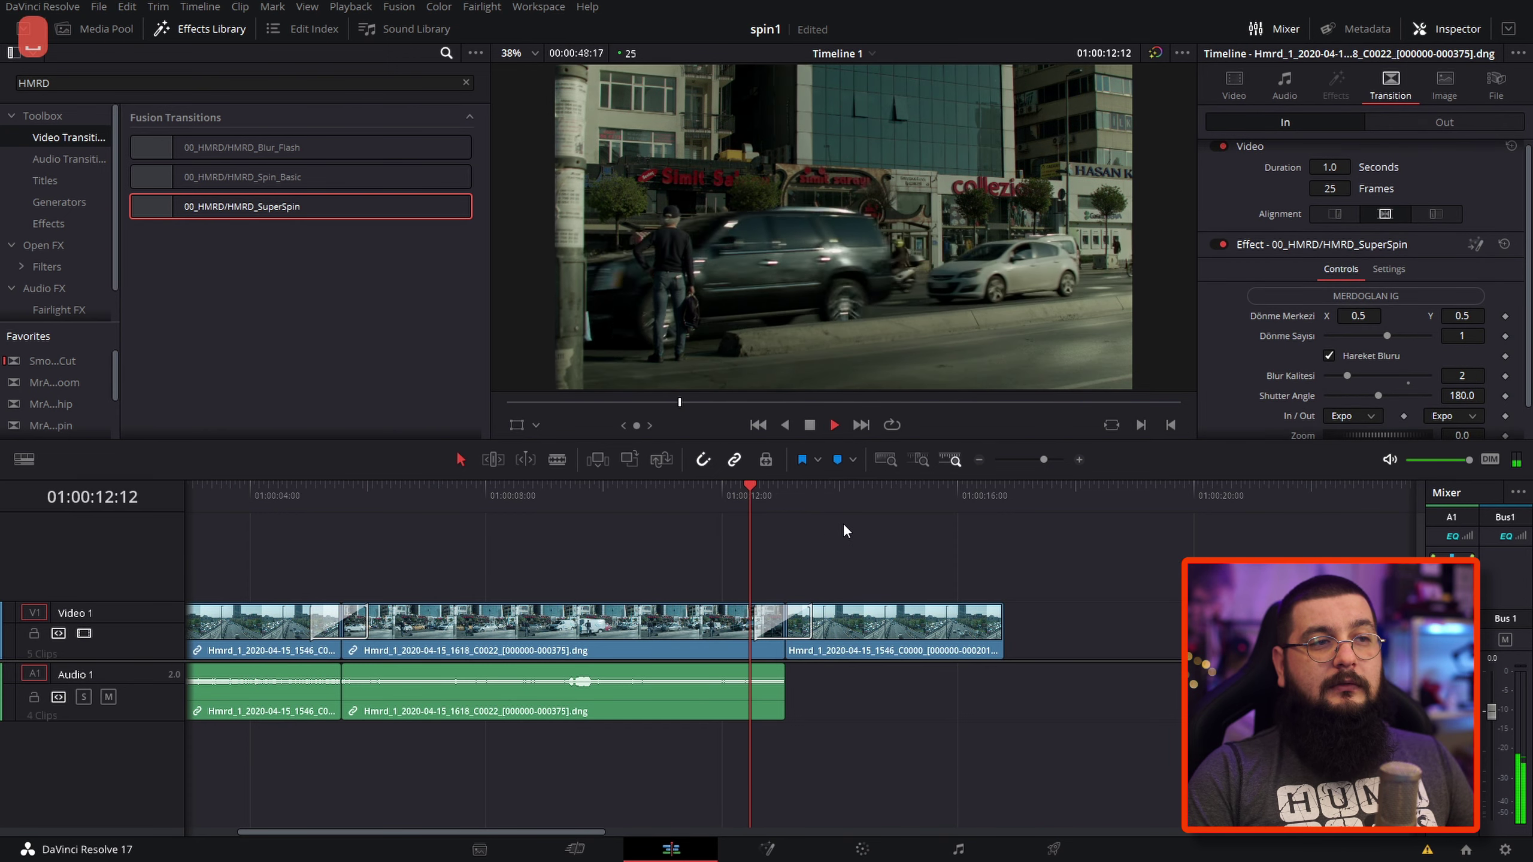
key(space)
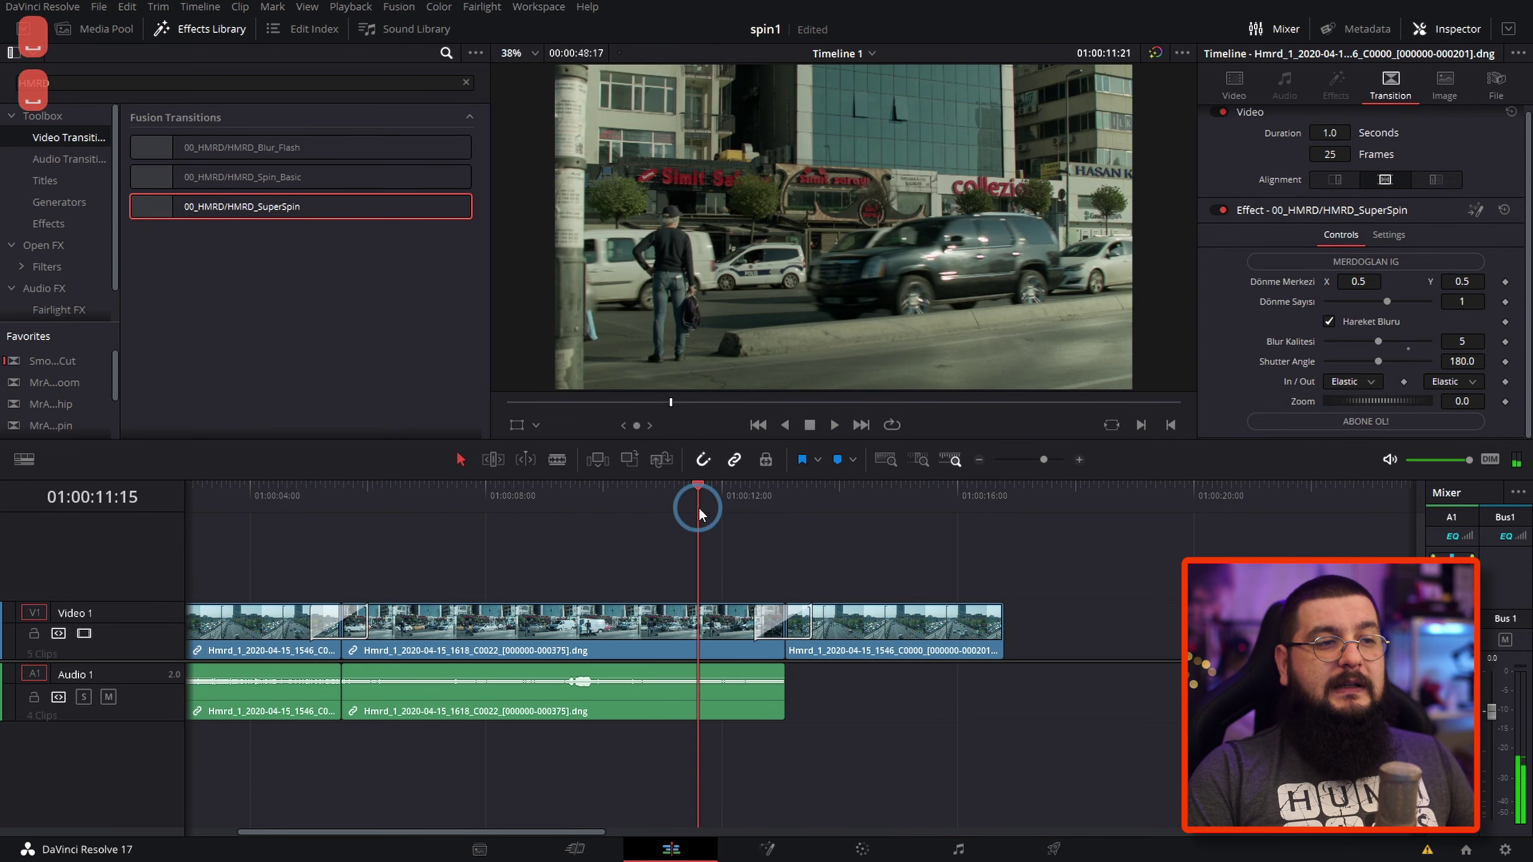
key(space)
key(space)
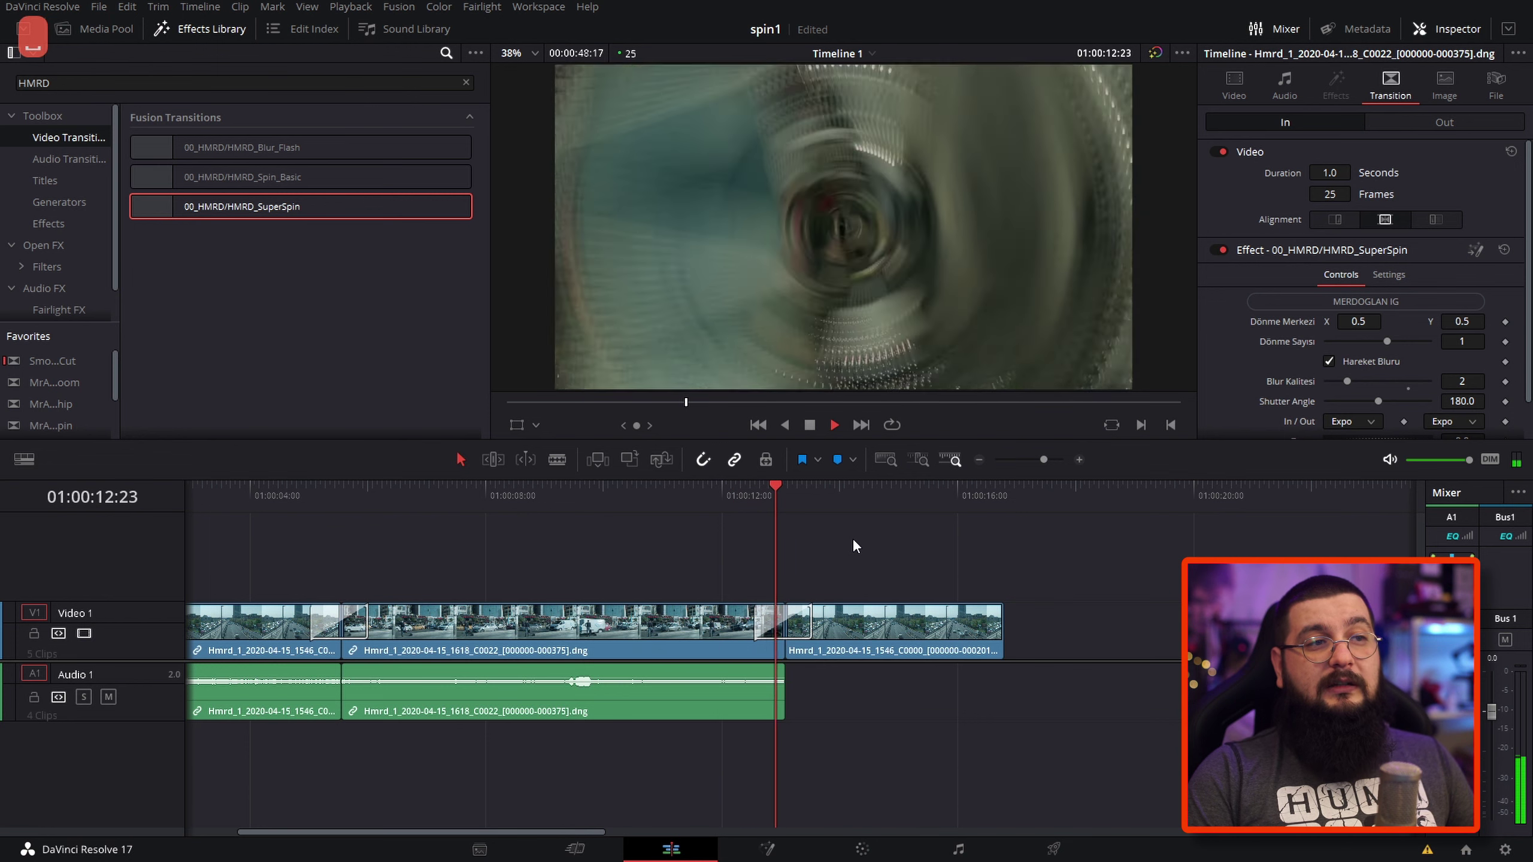
key(space)
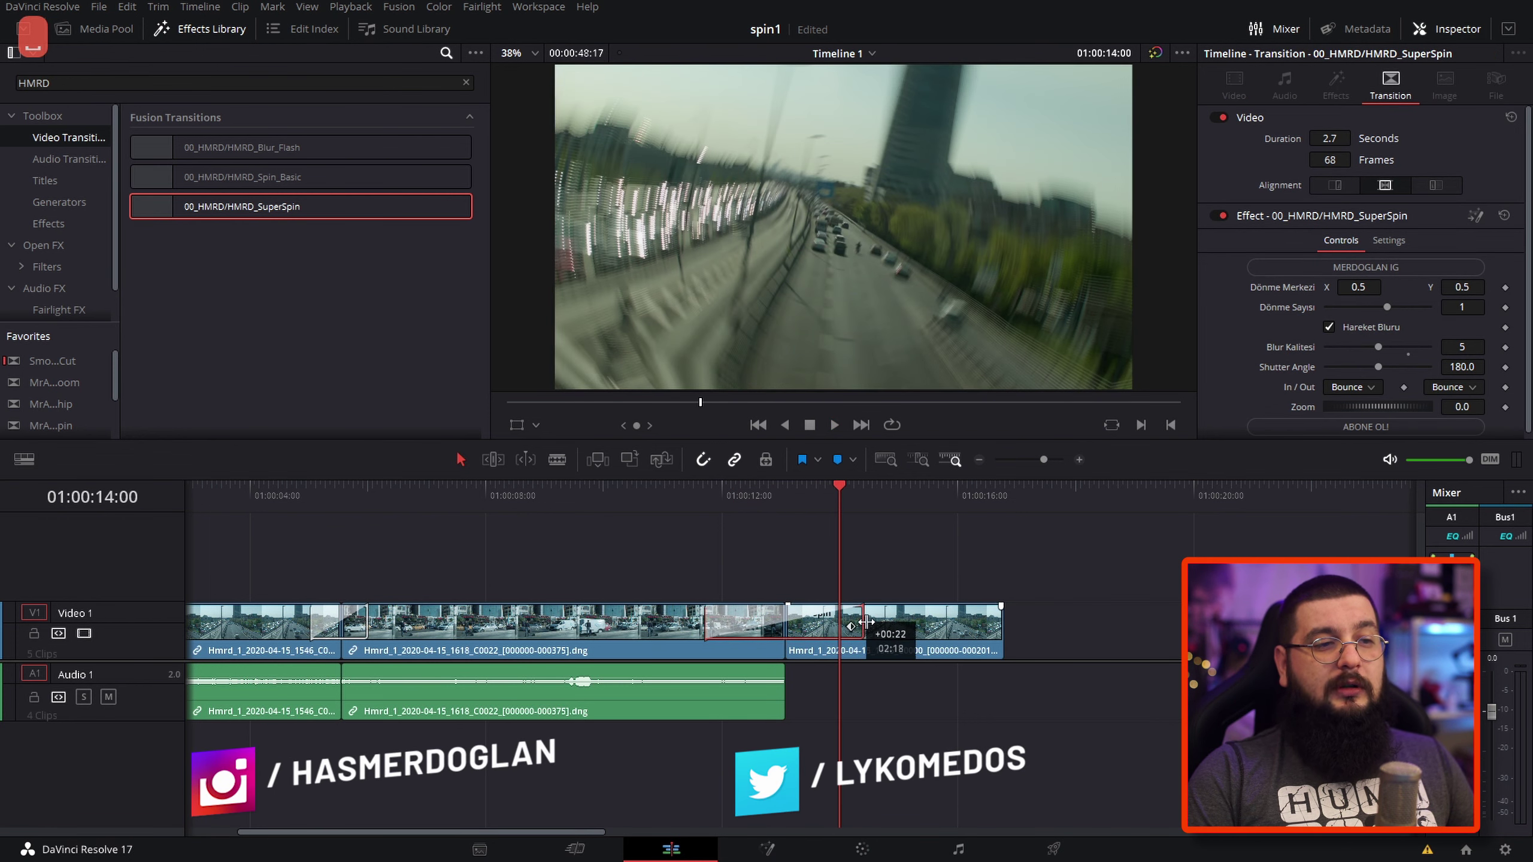
key(space)
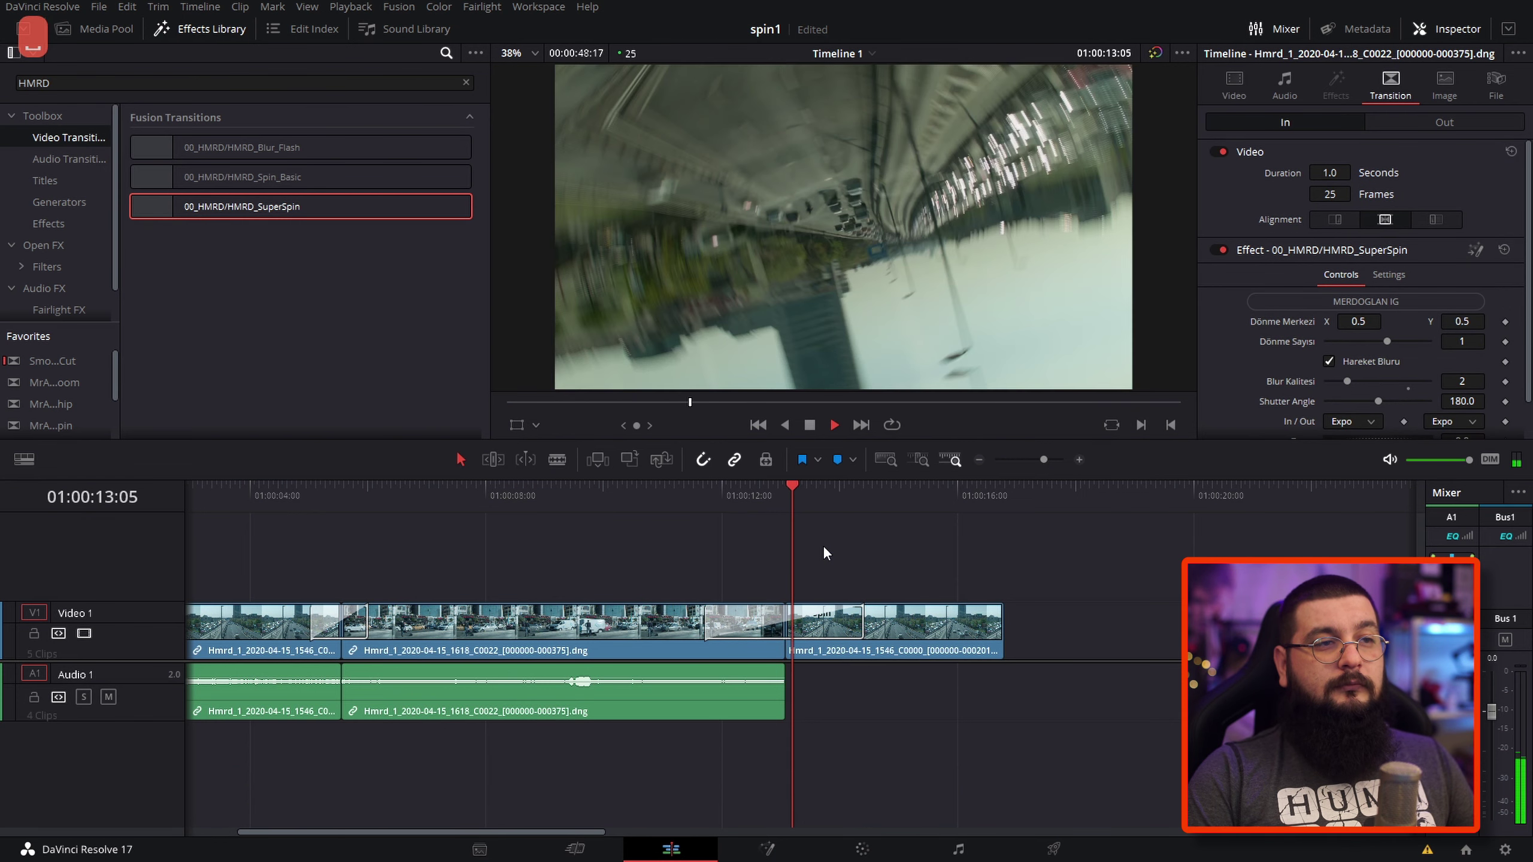
key(space)
key(space)
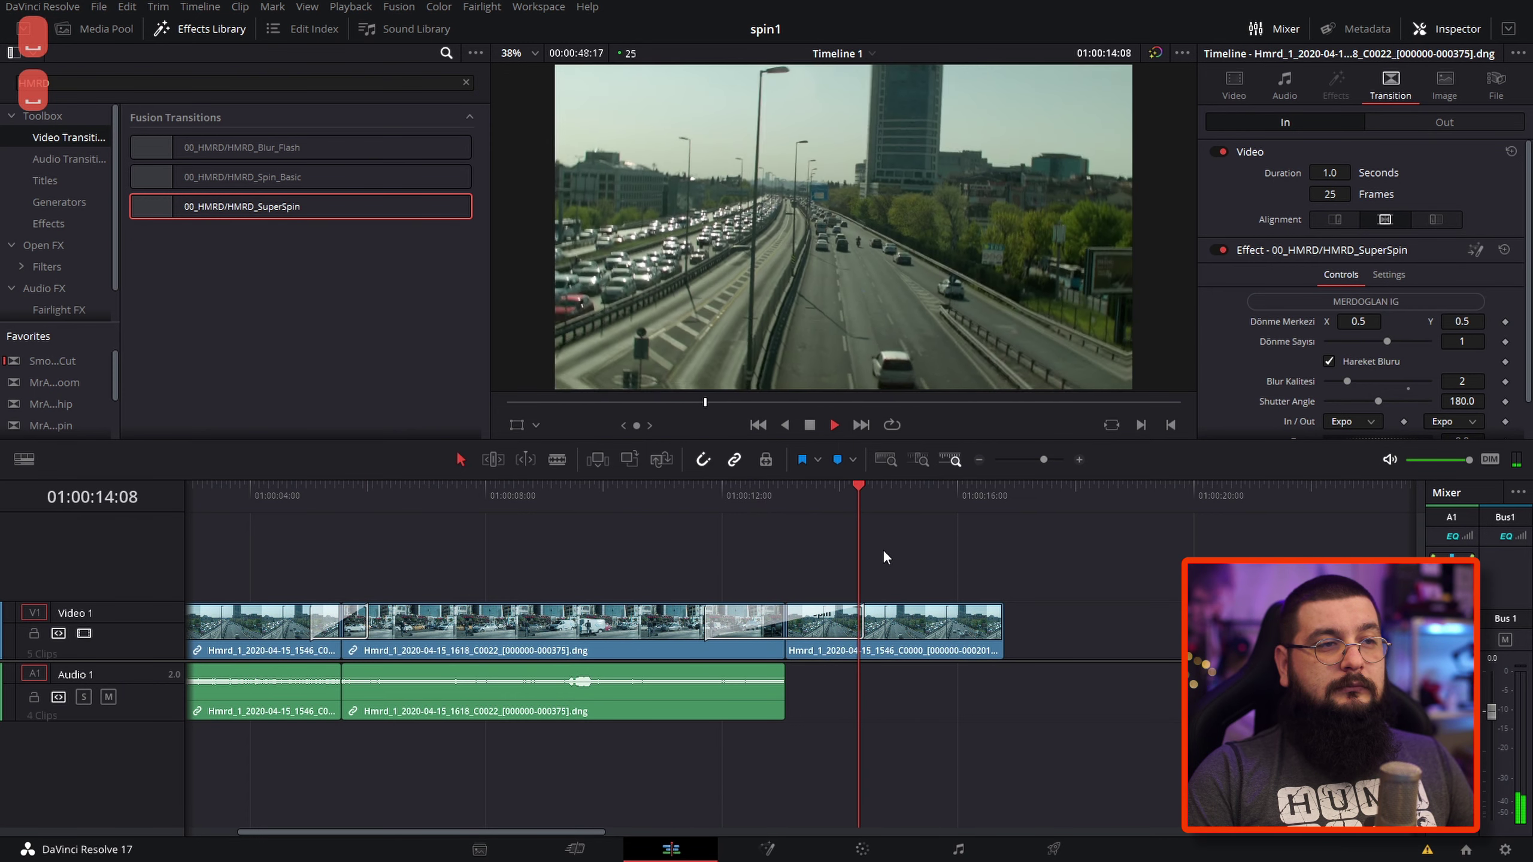
key(space)
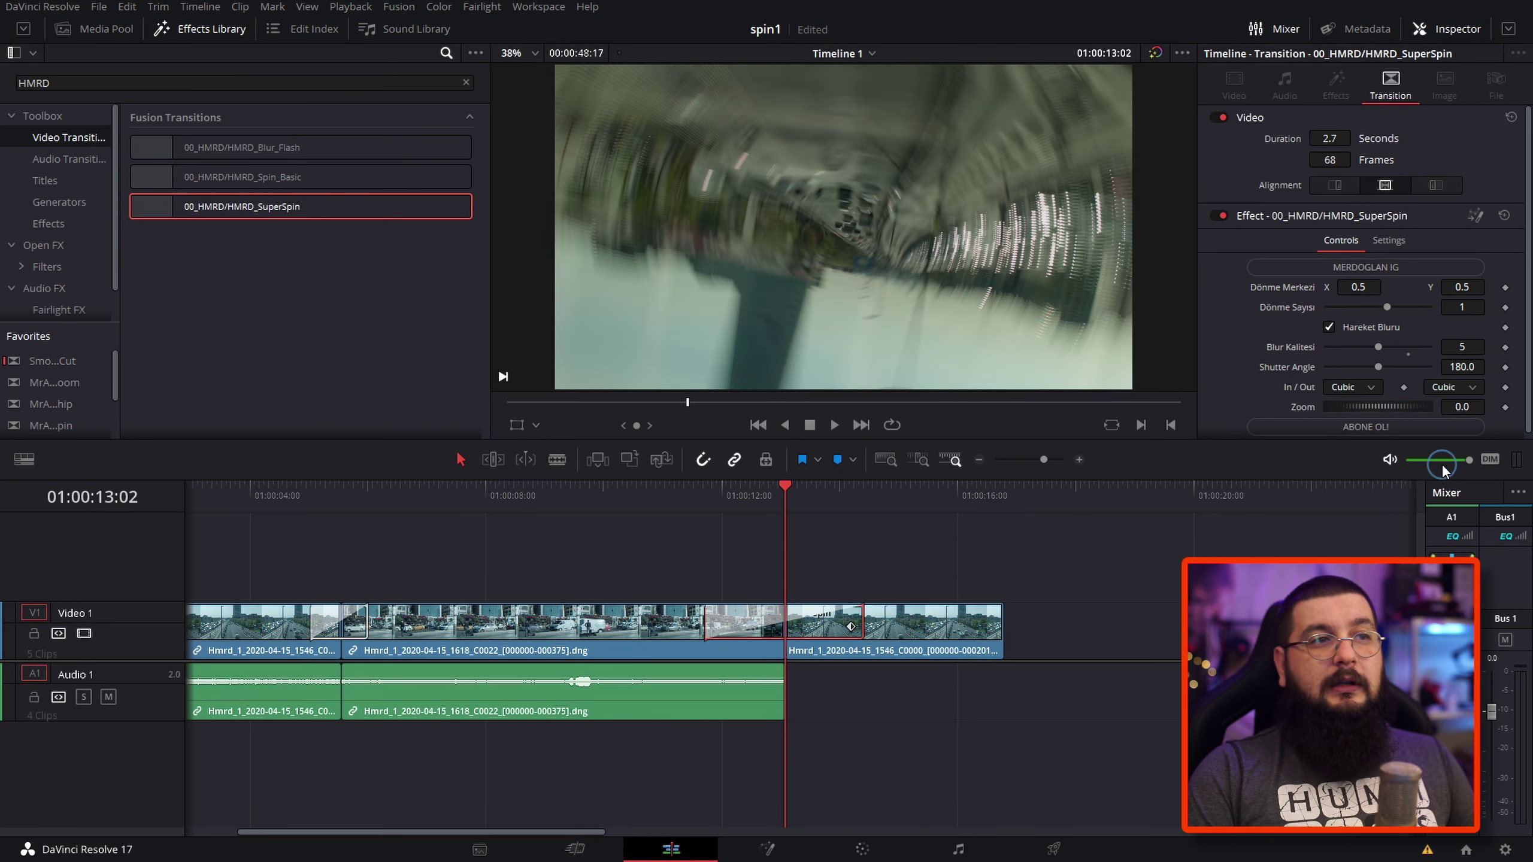
key(space)
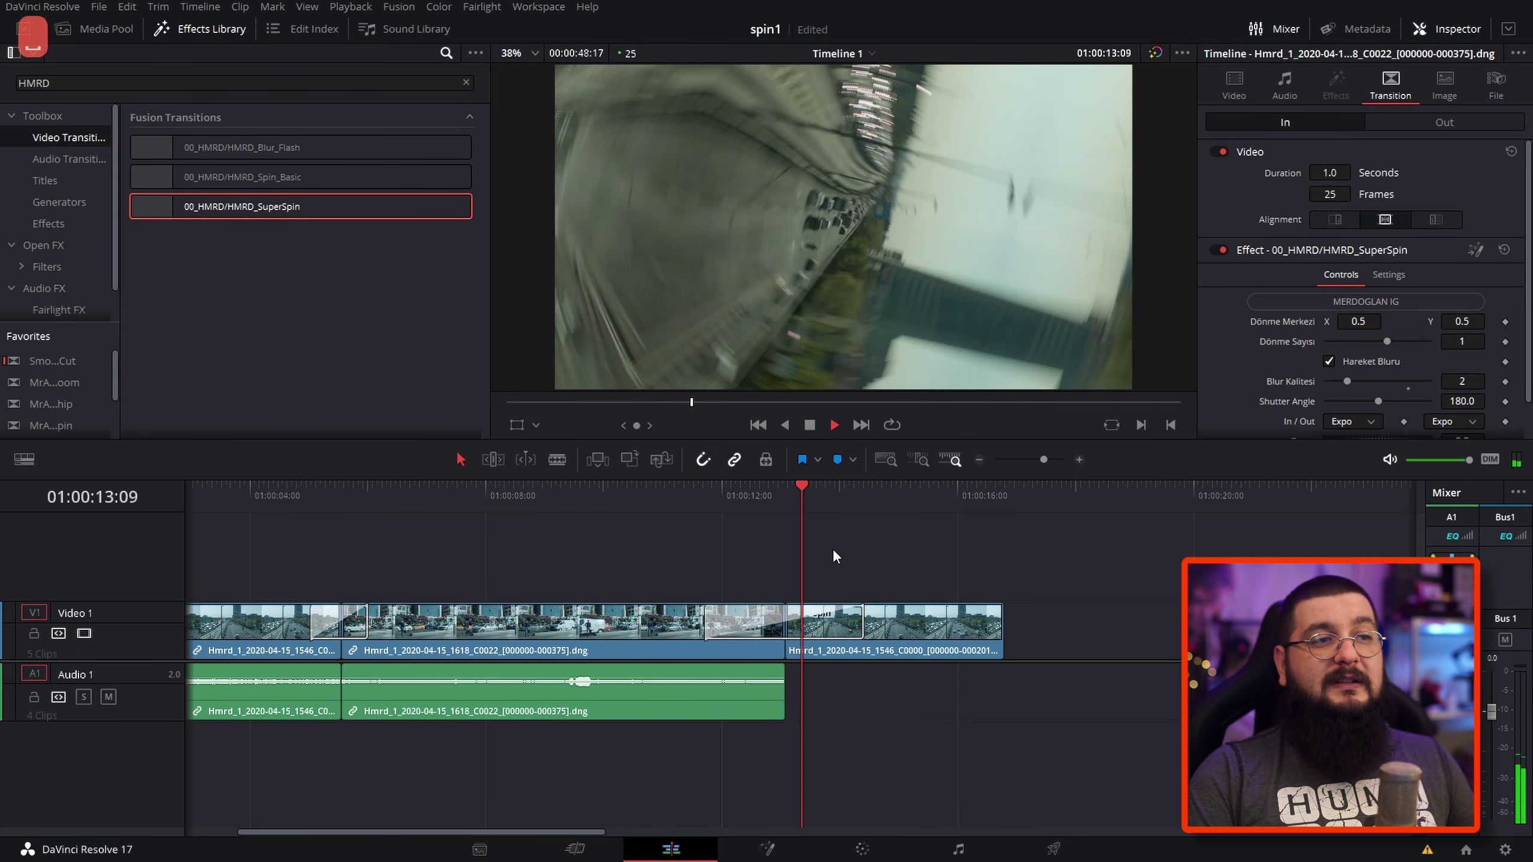
key(space)
key(space)
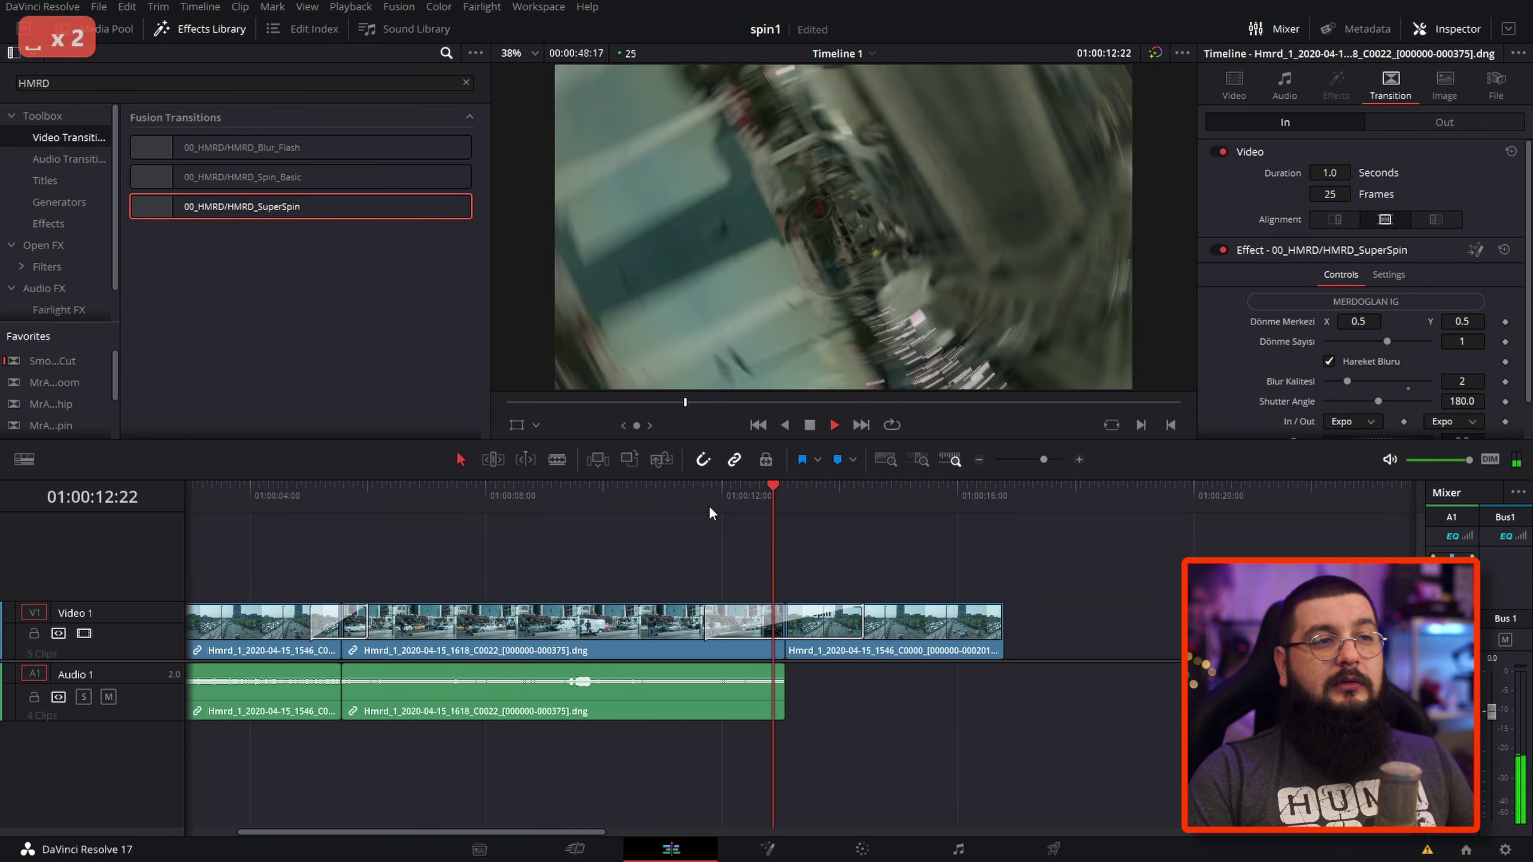
key(space)
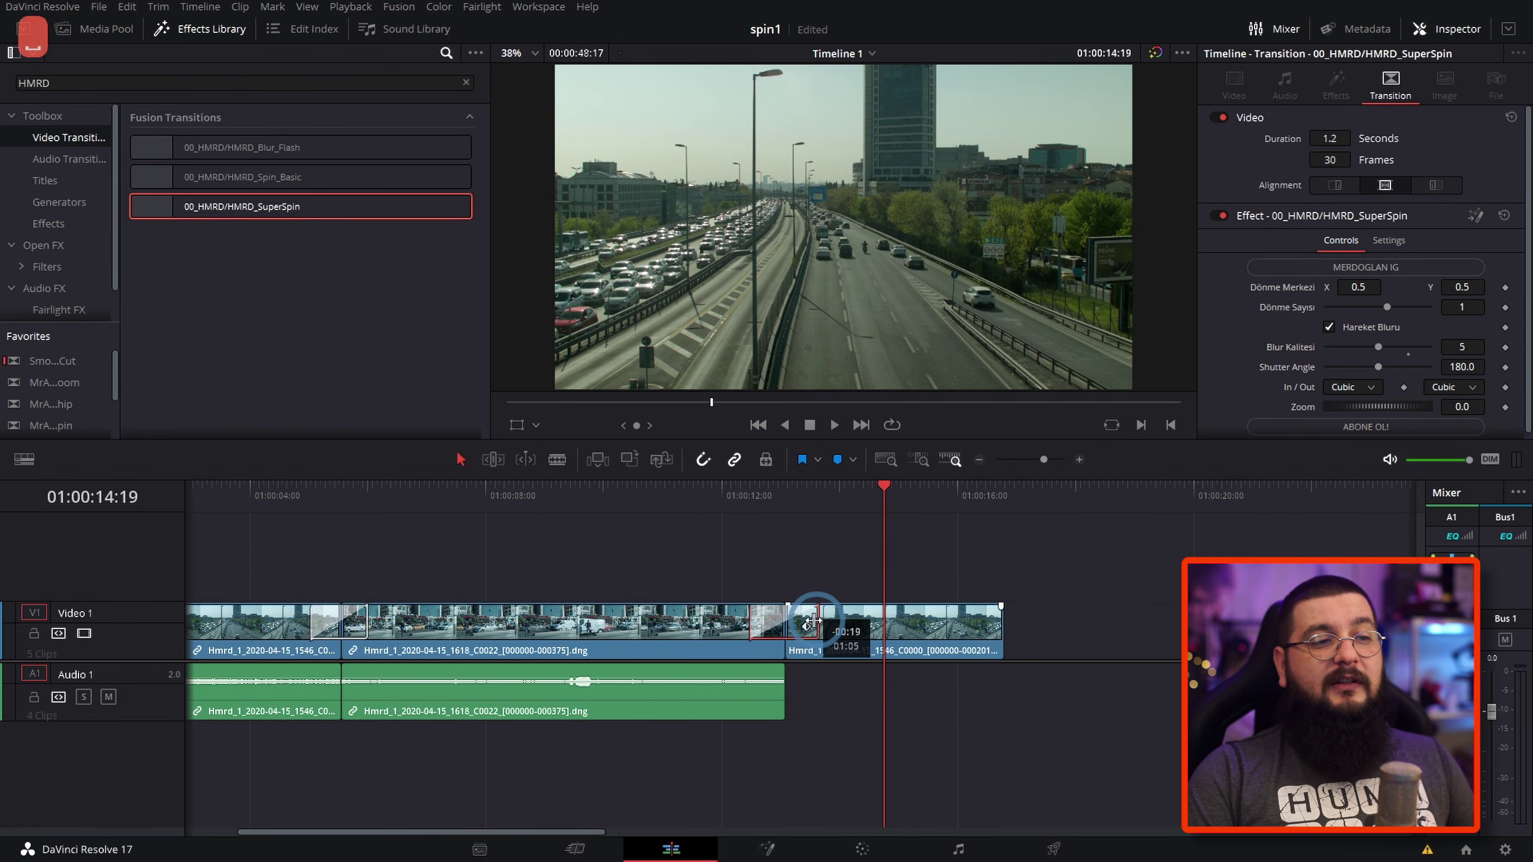
key(space)
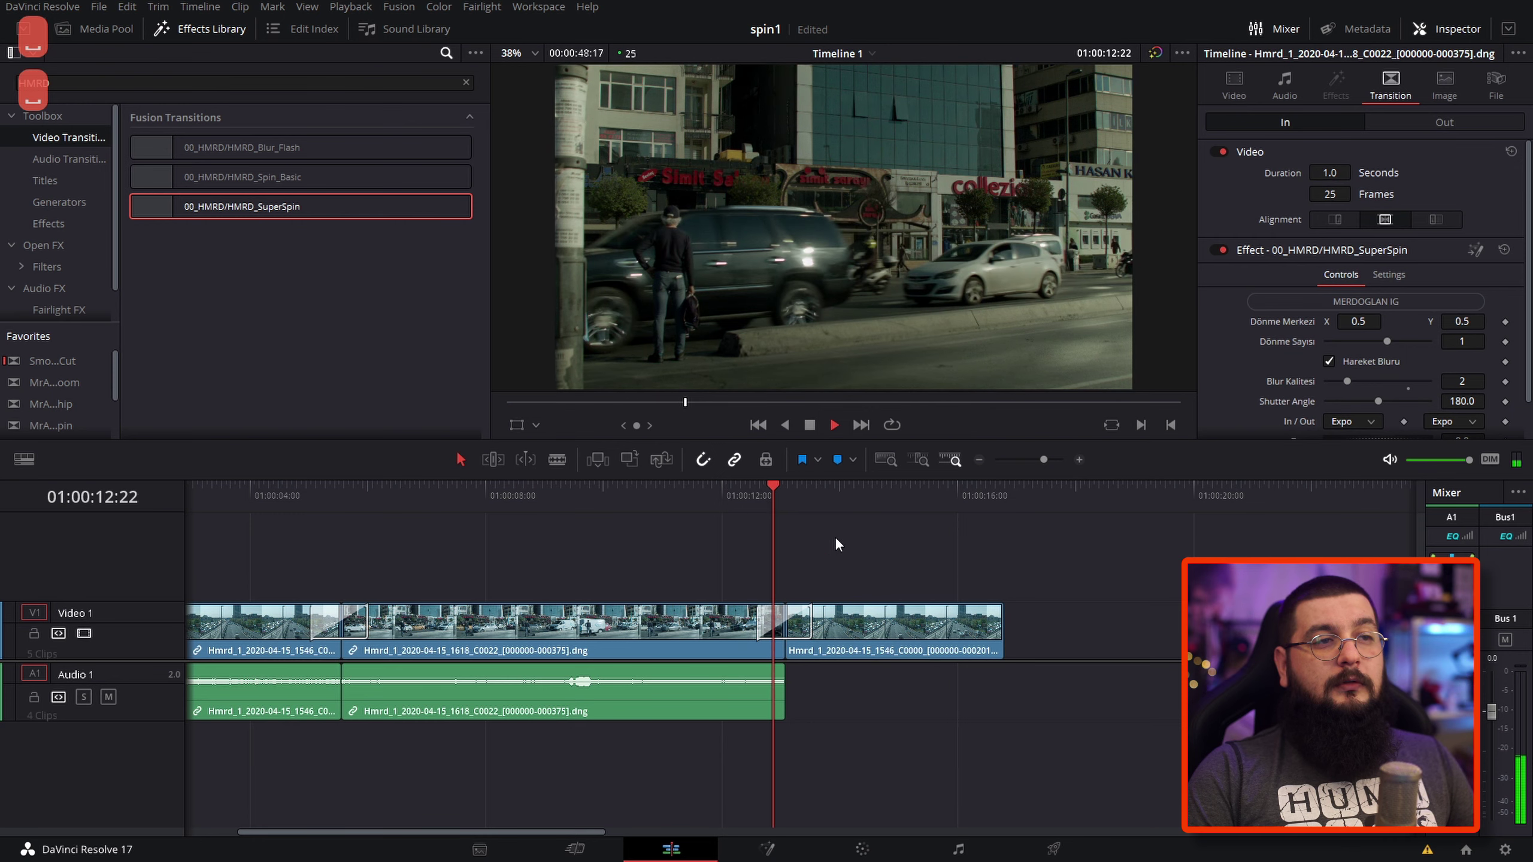
key(space)
key(space)
key(space)
key(space)
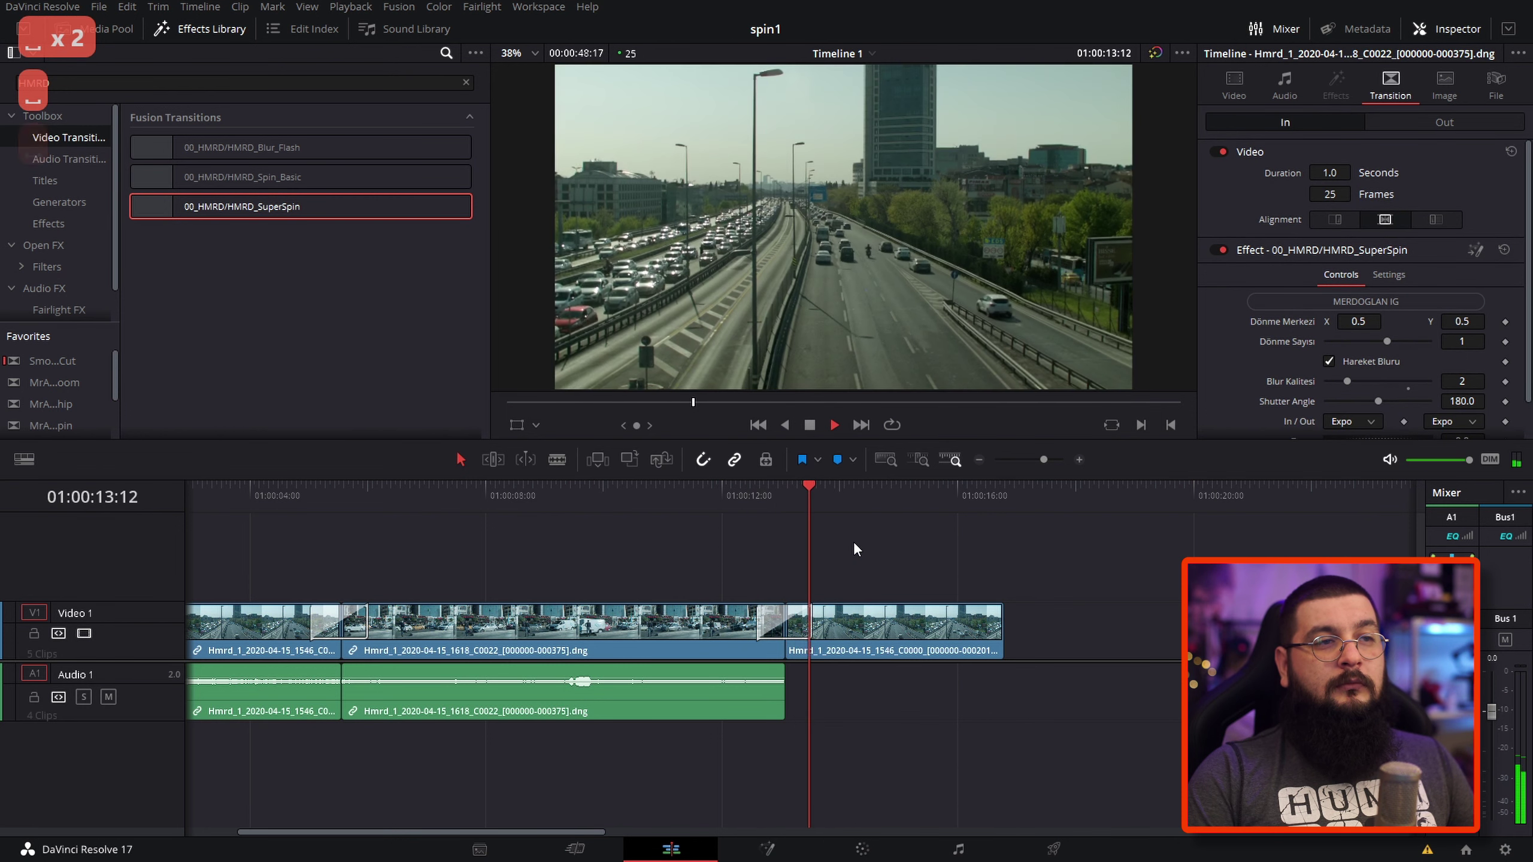
key(space)
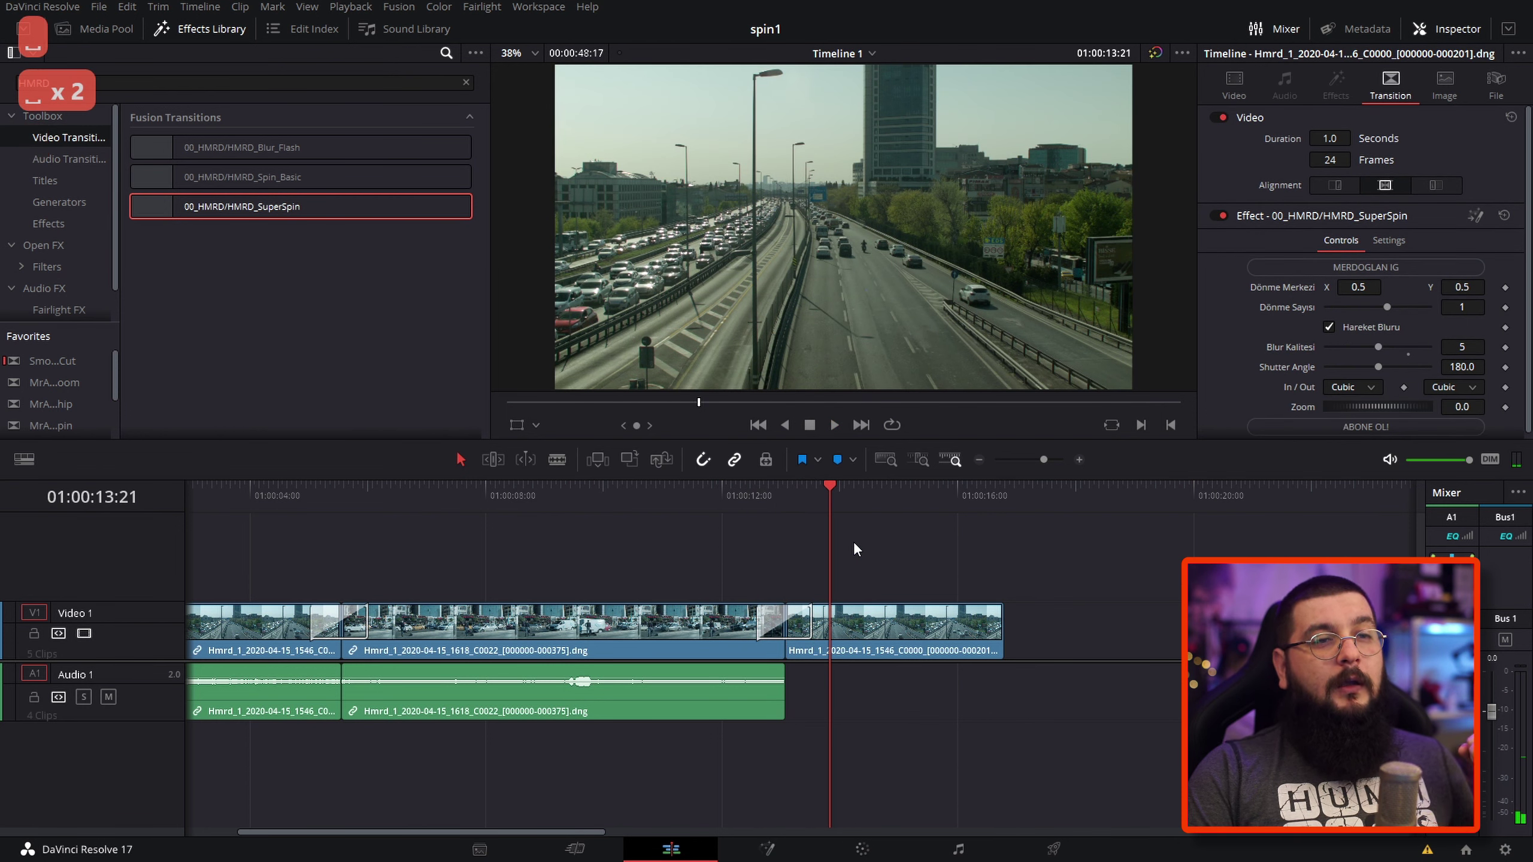